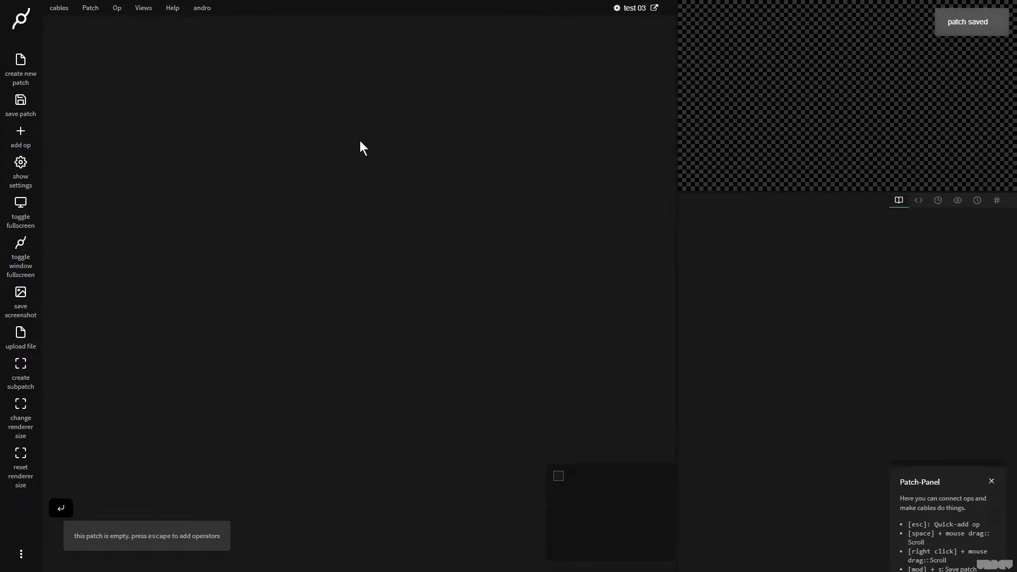
# Add a Cube op to the empty patch from the op search ('cube').
pyautogui.press('ctrl+shift+s')
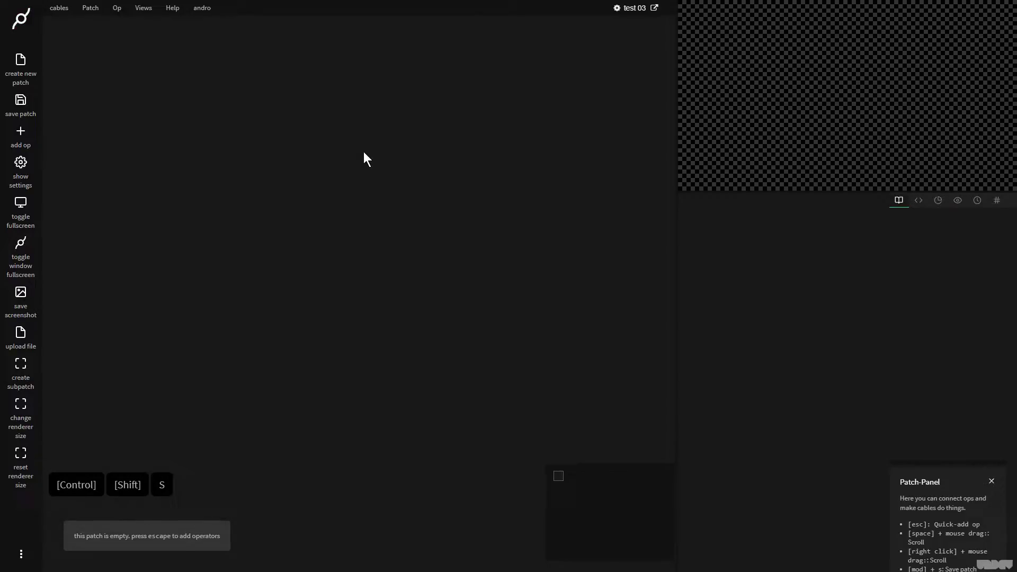
pyautogui.click(31, 106)
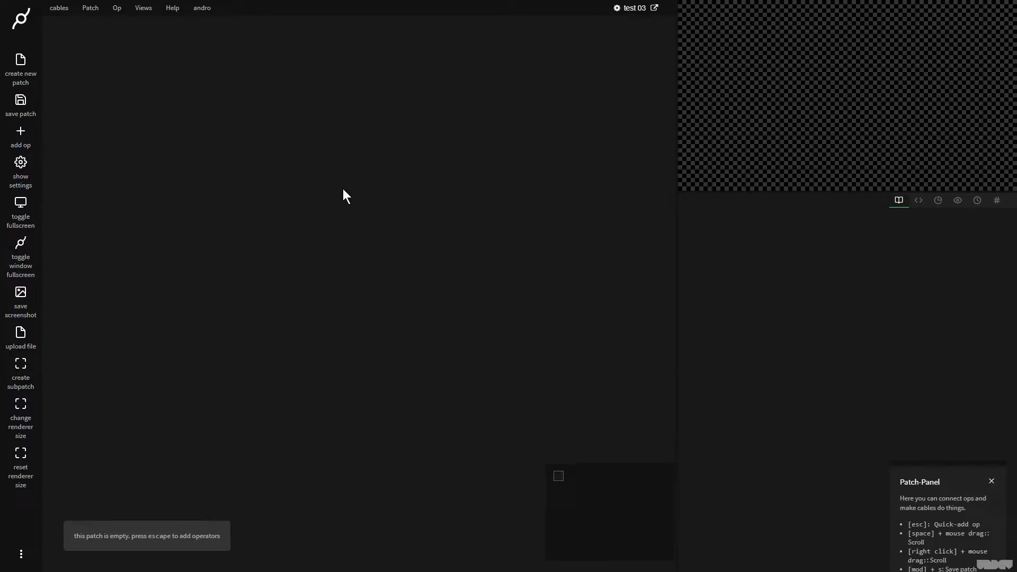
pyautogui.click(357, 198)
pyautogui.press('Escape')
pyautogui.write('cube')
pyautogui.press('Return')
pyautogui.press('Return')
pyautogui.press('BackSpace')
pyautogui.press('Return')
pyautogui.press('BackSpace')
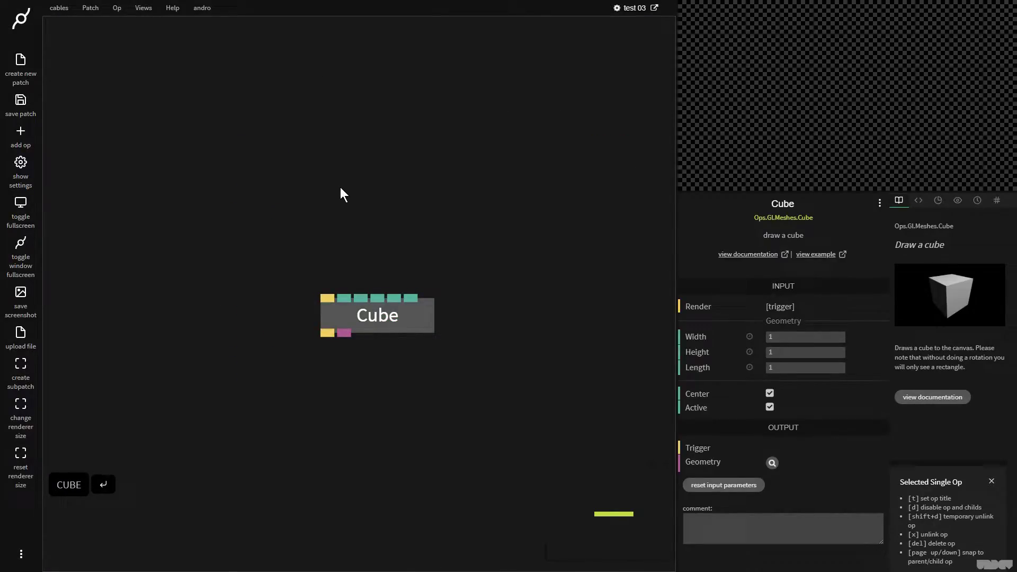
# Browse the op search for 'circle' without adding, then drag the renderer preview larger.
pyautogui.press('Escape')
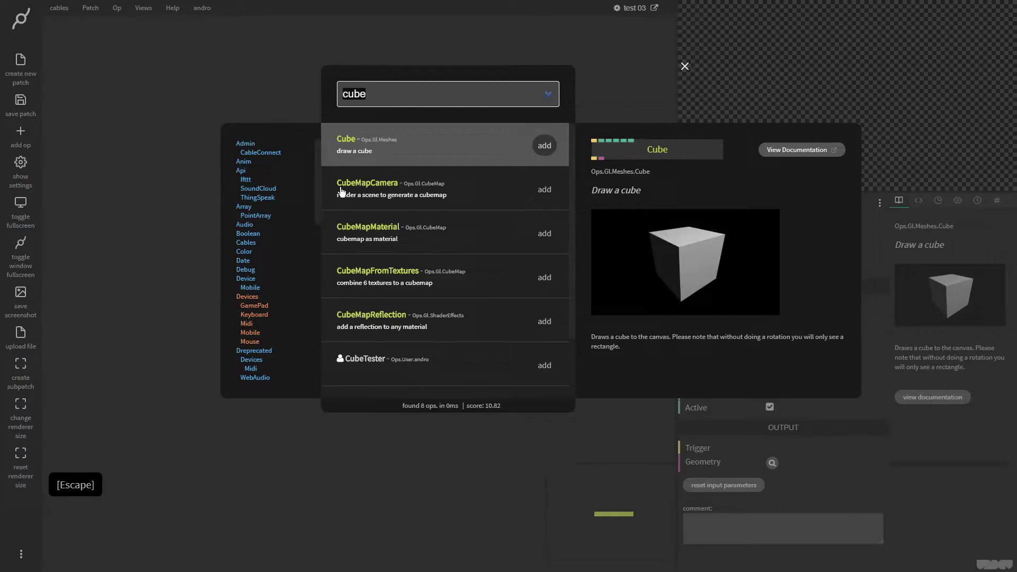
pyautogui.write('circle')
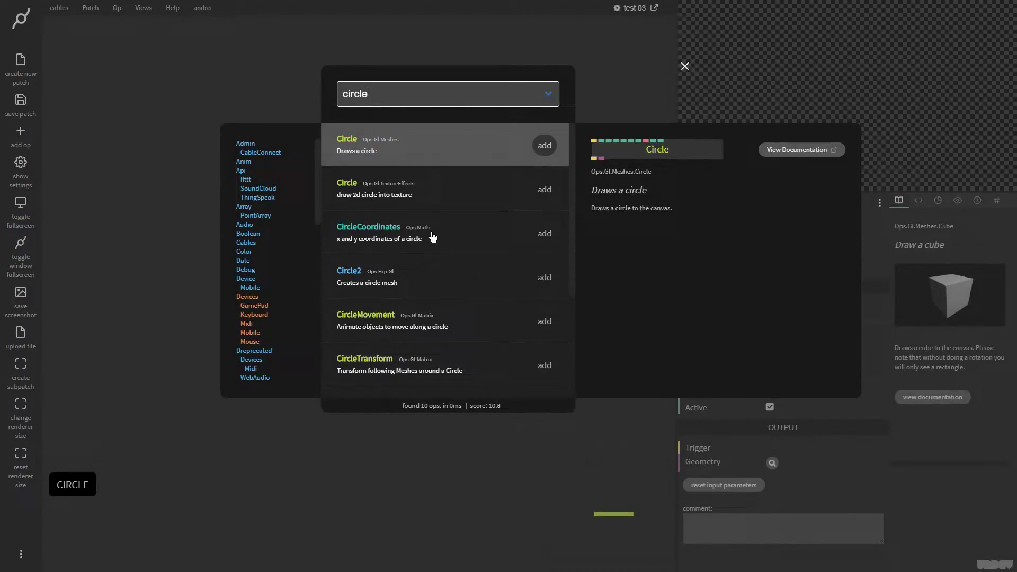
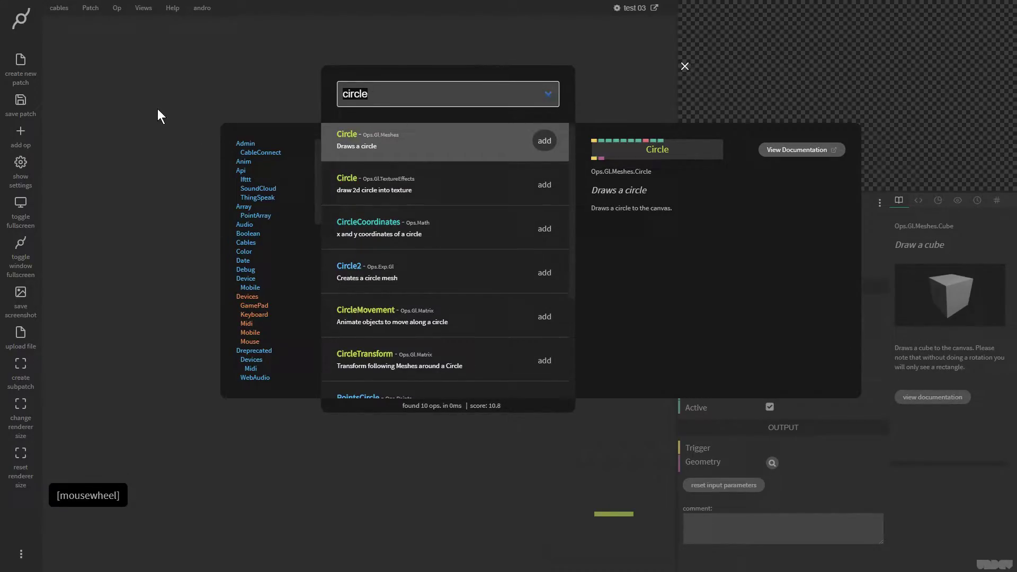
pyautogui.click(159, 113)
pyautogui.click(385, 318)
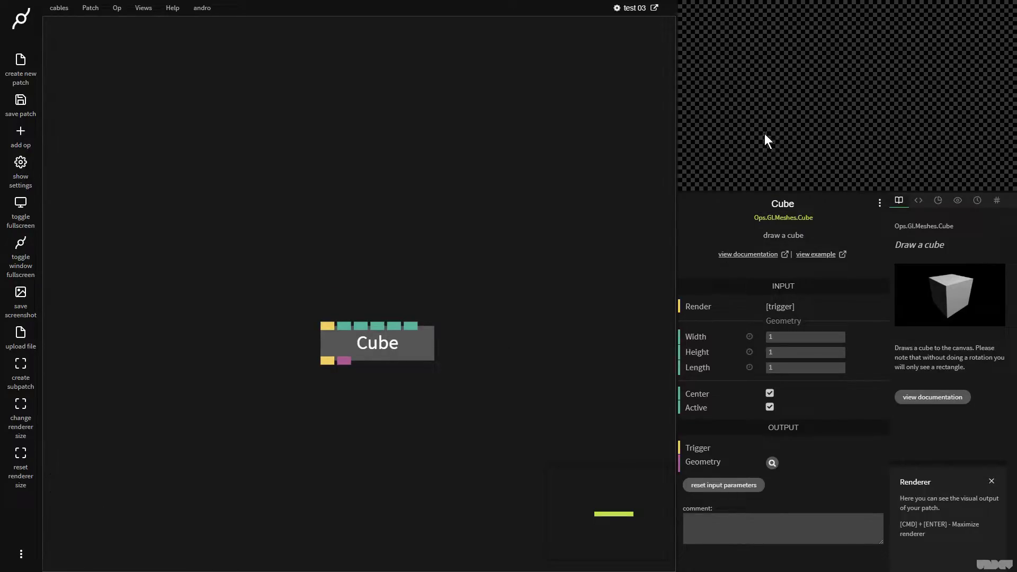
pyautogui.click(824, 118)
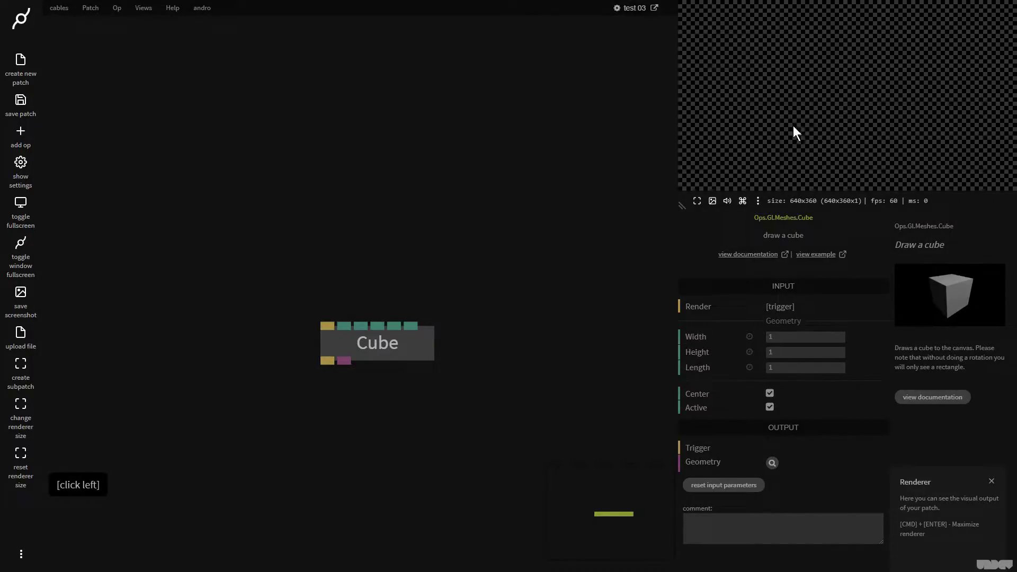
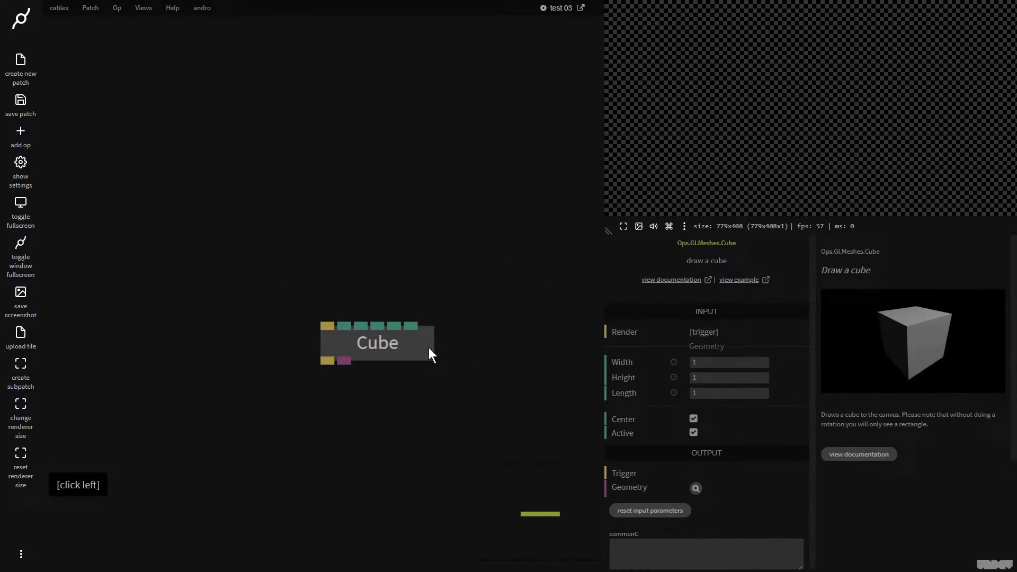
# Add a MainLoop op and place it above the Cube.
pyautogui.click(420, 223)
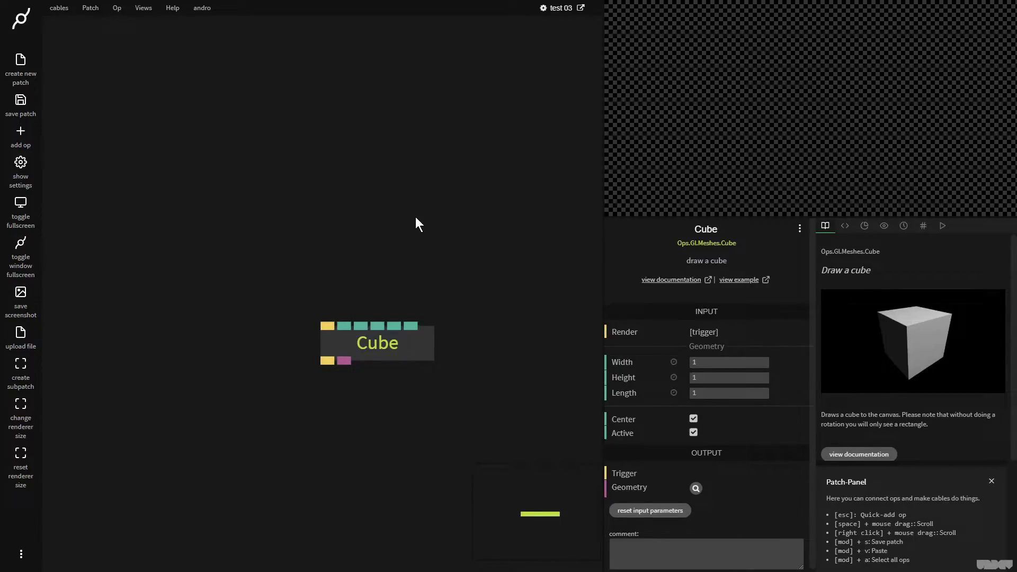
pyautogui.press('Escape')
pyautogui.write('maino')
pyautogui.press('Return')
pyautogui.click(430, 291)
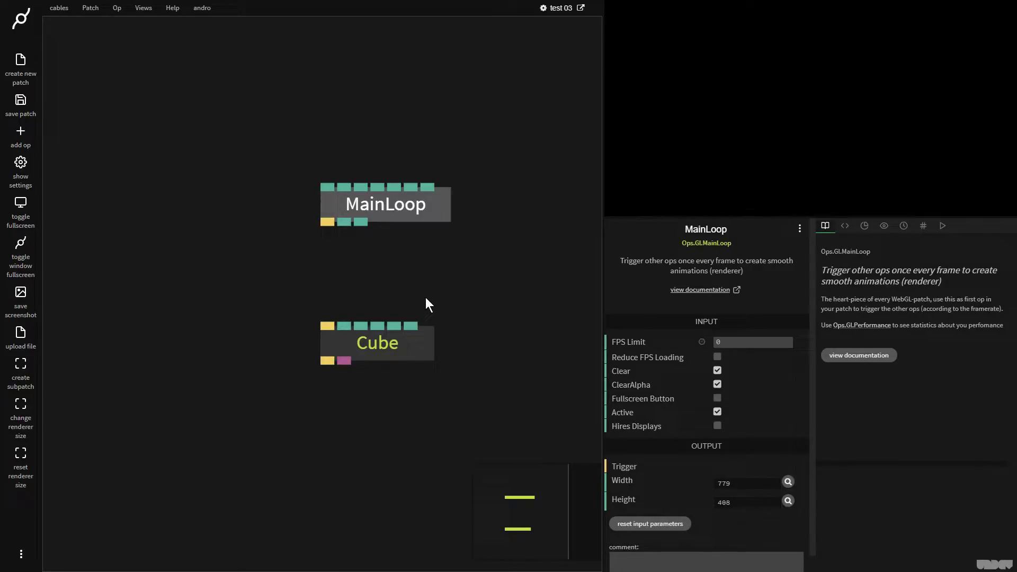
# Wire MainLoop's trigger output into the Cube's render input so a grey square renders.
pyautogui.click(427, 212)
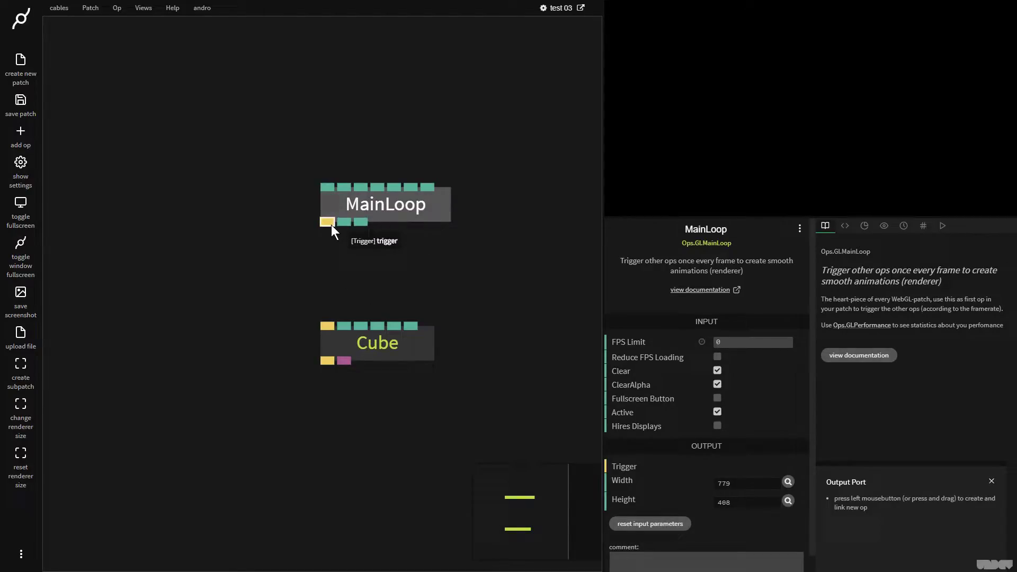
pyautogui.click(333, 229)
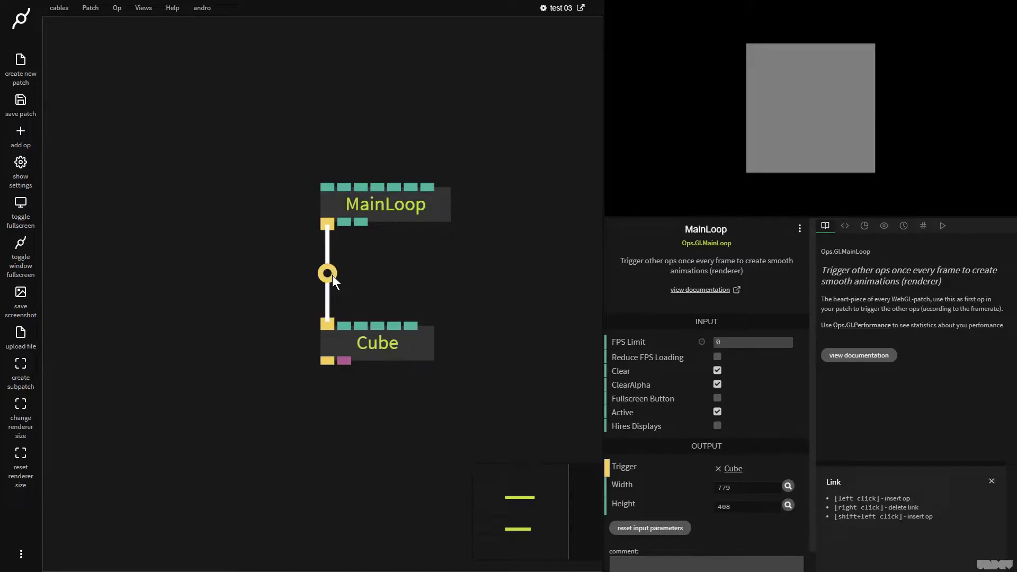
pyautogui.rightClick(329, 278)
pyautogui.click(331, 230)
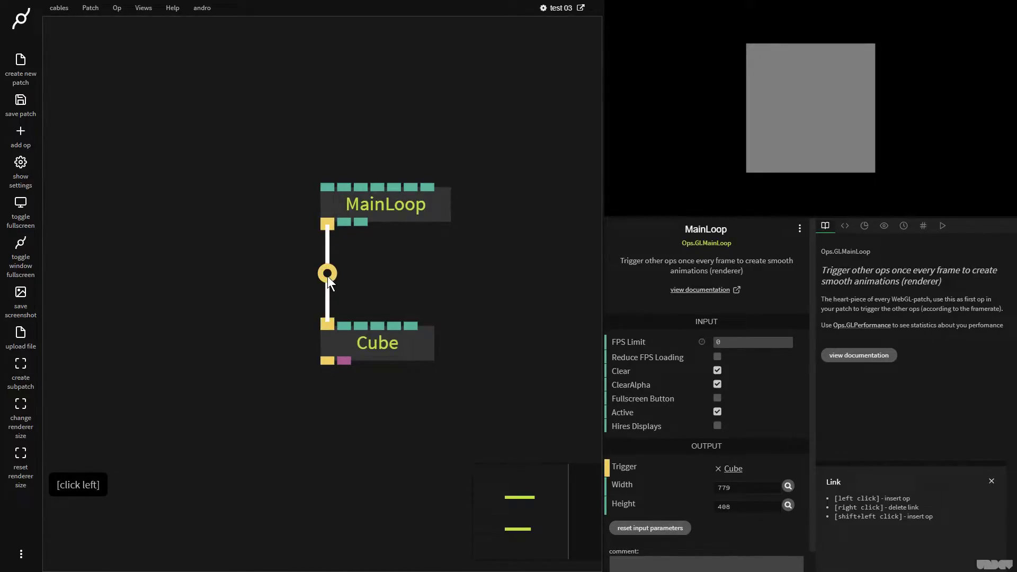
pyautogui.rightClick(330, 281)
pyautogui.click(331, 228)
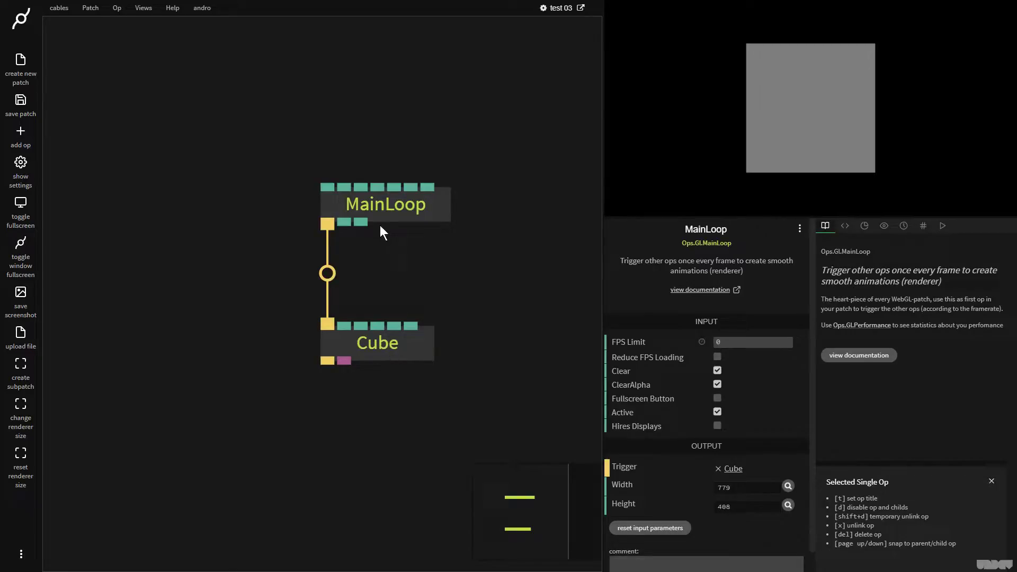
pyautogui.click(379, 212)
pyautogui.rightClick(456, 222)
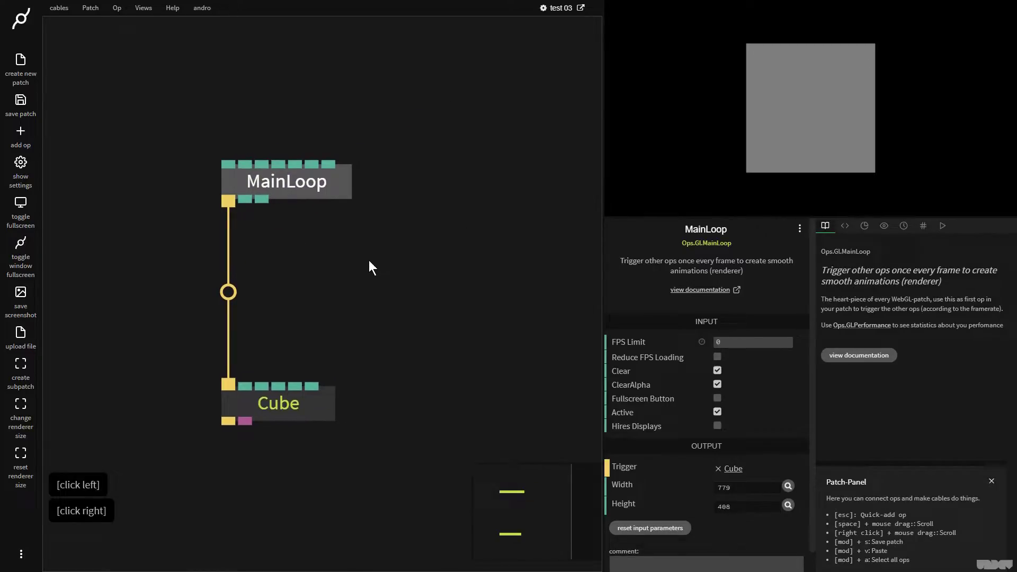
# Insert a Transform ('trans') into the MainLoop–Cube cable and edit its rotation so the cube tilts.
pyautogui.click(280, 417)
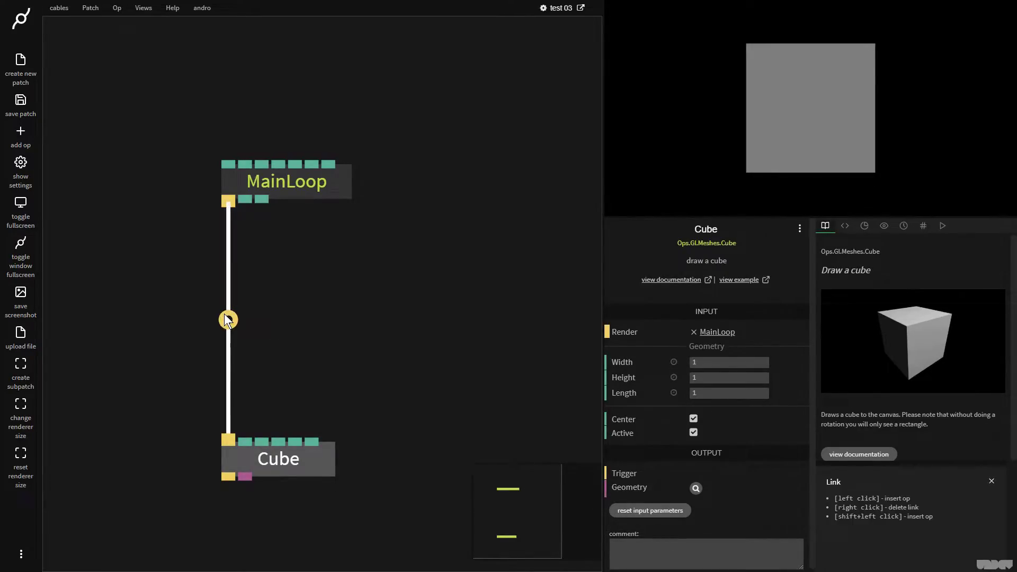
pyautogui.click(233, 325)
pyautogui.write('trans')
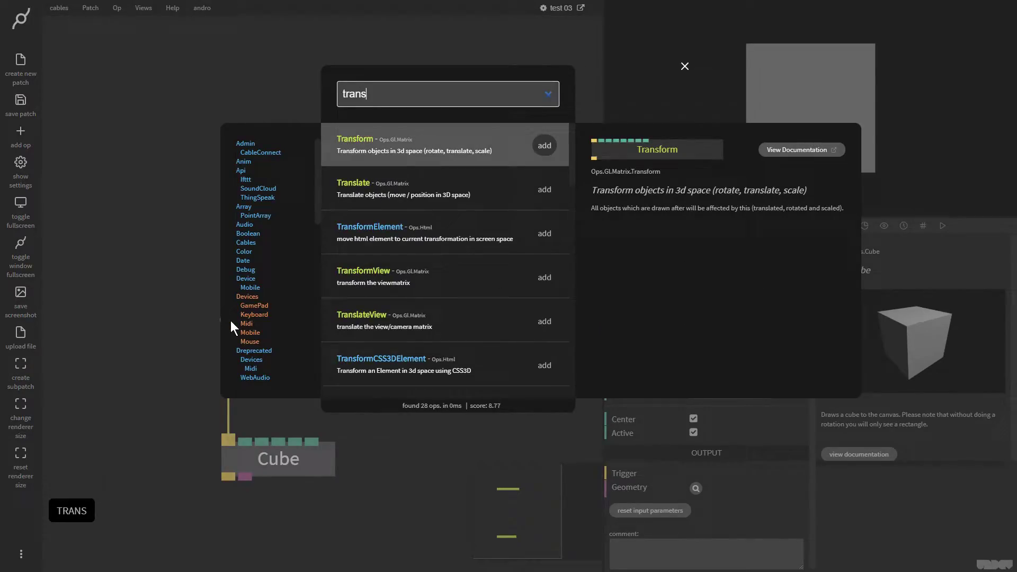
pyautogui.press('Return')
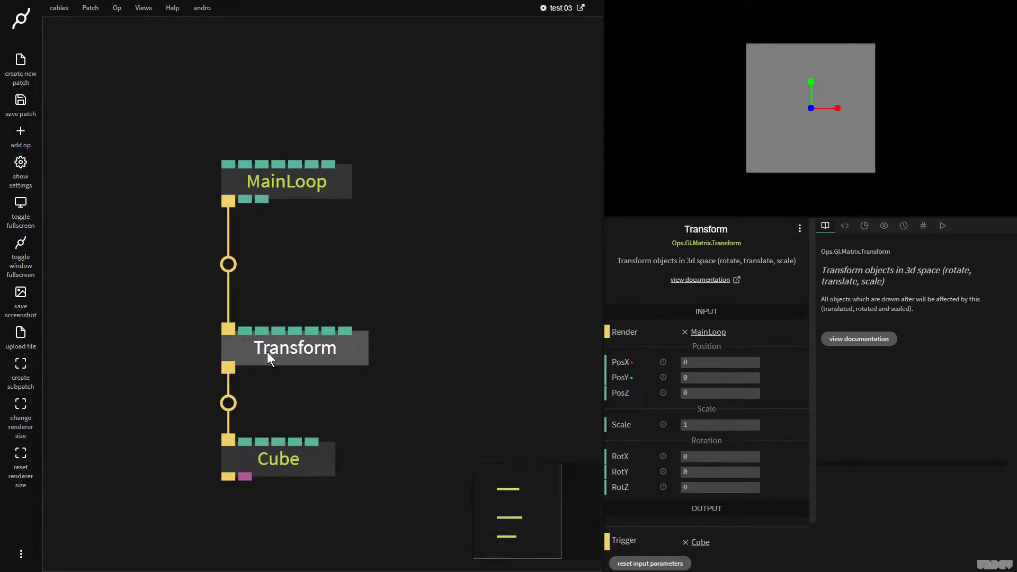
pyautogui.click(269, 357)
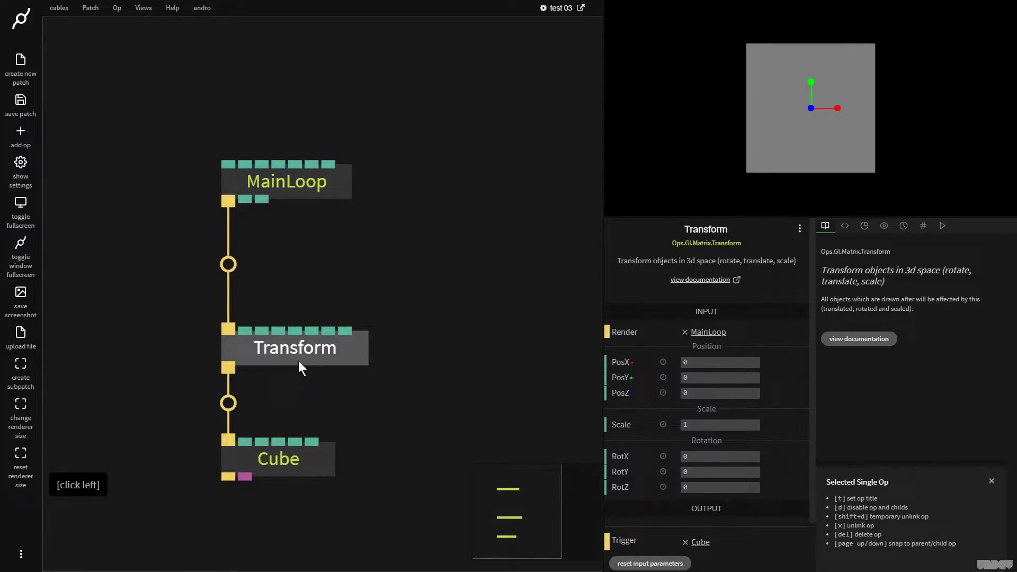
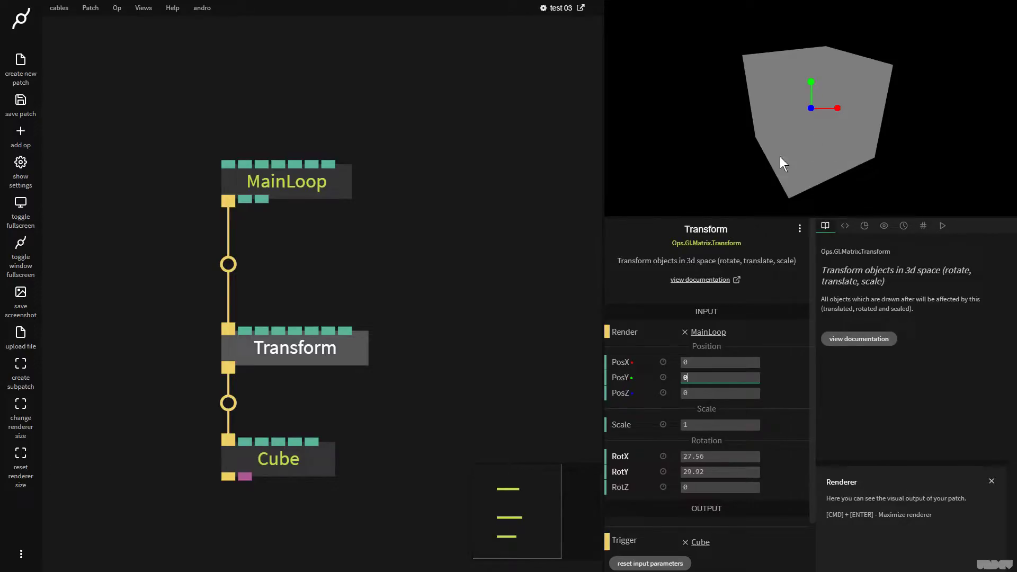
pyautogui.click(318, 188)
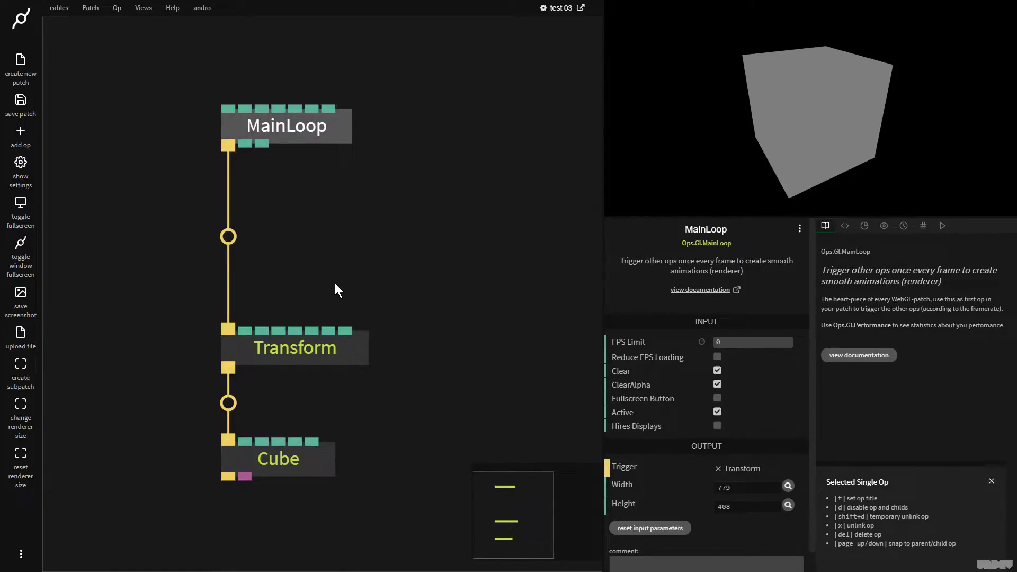
# Insert a BasicMaterial ('basicm') into the MainLoop–Transform cable.
pyautogui.click(283, 466)
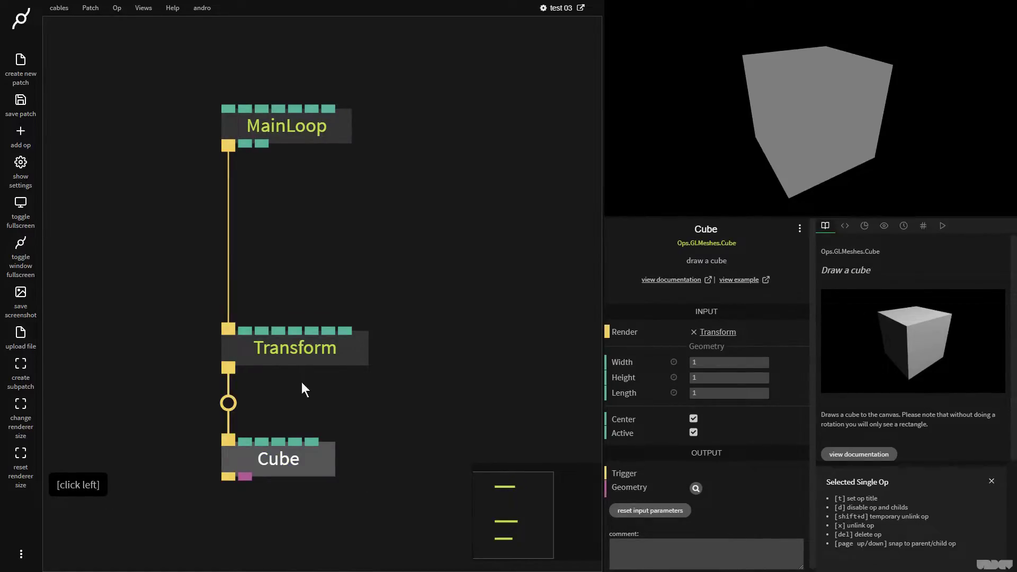
pyautogui.click(290, 351)
pyautogui.click(232, 241)
pyautogui.write('basicm')
pyautogui.press('Return')
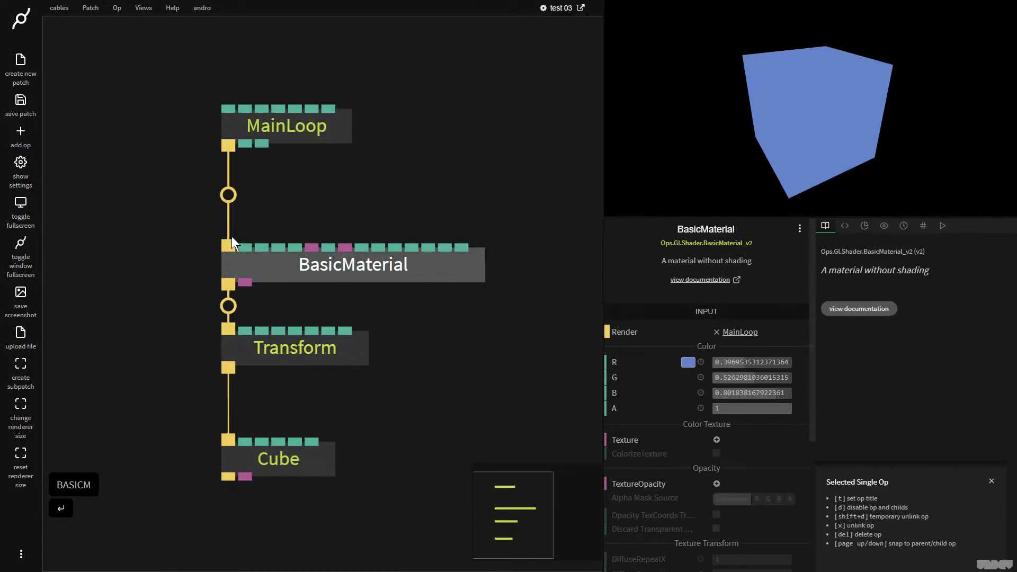
# Set the BasicMaterial colour to a purple-blue, tinting the cube.
pyautogui.click(338, 272)
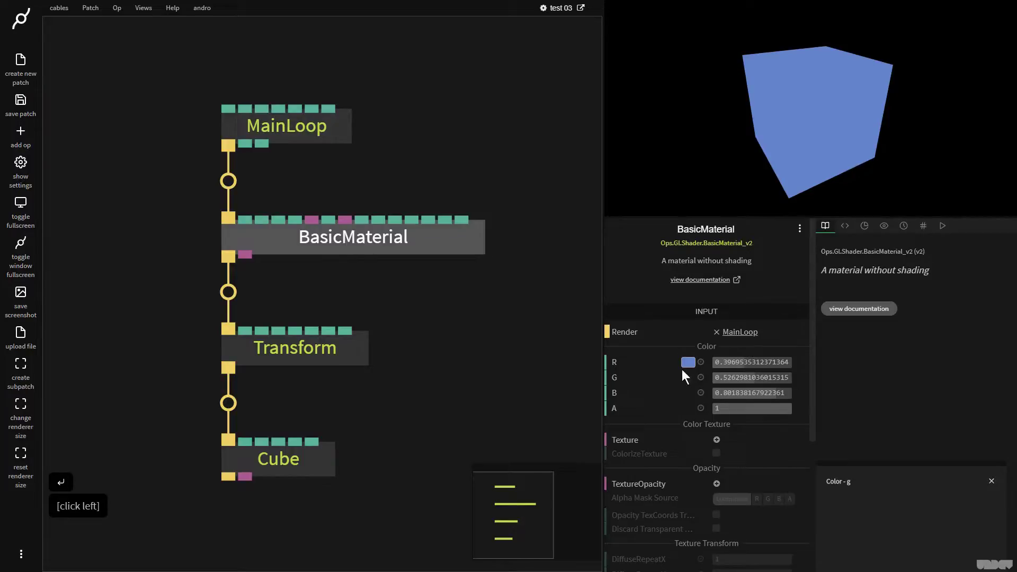
pyautogui.click(696, 367)
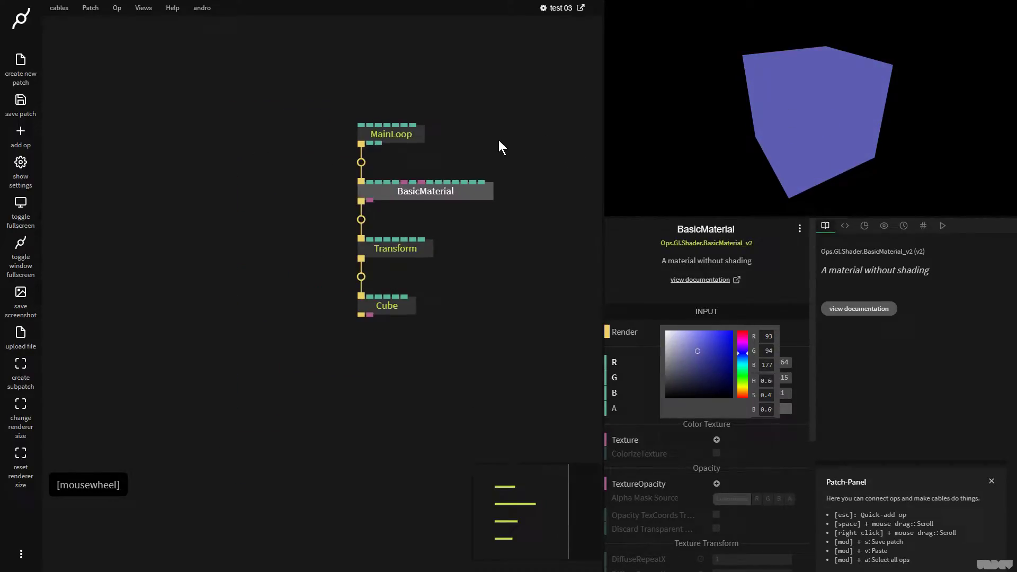
pyautogui.rightClick(516, 127)
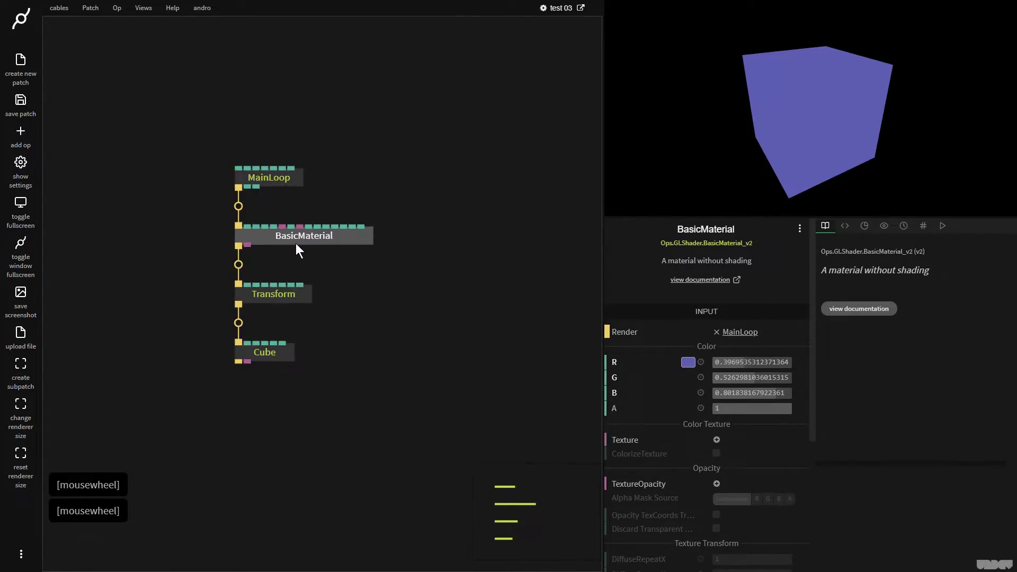
# Close the colour picker and select MainLoop and the surrounding chain ops.
pyautogui.click(287, 277)
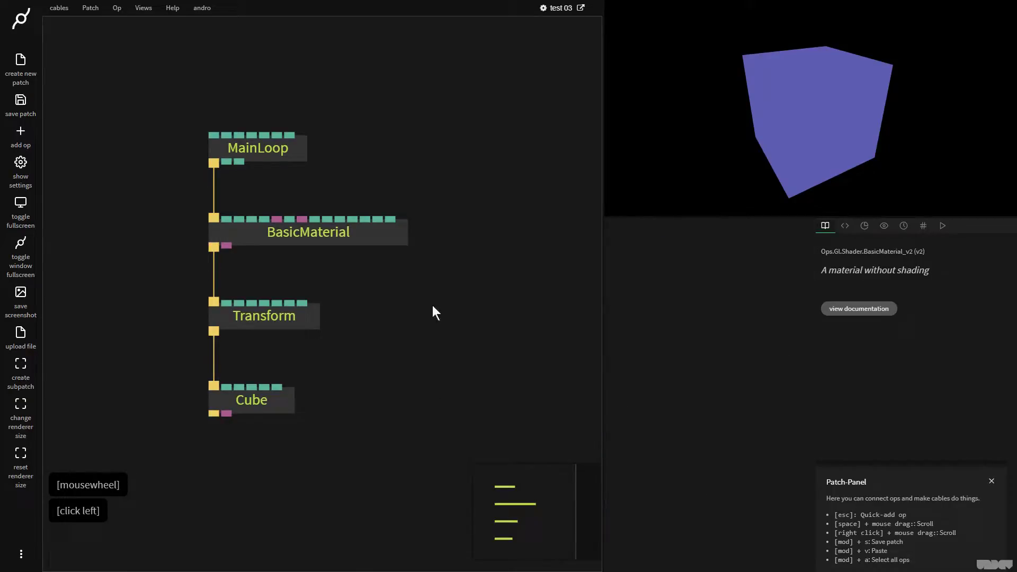
pyautogui.click(341, 230)
pyautogui.click(419, 458)
pyautogui.click(260, 238)
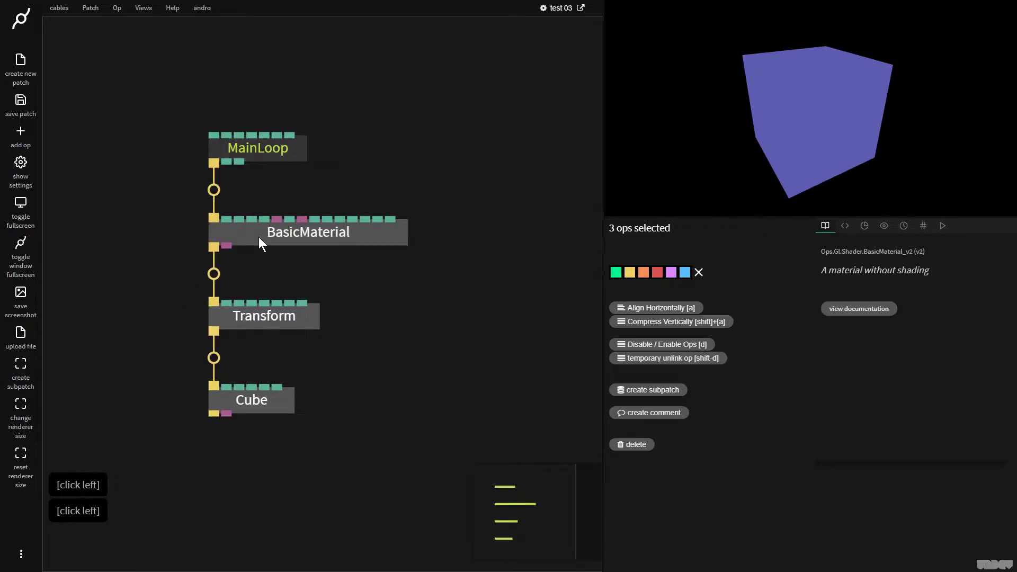
pyautogui.click(373, 433)
pyautogui.click(361, 473)
pyautogui.click(254, 345)
pyautogui.click(396, 339)
# Pull BasicMaterial out of the chain and link MainLoop's trigger directly to Transform.
pyautogui.click(331, 260)
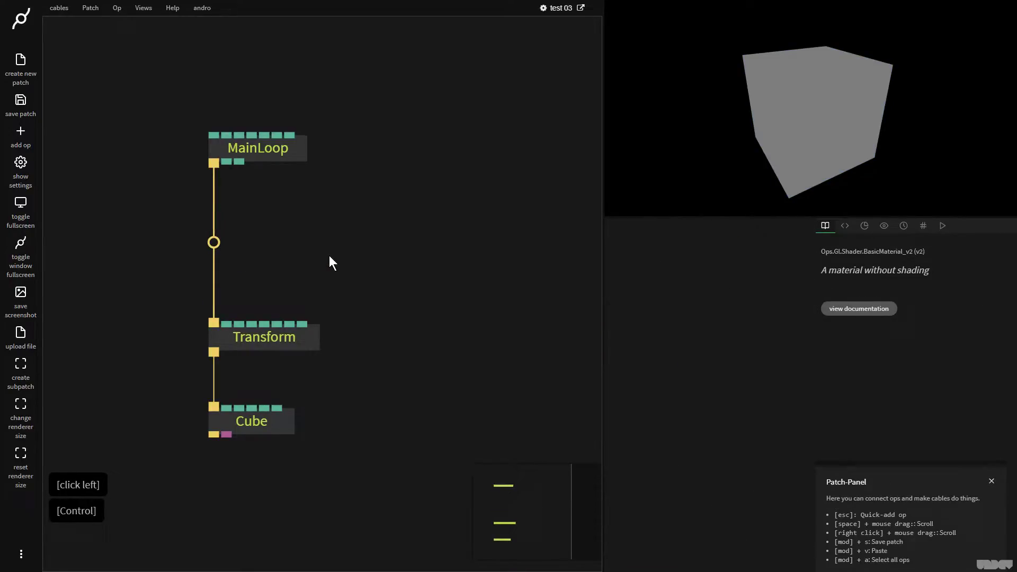
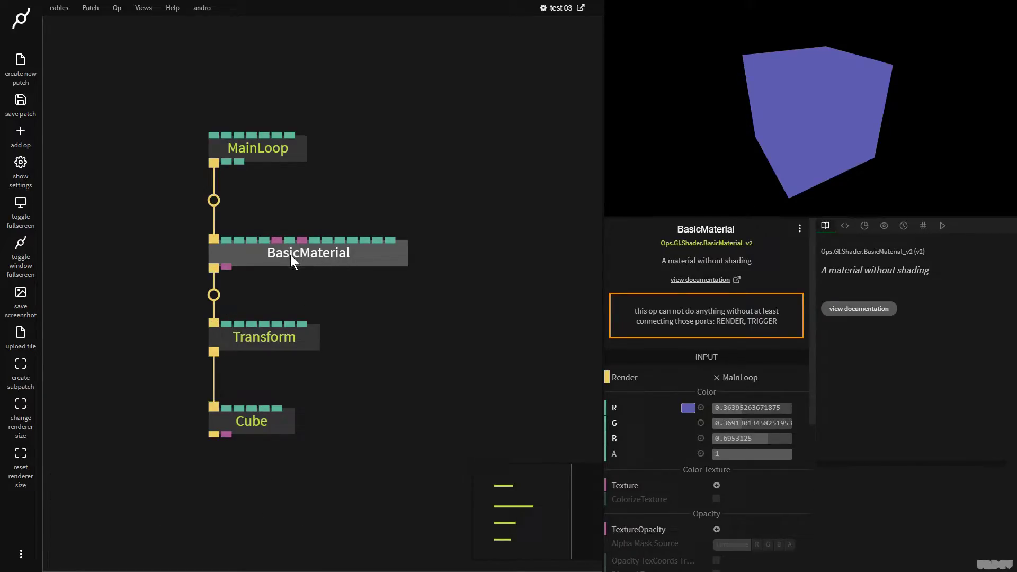
pyautogui.click(295, 259)
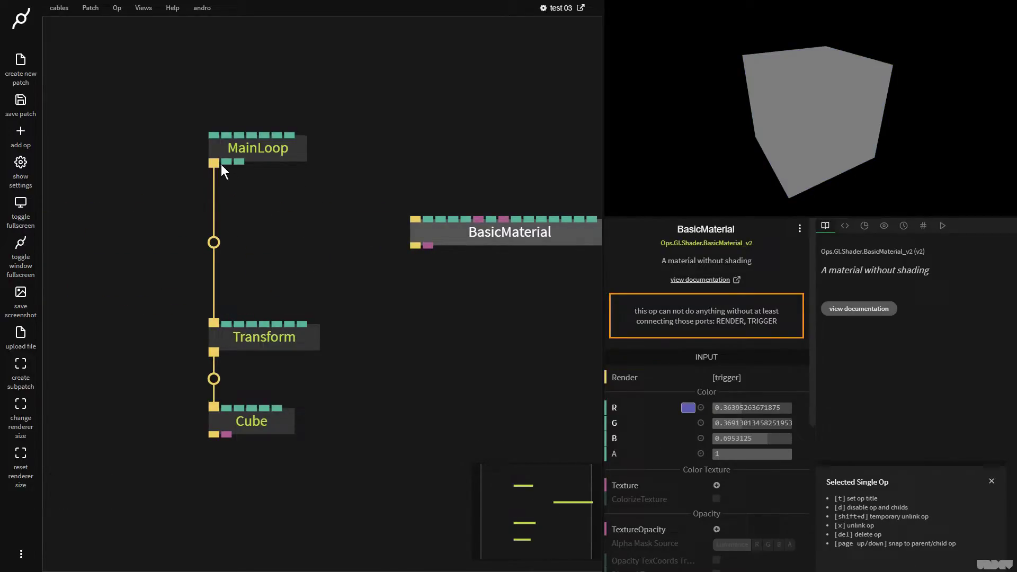
pyautogui.click(475, 244)
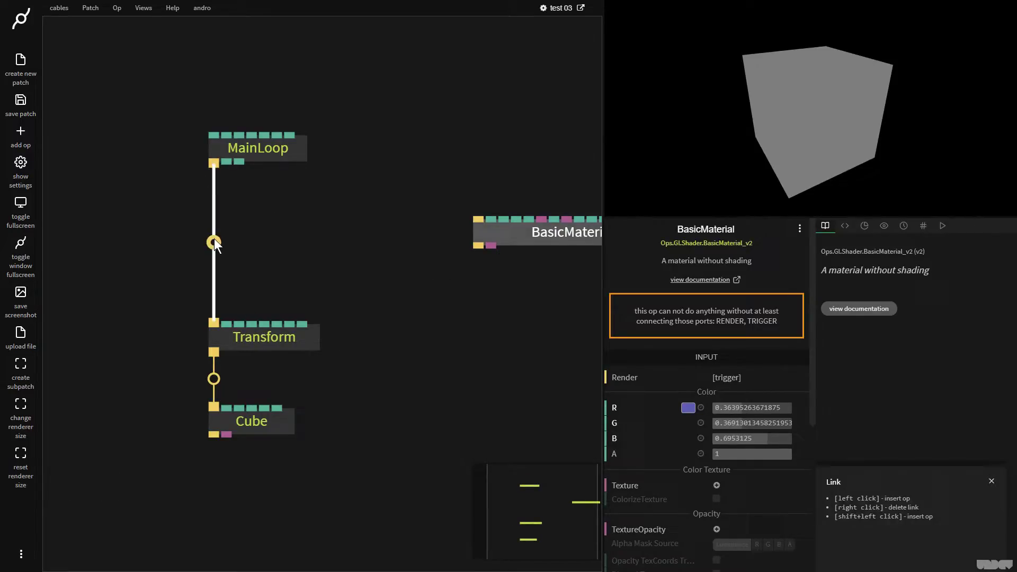
# Add a LambertMaterial and insert it between MainLoop and Transform.
pyautogui.click(216, 247)
pyautogui.write('lambert')
pyautogui.press('Return')
pyautogui.click(313, 253)
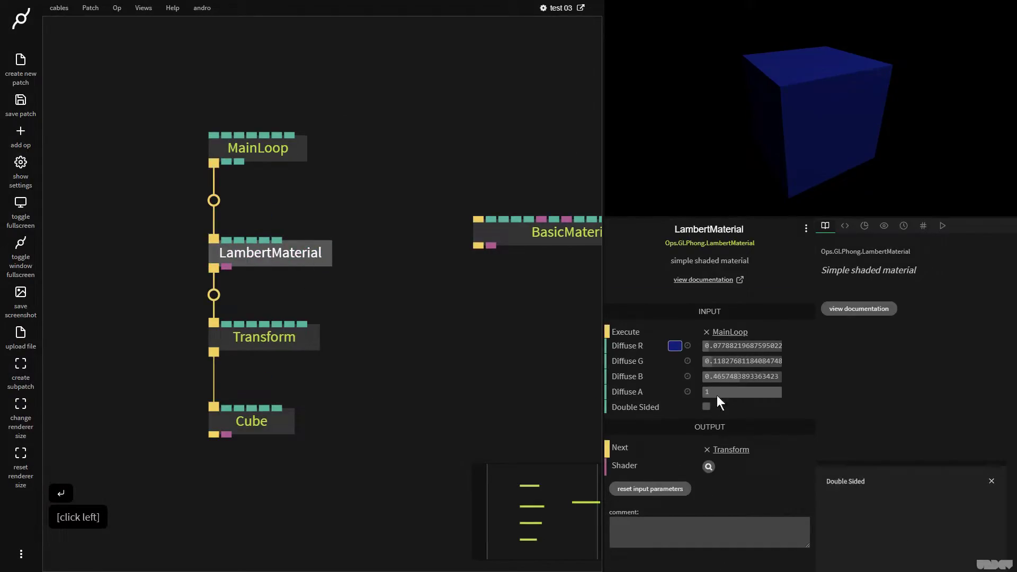
# Set the LambertMaterial diffuse colour to a light blue, shading the cube.
pyautogui.click(678, 352)
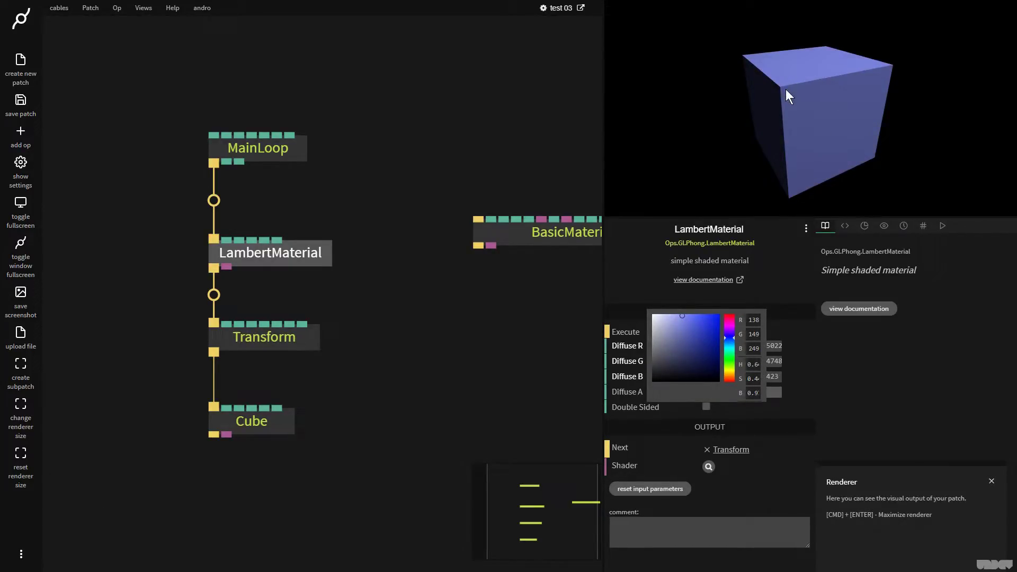
pyautogui.click(807, 120)
pyautogui.click(831, 117)
pyautogui.click(757, 124)
pyautogui.click(792, 136)
pyautogui.click(837, 93)
pyautogui.click(837, 128)
pyautogui.click(343, 368)
pyautogui.click(293, 349)
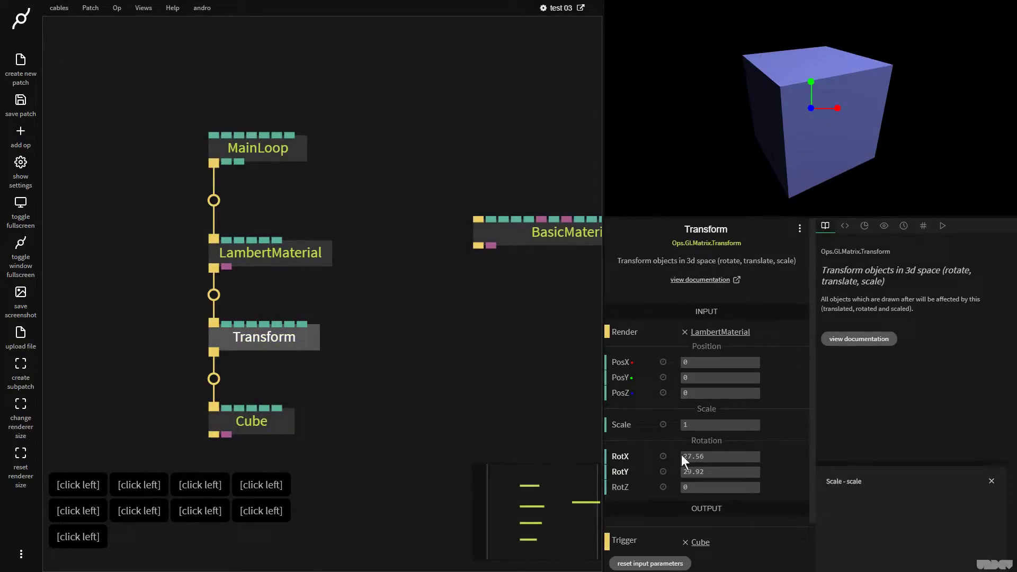
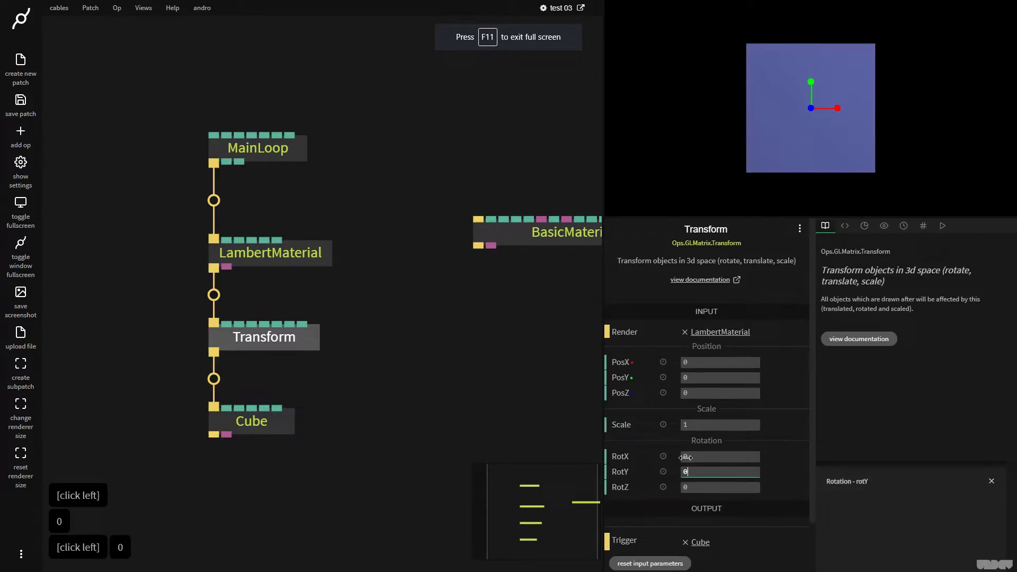
# Move MainLoop higher and insert OrbitControls ('orbit') onto the MainLoop–LambertMaterial cable.
pyautogui.click(420, 175)
pyautogui.click(287, 150)
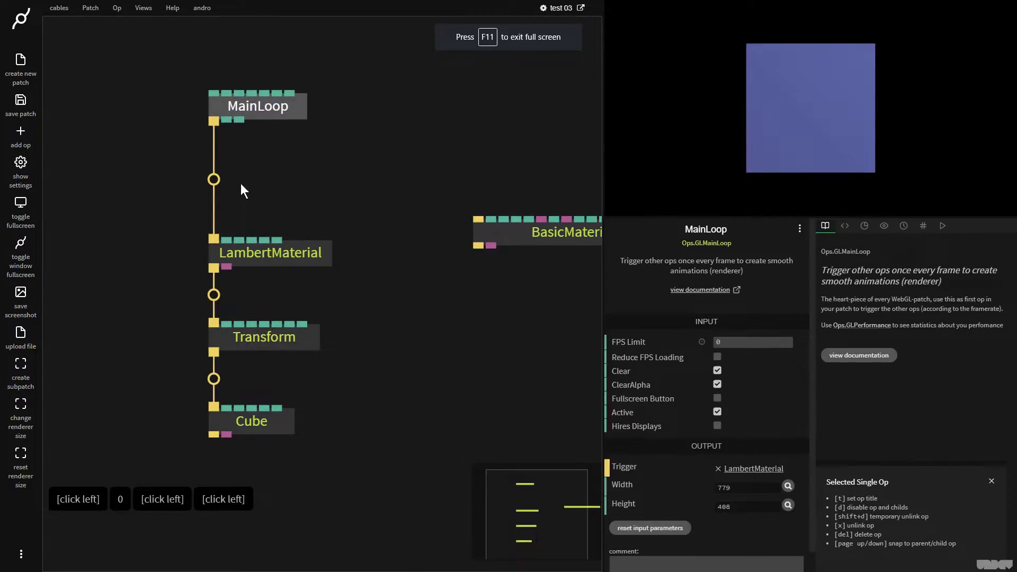
pyautogui.click(220, 182)
pyautogui.write('orbit')
pyautogui.press('Return')
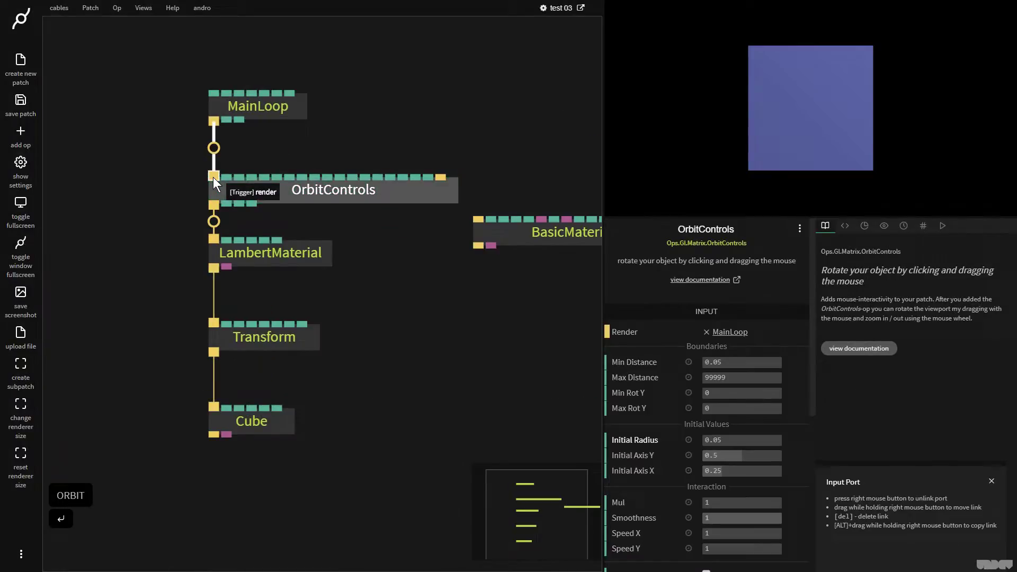
# Deselect the ops and orbit the shaded cube in the preview.
pyautogui.click(542, 239)
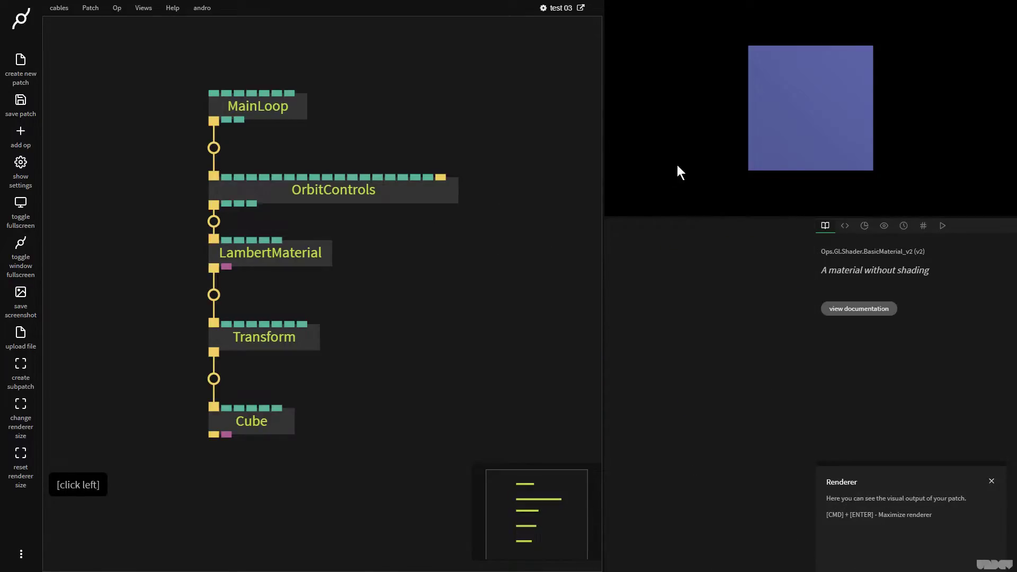
pyautogui.click(782, 93)
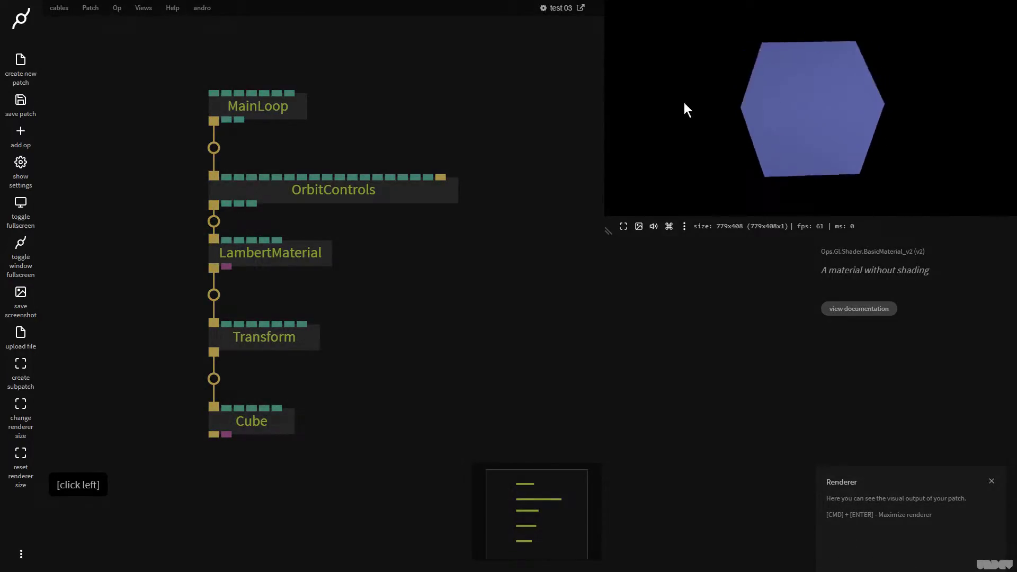
pyautogui.click(847, 124)
# Orbit and zoom around the cube in the preview to view it from new angles.
pyautogui.click(814, 123)
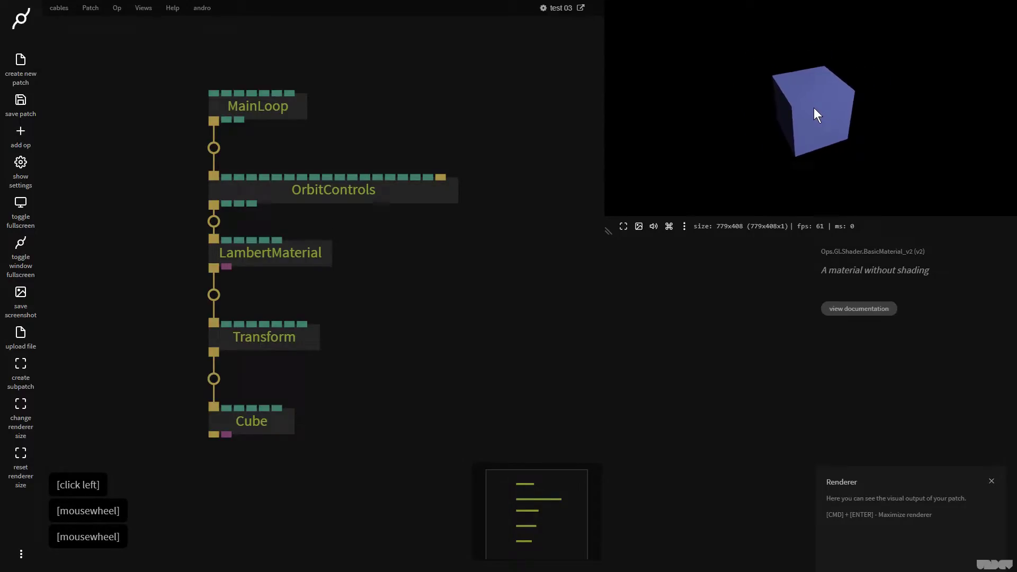
pyautogui.click(802, 121)
pyautogui.click(831, 115)
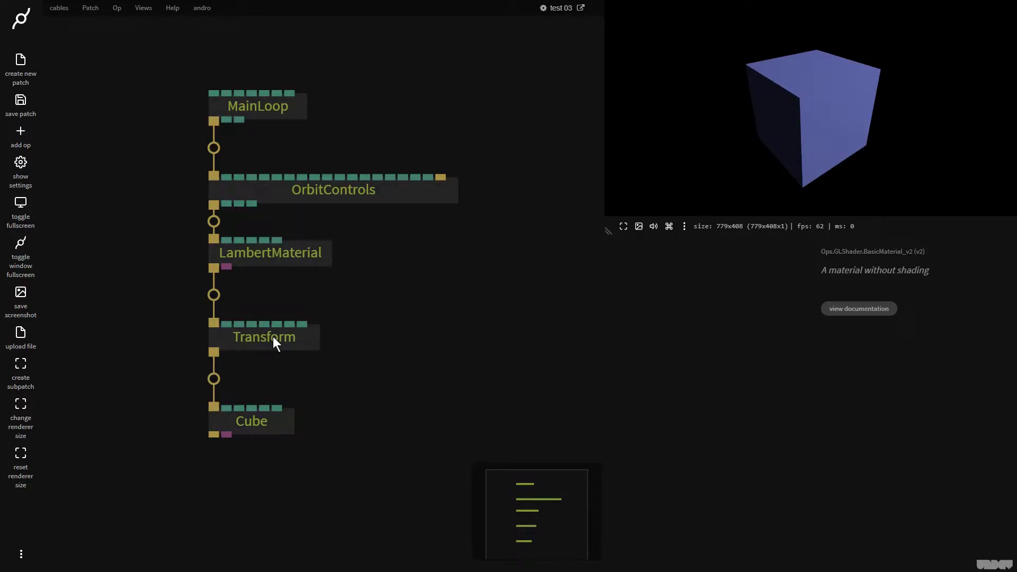
# Select MainLoop to show its op description, then deselect it.
pyautogui.click(378, 321)
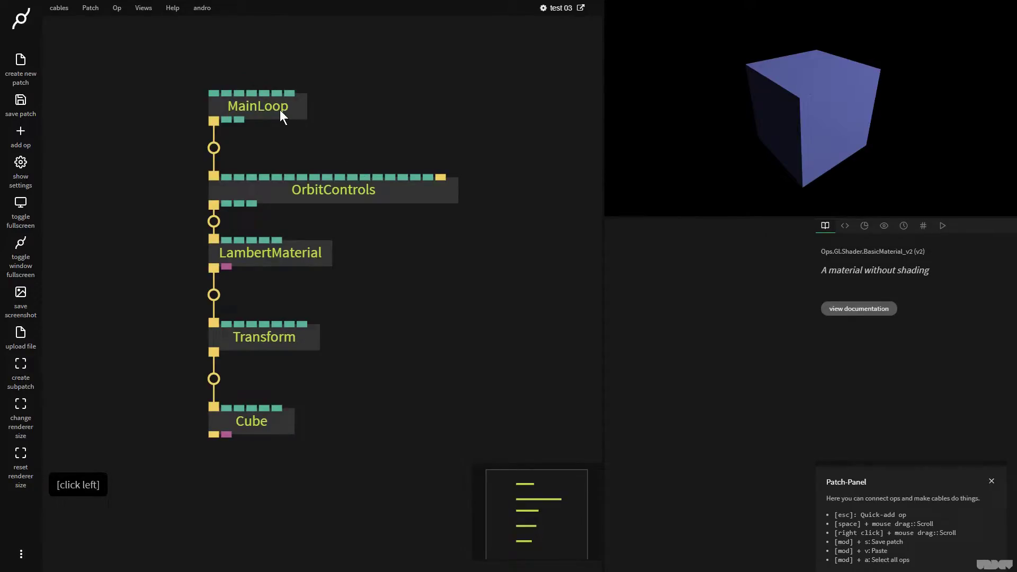
pyautogui.click(284, 113)
pyautogui.click(403, 323)
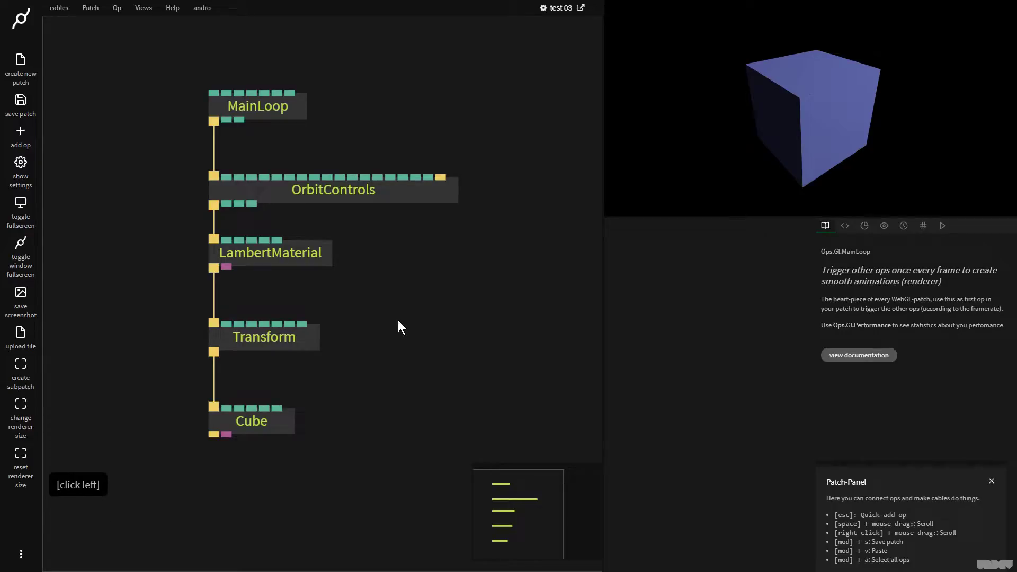
pyautogui.click(403, 323)
pyautogui.press('f')
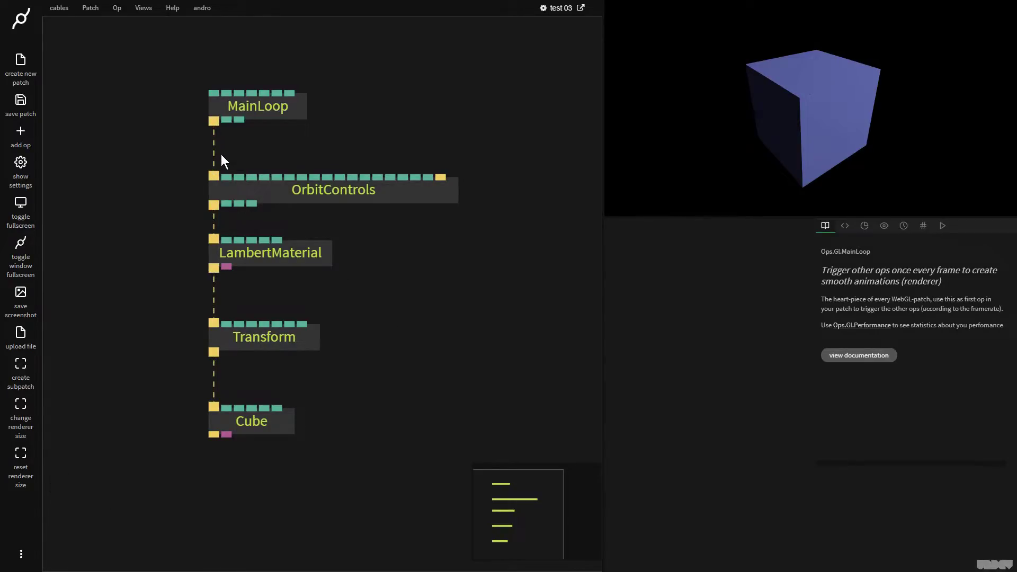
pyautogui.click(253, 347)
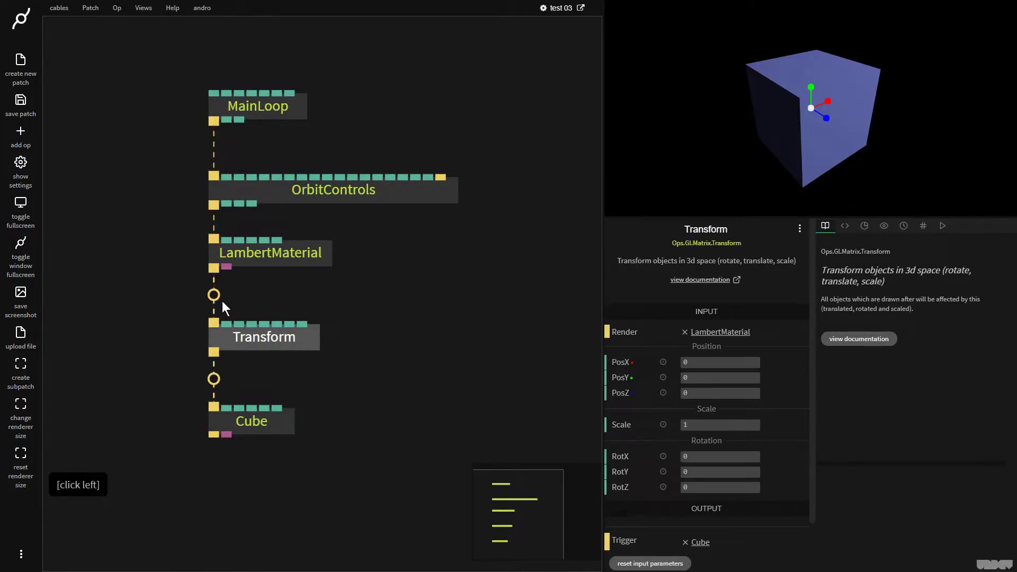
pyautogui.rightClick(216, 302)
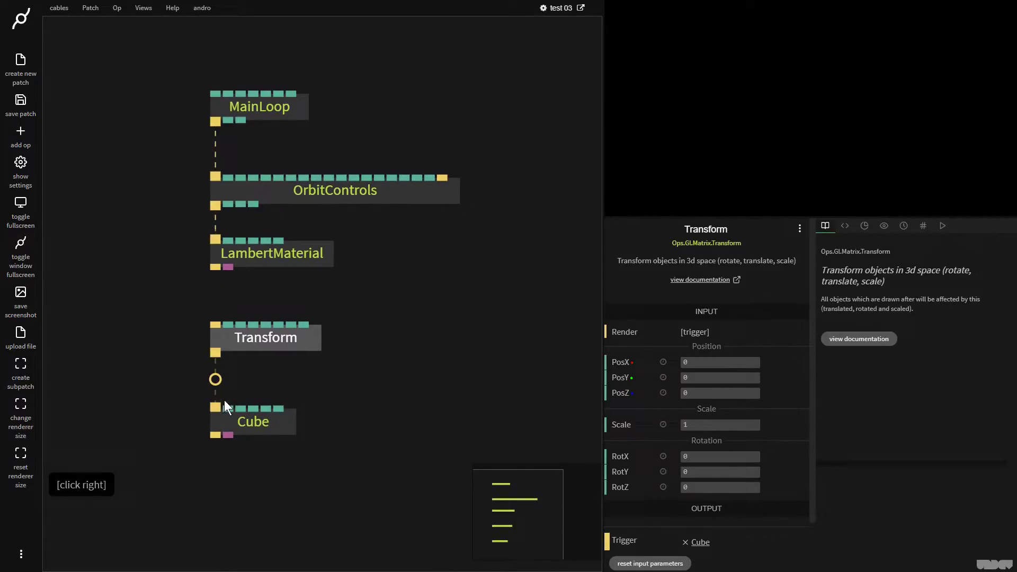
pyautogui.click(215, 273)
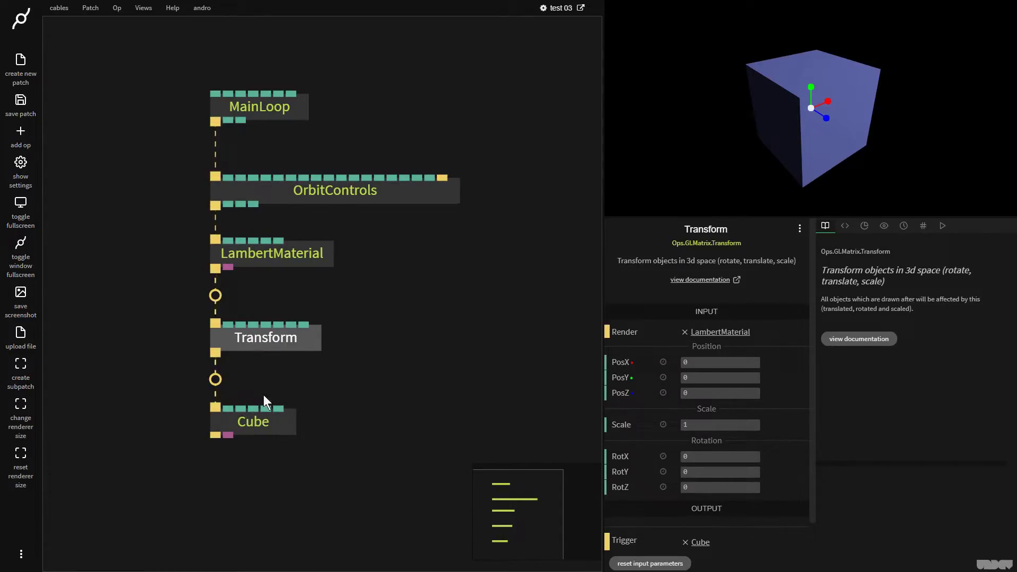
pyautogui.click(419, 343)
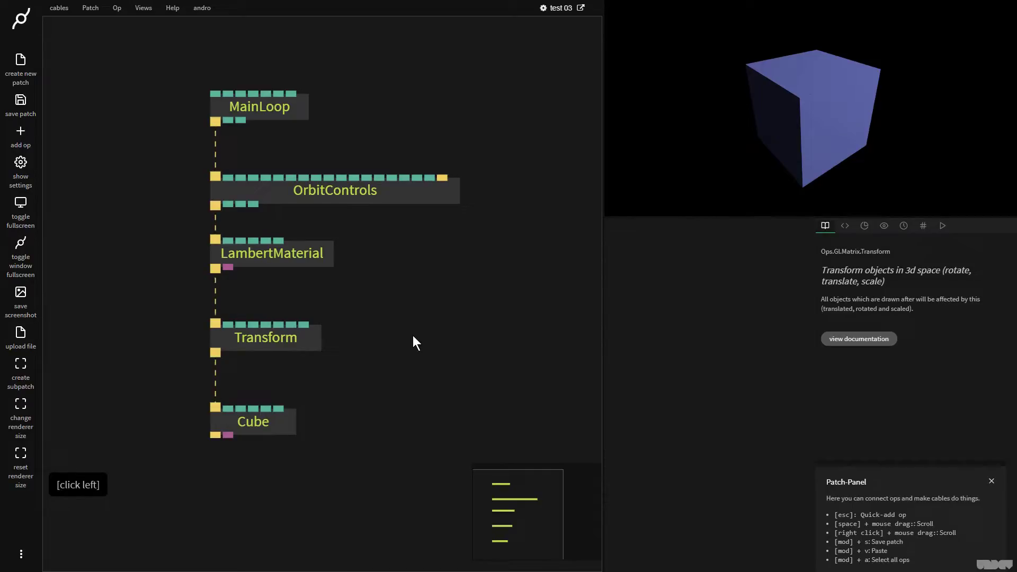
pyautogui.press('f')
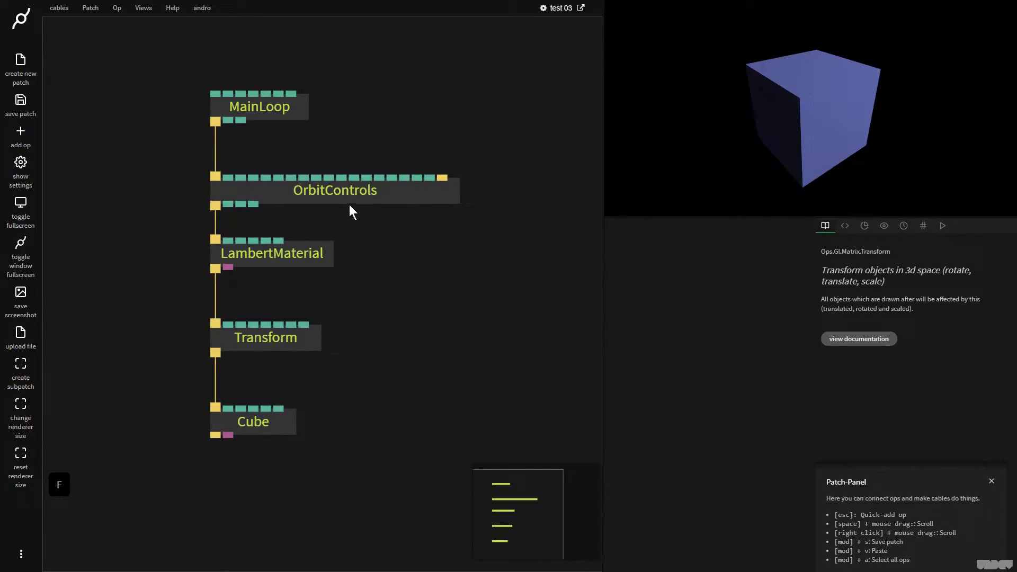
# Reset OrbitControls under Interaction so the cube faces the camera as a flat blue square.
pyautogui.click(838, 104)
pyautogui.click(390, 199)
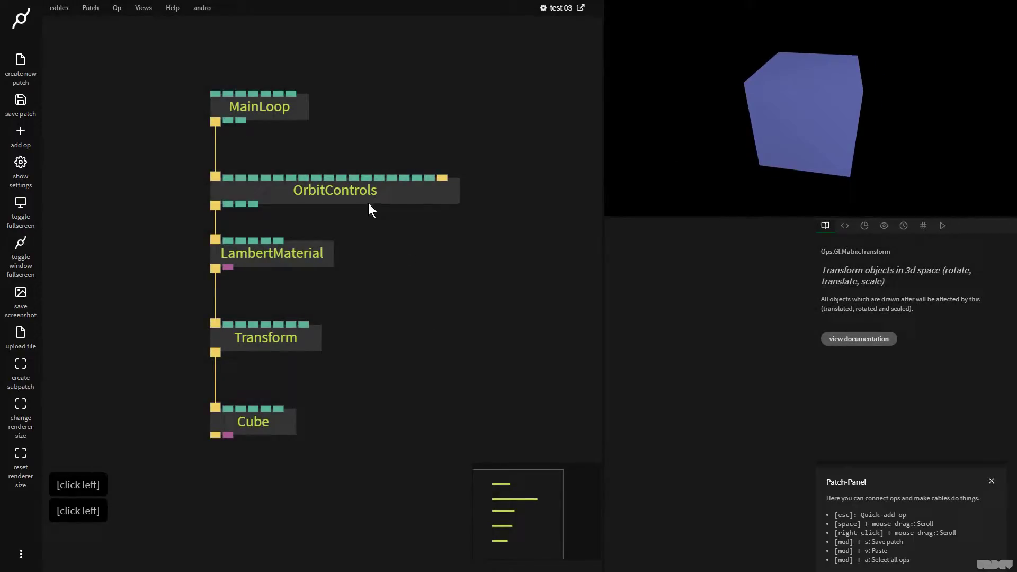
pyautogui.click(363, 201)
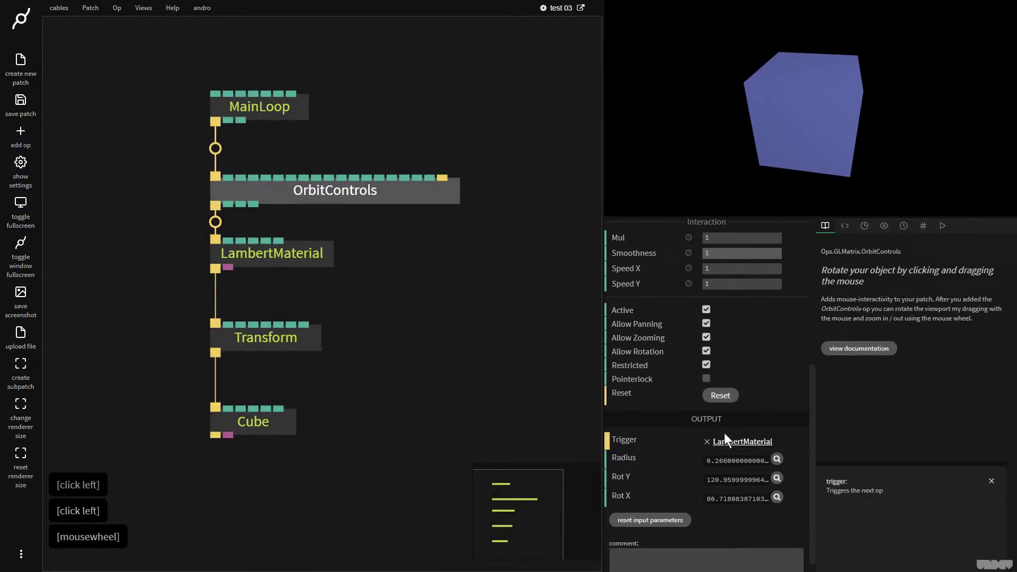
pyautogui.click(730, 398)
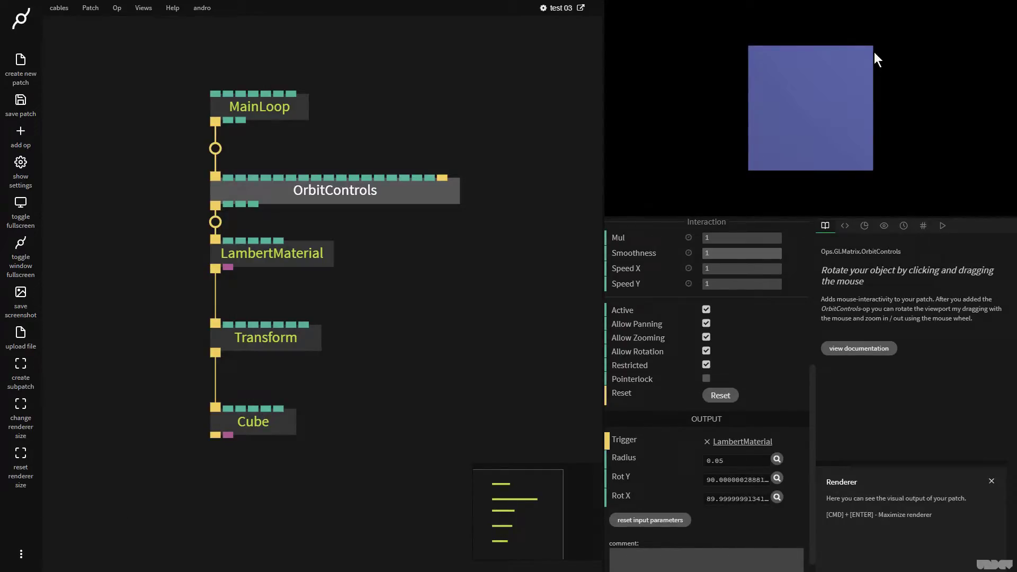
pyautogui.click(441, 359)
# Add a Circle after the Cube with Radius 0.84 and InnerRadius 0.917, a thin ring around the cube.
pyautogui.rightClick(461, 373)
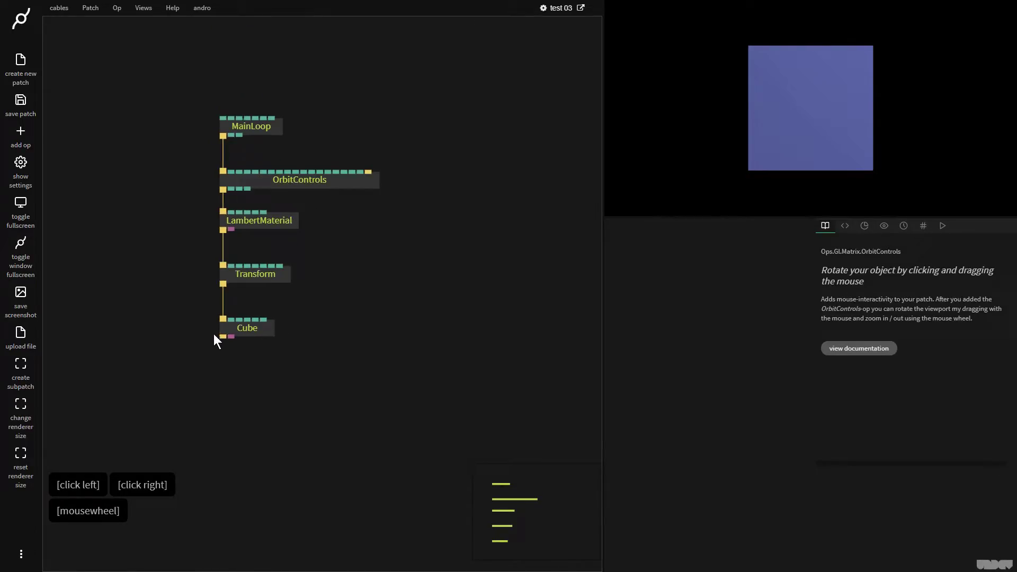
pyautogui.click(226, 351)
pyautogui.write('circle')
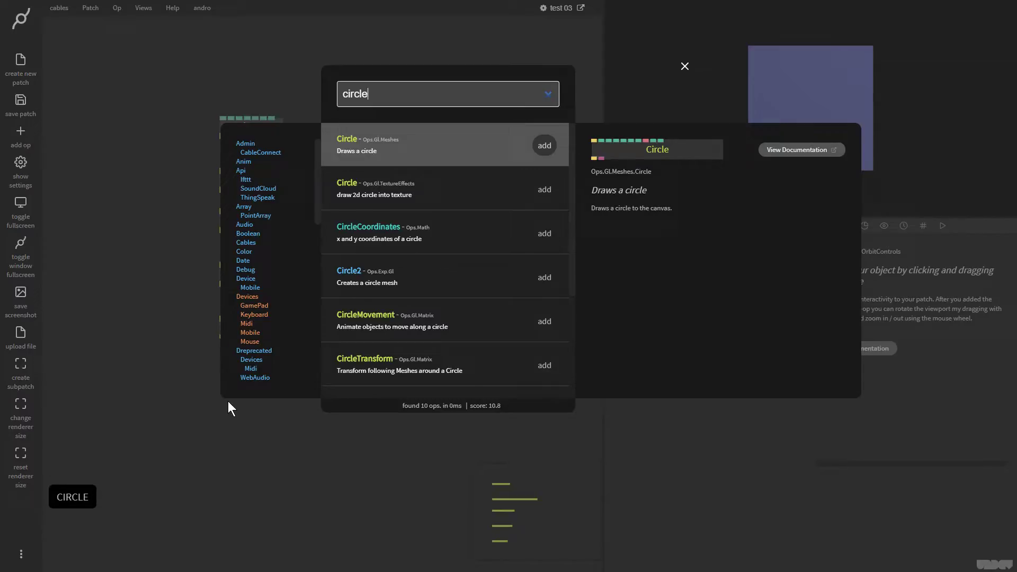
pyautogui.press('Return')
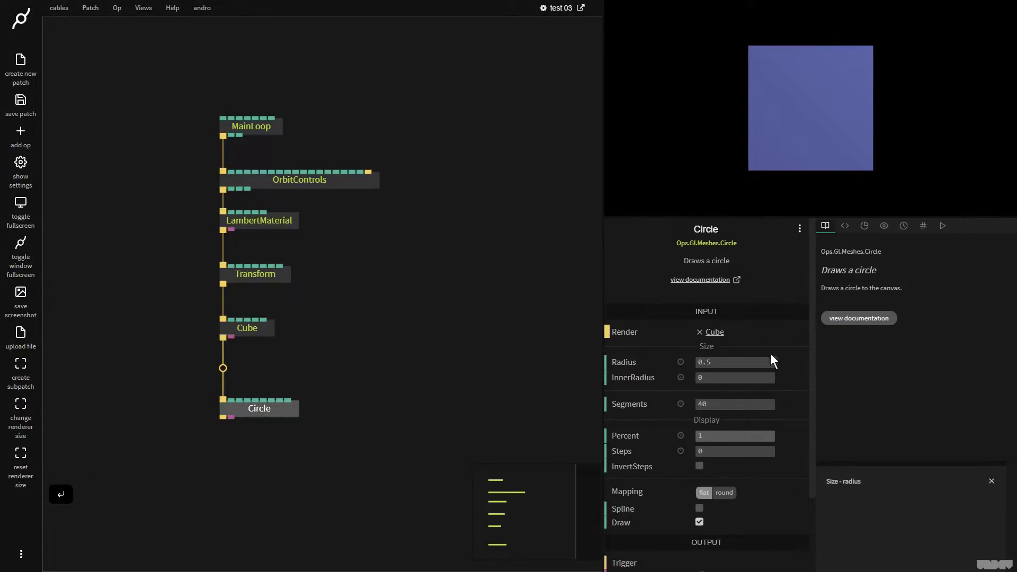
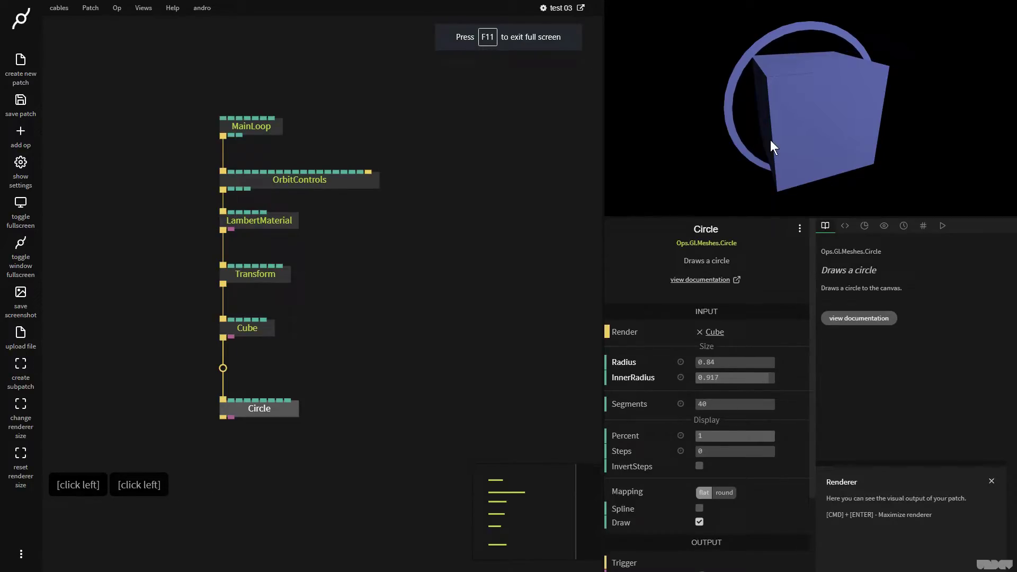
pyautogui.click(726, 120)
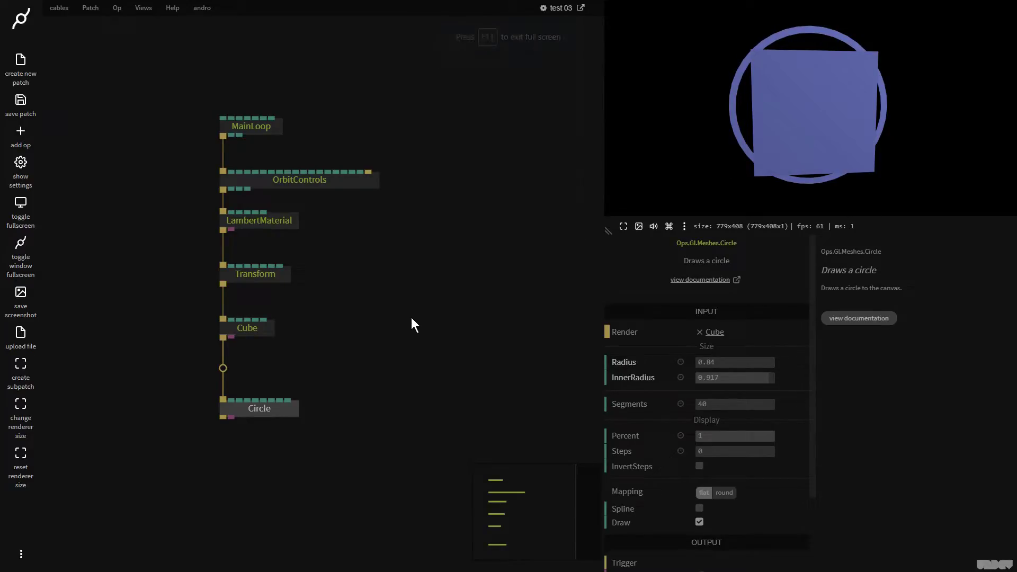
# Insert a Number op into the render link between the Transform and the Cube.
pyautogui.click(408, 325)
pyautogui.click(258, 337)
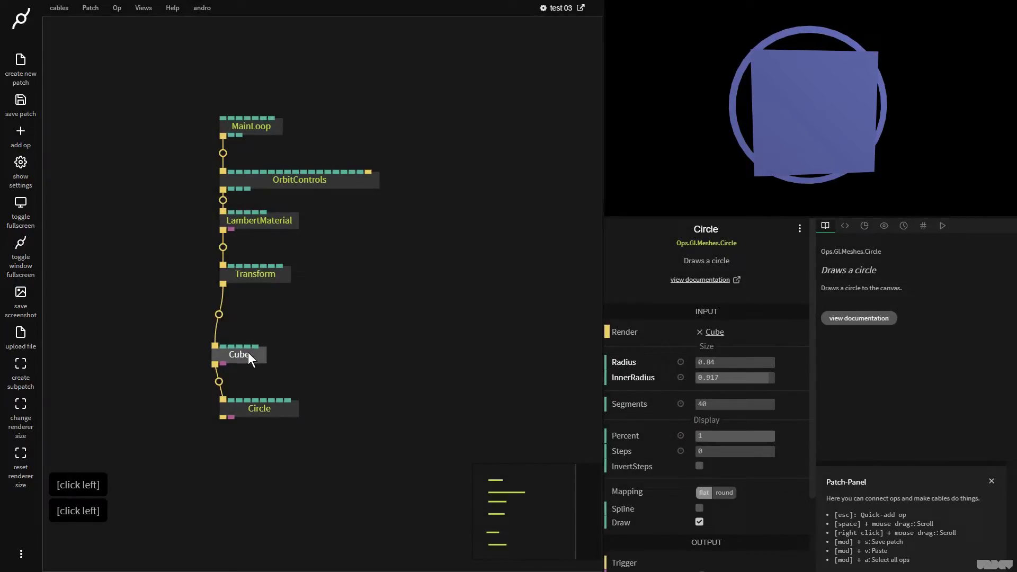
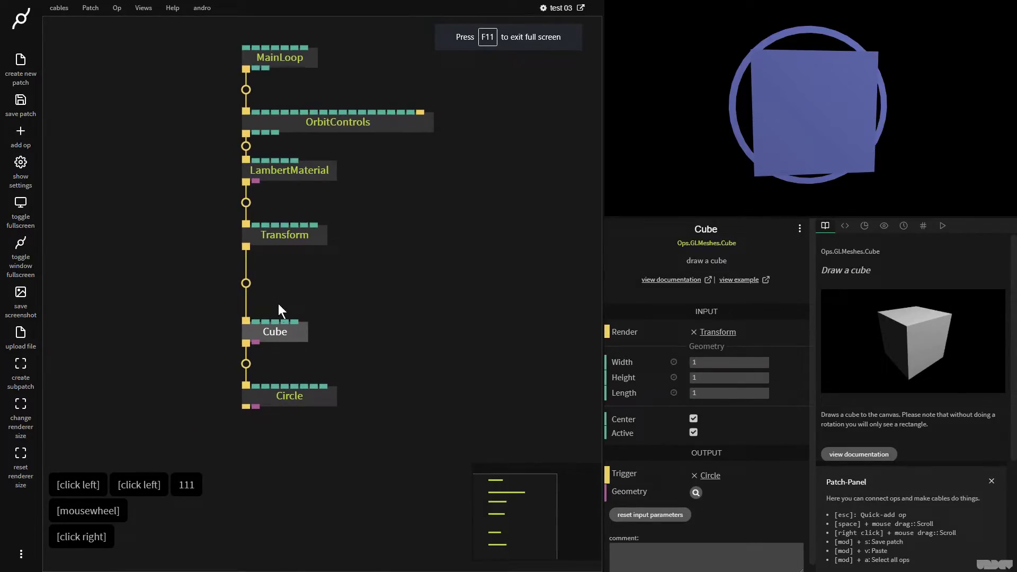
pyautogui.click(260, 328)
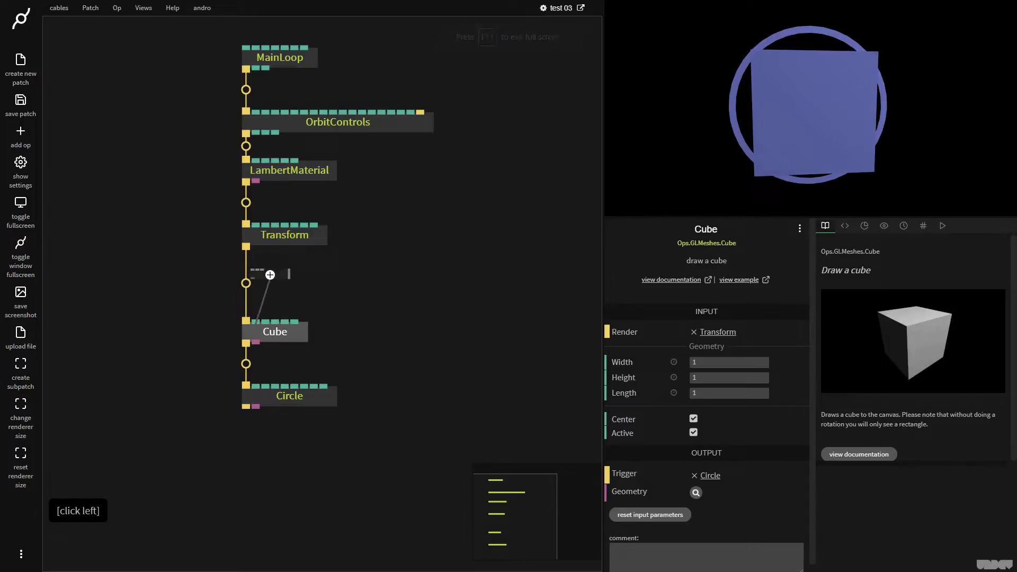
pyautogui.write('numerber')
pyautogui.press('Return')
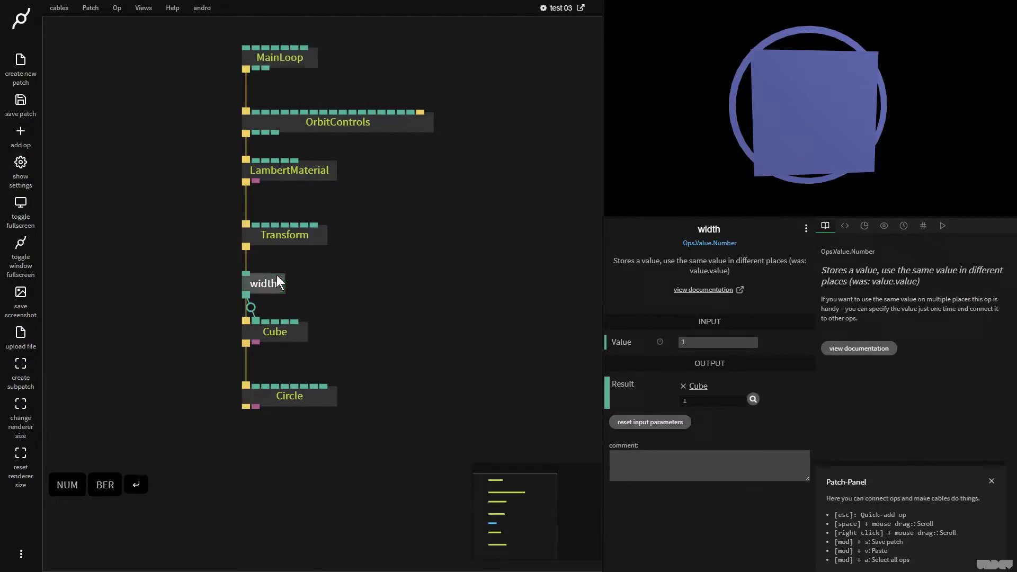
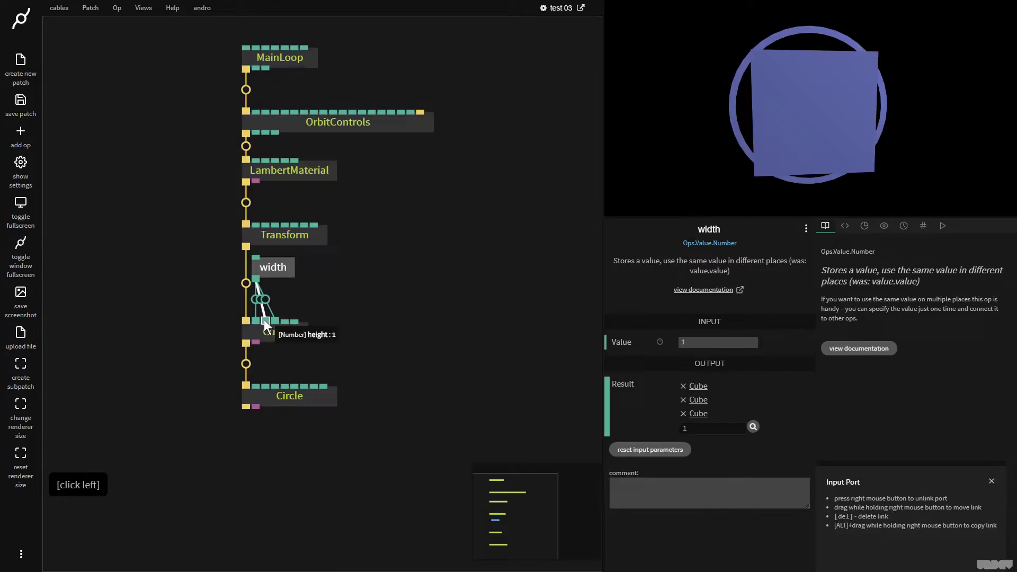
# Drive the Cube's width, height and length from the number, named size, at 0.5.
pyautogui.click(776, 127)
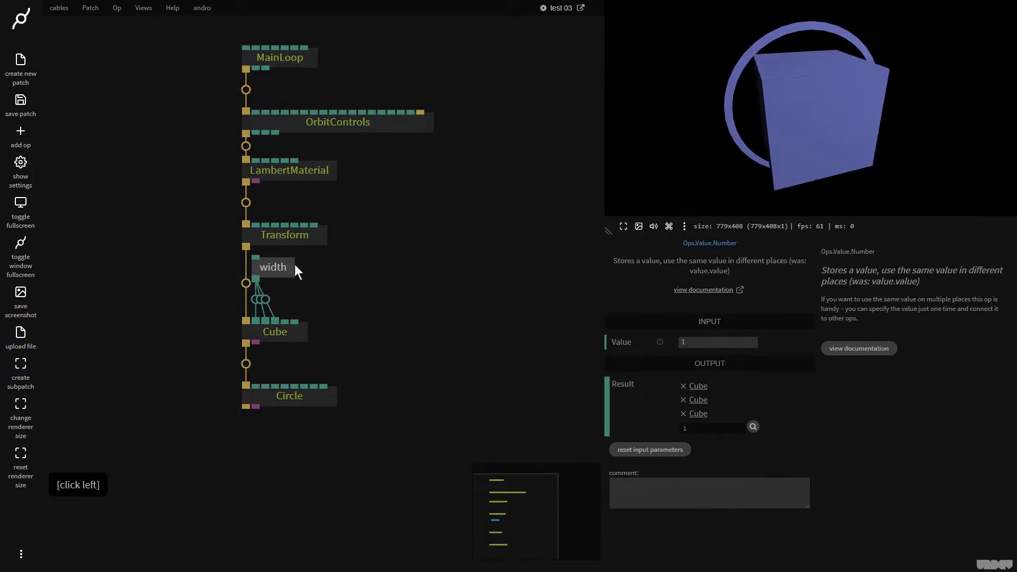
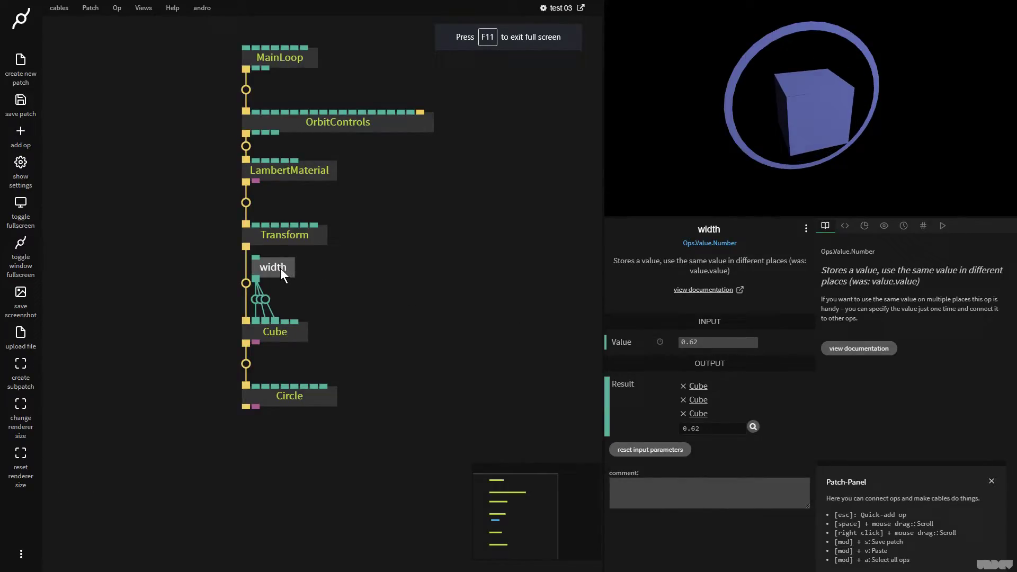
pyautogui.click(283, 273)
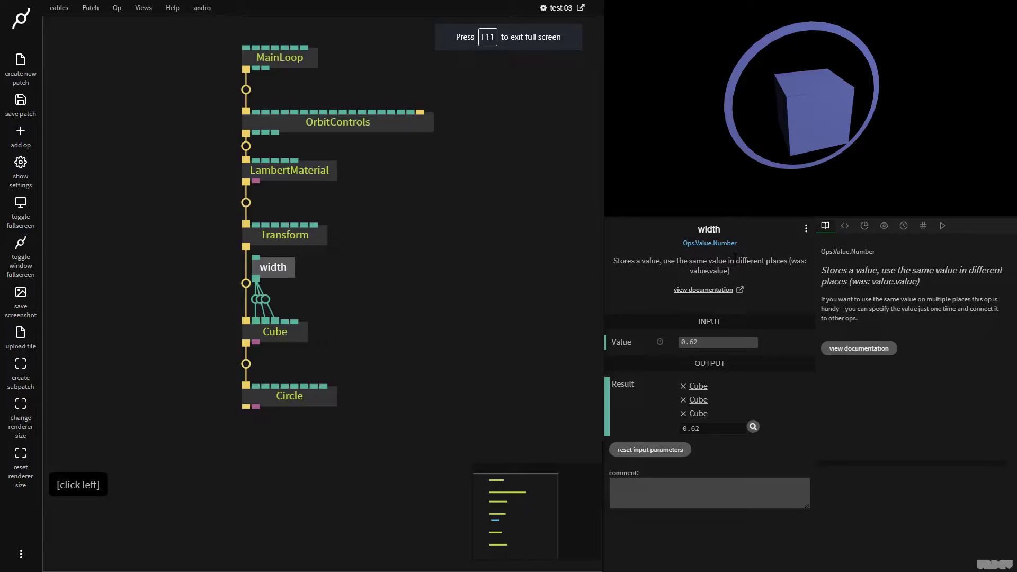
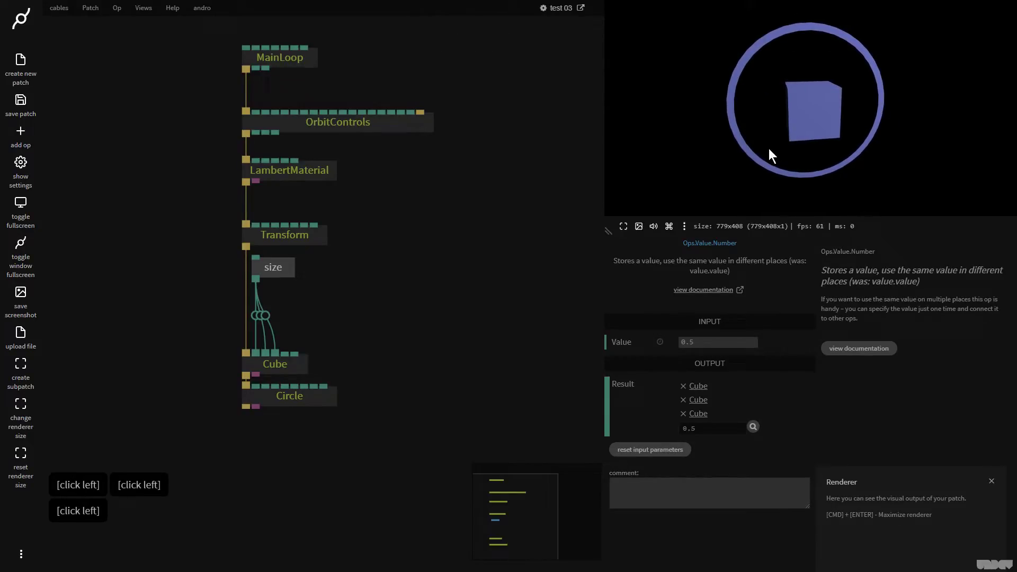
# Add a second LambertMaterial just before the Circle so the ring has its own material.
pyautogui.click(411, 302)
pyautogui.click(301, 409)
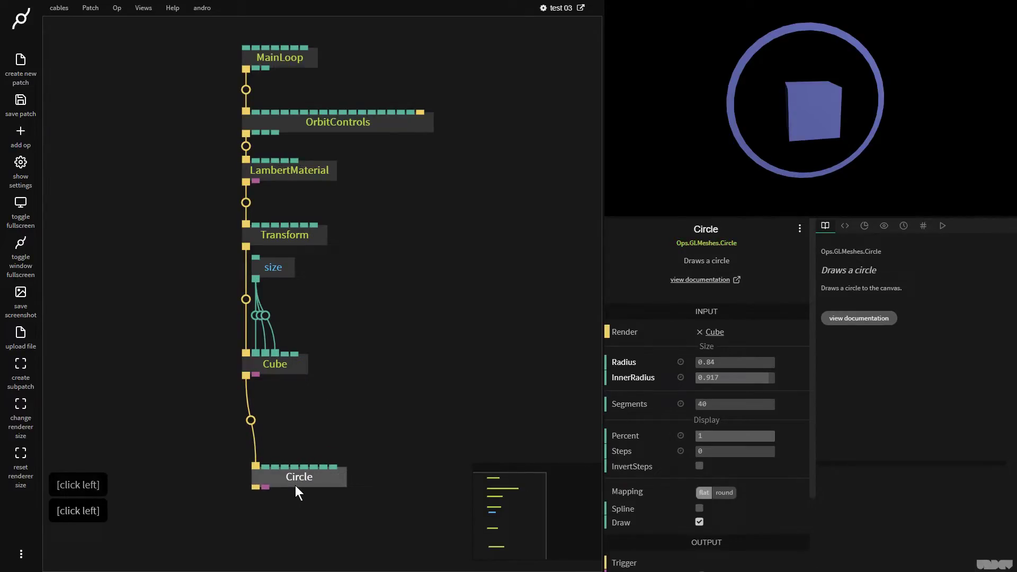
pyautogui.click(305, 489)
pyautogui.click(253, 430)
pyautogui.write('lambert')
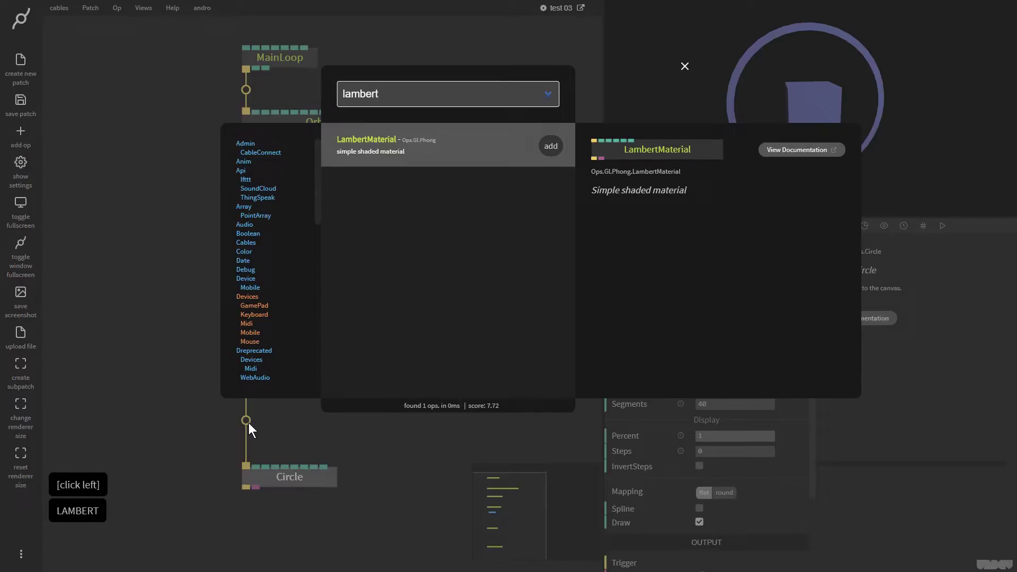
pyautogui.press('Return')
# Pick a green diffuse colour for the ring material, leaving the cube blue.
pyautogui.click(300, 438)
pyautogui.click(680, 349)
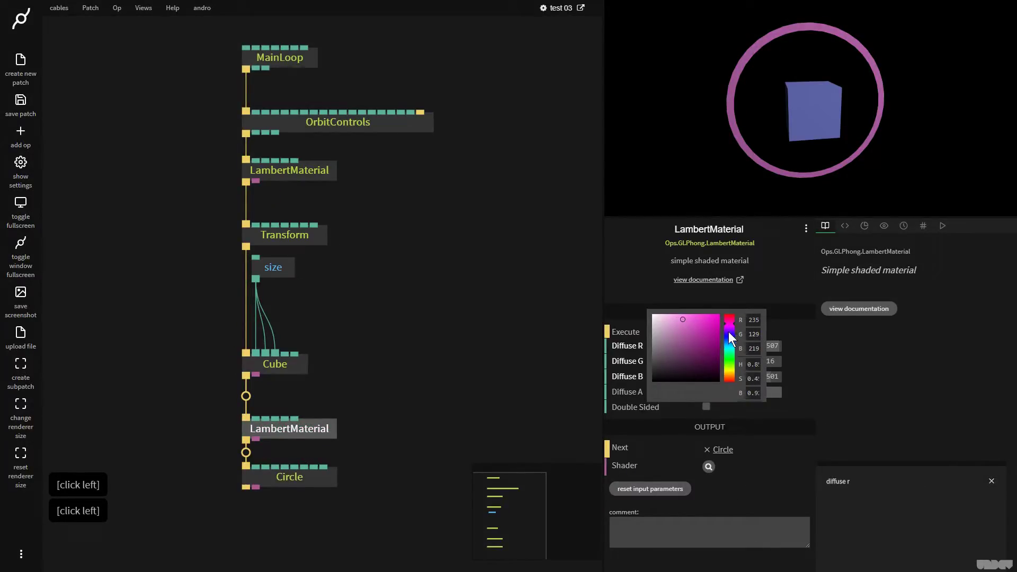
pyautogui.click(765, 119)
pyautogui.click(807, 112)
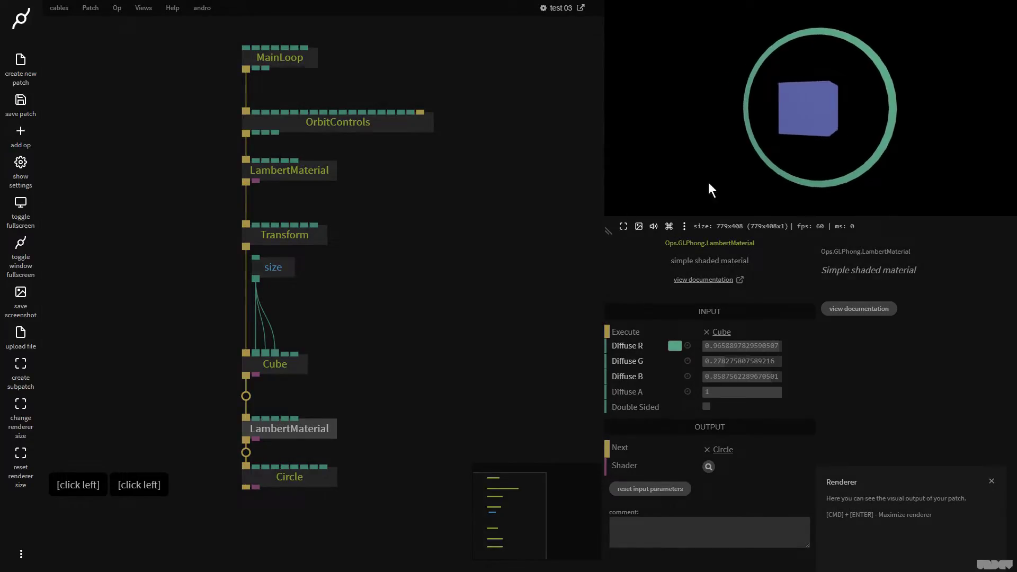
pyautogui.click(439, 217)
pyautogui.click(312, 177)
pyautogui.click(289, 237)
pyautogui.click(269, 367)
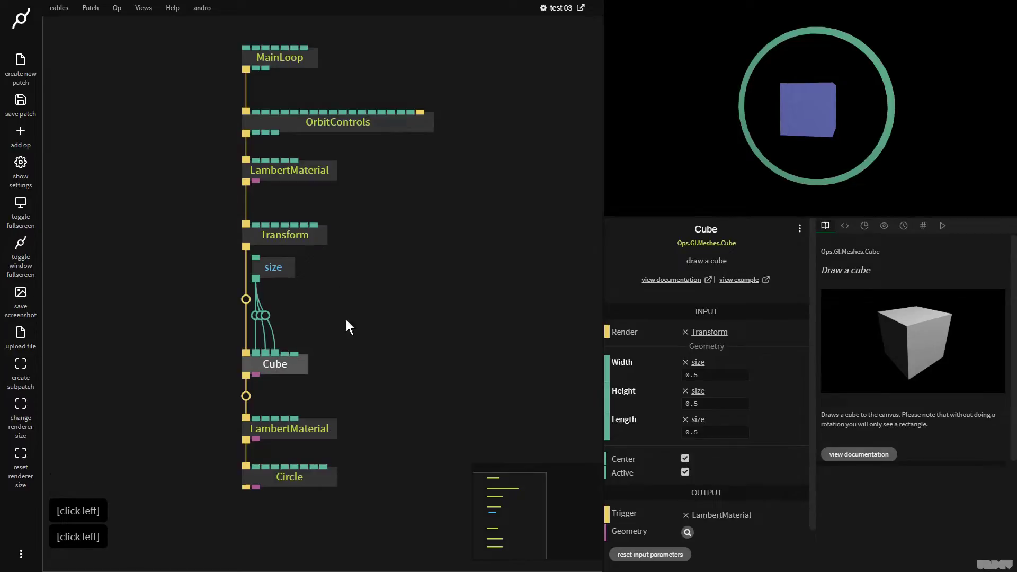
pyautogui.click(305, 433)
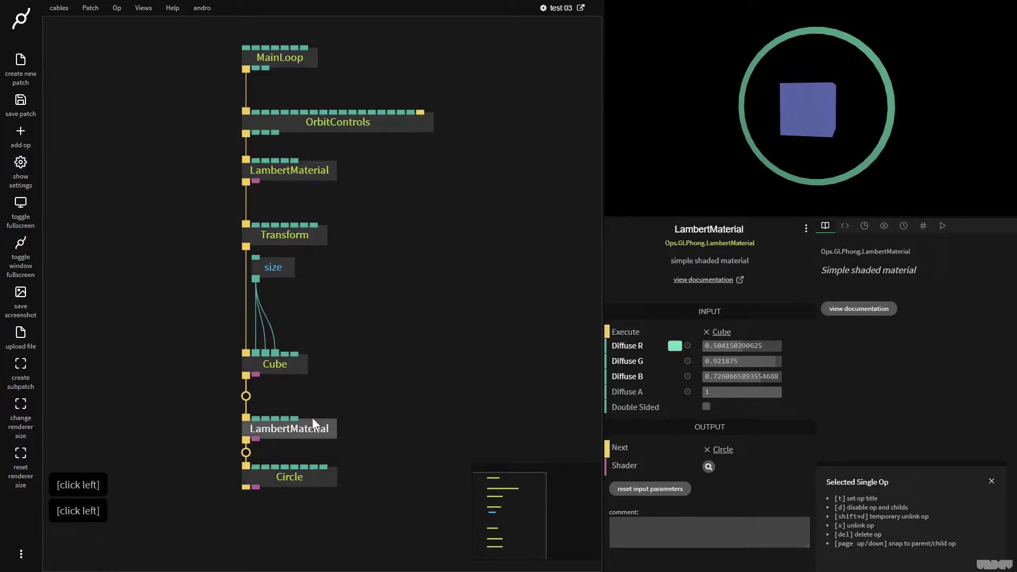
# Add a Timer op above the cube's Transform and wire it into the chain.
pyautogui.click(307, 244)
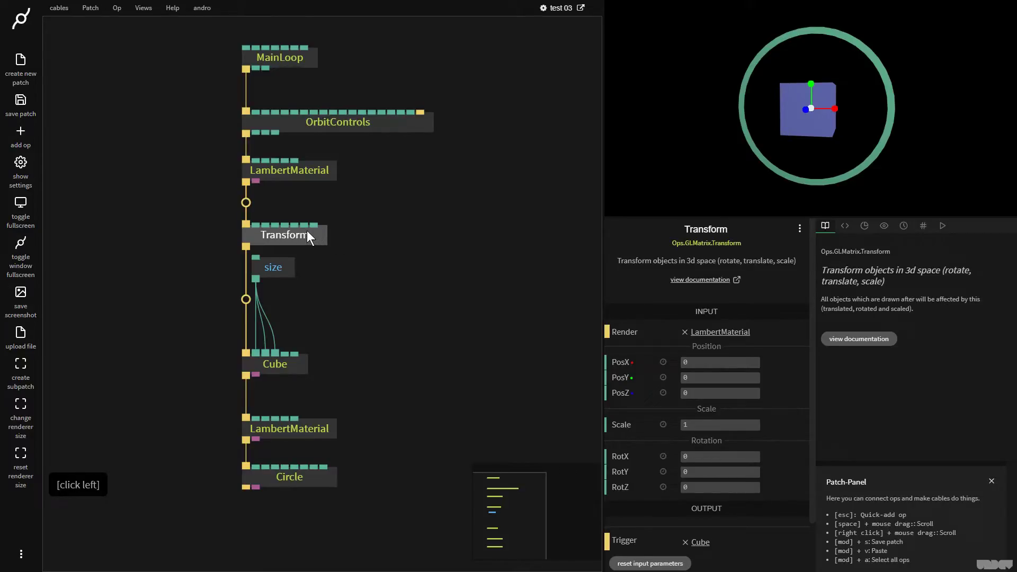
pyautogui.click(298, 233)
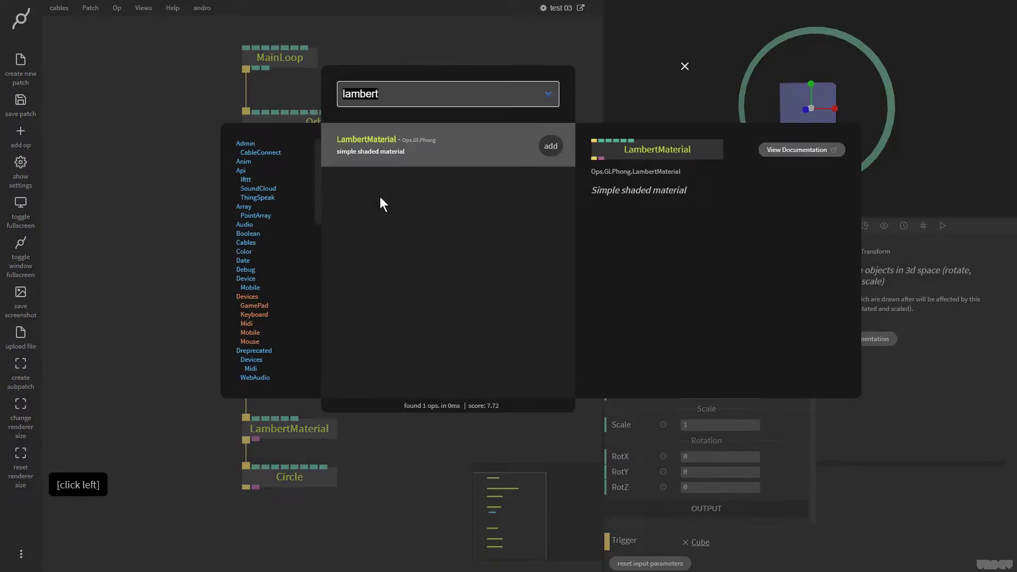
pyautogui.write('timer')
pyautogui.press('Return')
pyautogui.click(275, 273)
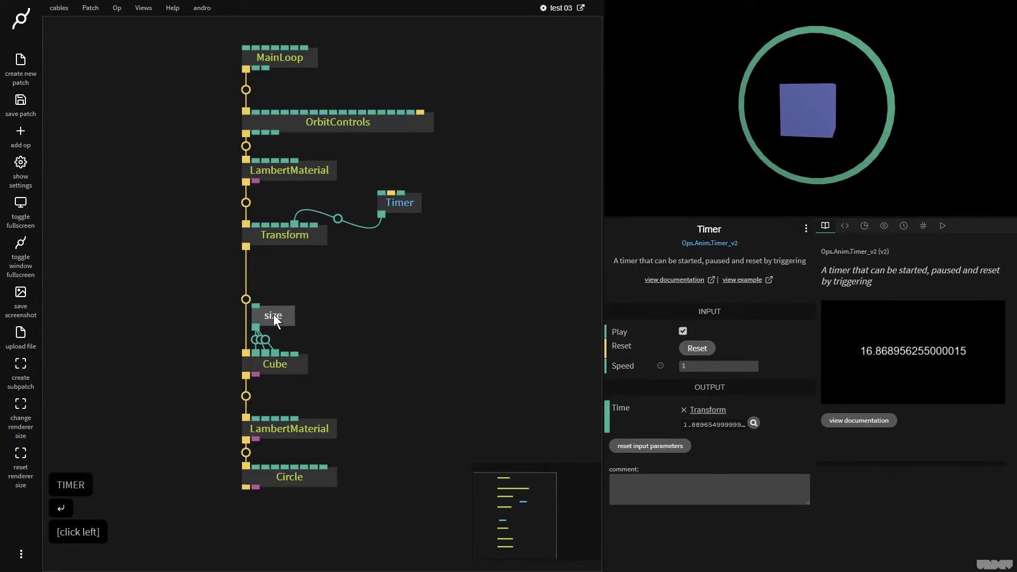
pyautogui.click(282, 245)
pyautogui.click(401, 206)
pyautogui.click(322, 211)
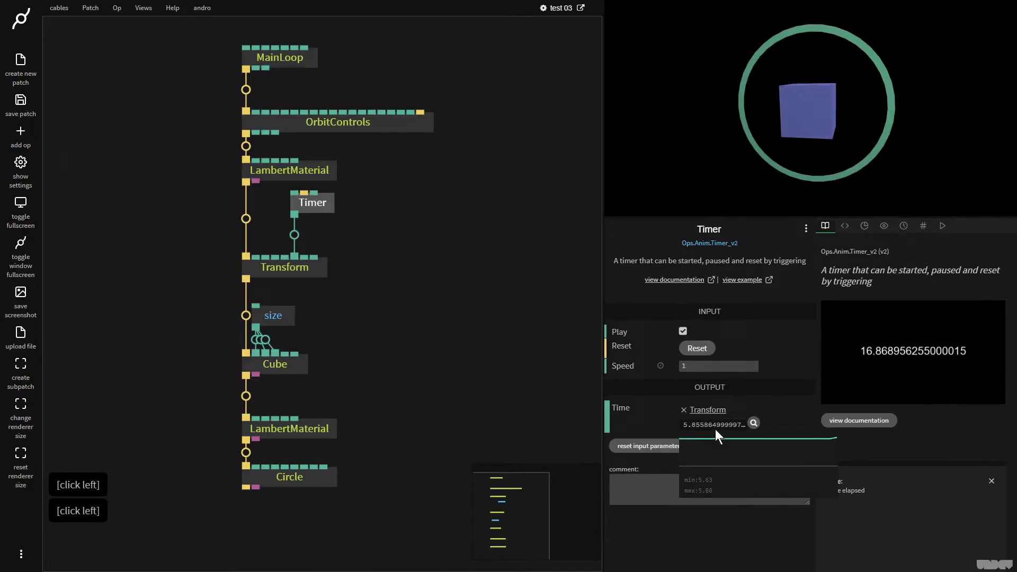
# Feed the Timer's time into the Transform's rotation and raise Speed to about 21.86.
pyautogui.click(412, 259)
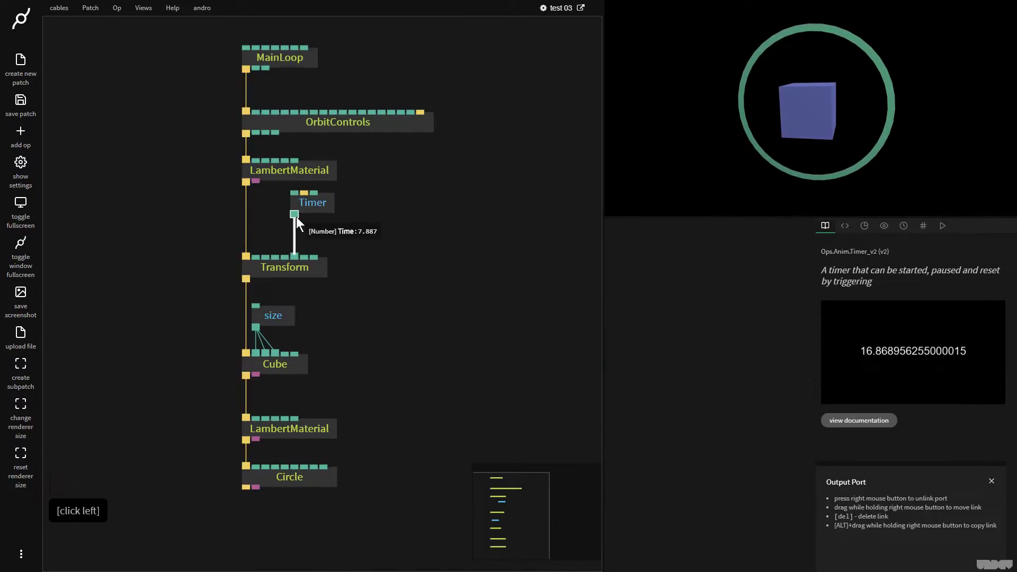
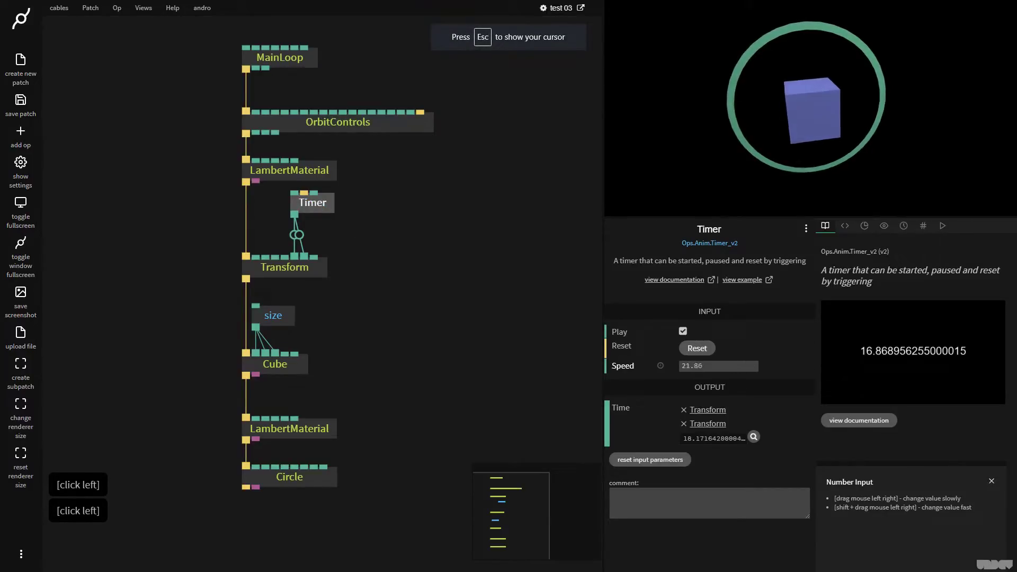
pyautogui.click(301, 273)
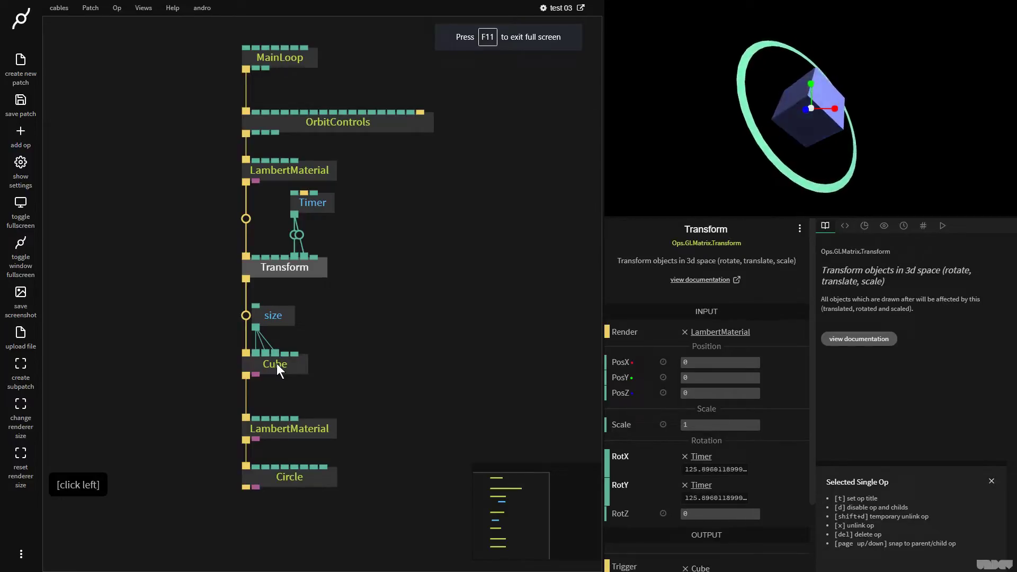
pyautogui.click(281, 369)
pyautogui.click(318, 483)
# Move the ring's LambertMaterial and Circle left as a branch fed from the top LambertMaterial's trigger.
pyautogui.rightClick(439, 400)
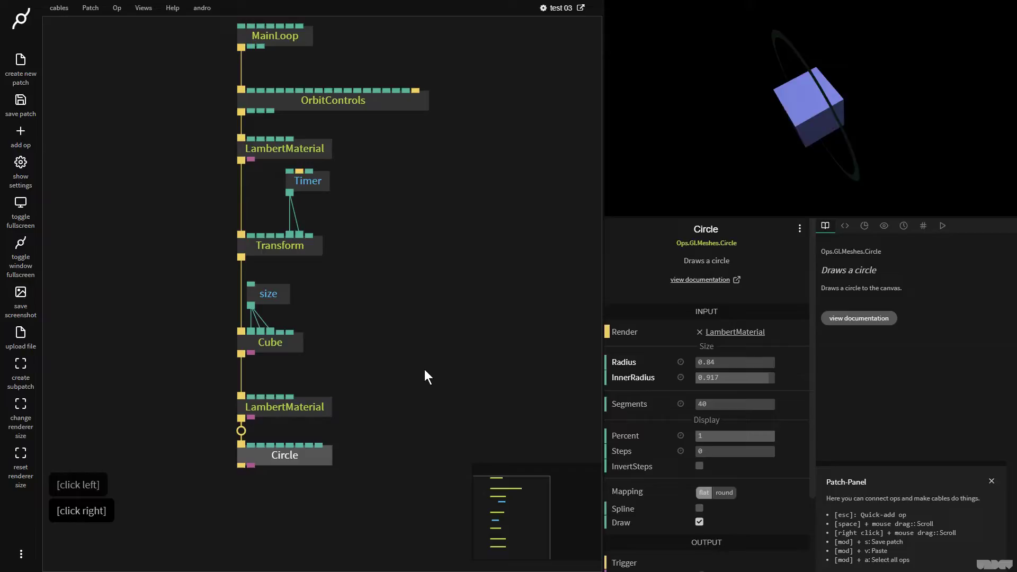
pyautogui.click(306, 411)
pyautogui.rightClick(243, 382)
pyautogui.click(338, 475)
pyautogui.click(271, 416)
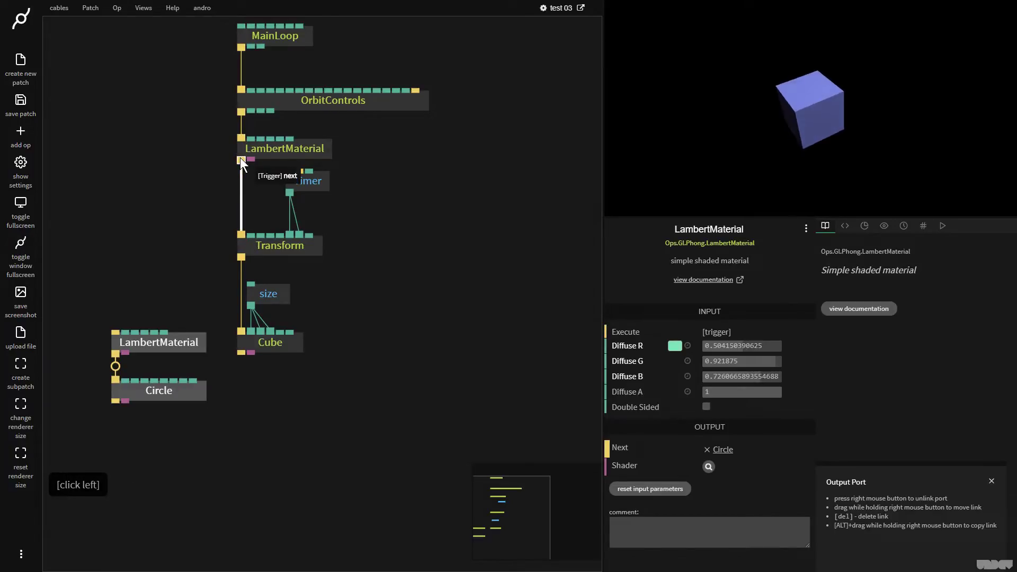
pyautogui.click(243, 162)
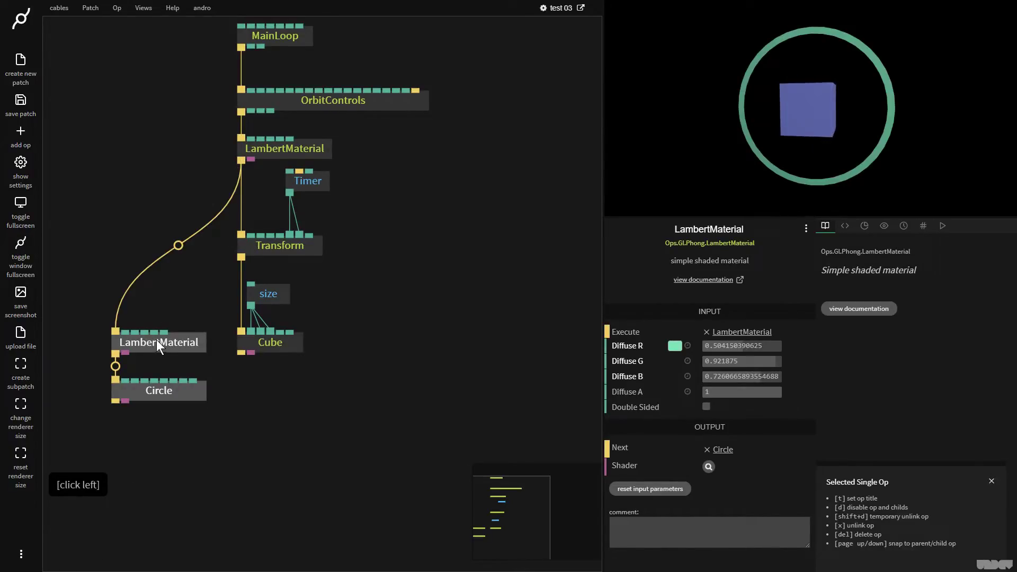
# Select all ops and recentre the patch view on the two branches.
pyautogui.click(374, 279)
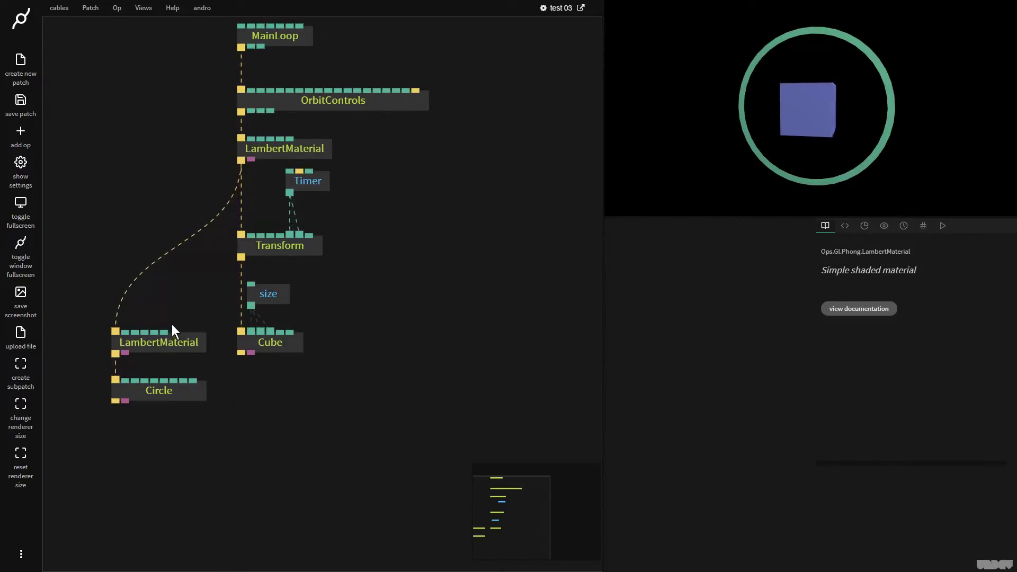
pyautogui.rightClick(201, 309)
pyautogui.click(271, 423)
# Insert a Transform op into the ring branch link below the top LambertMaterial.
pyautogui.click(225, 353)
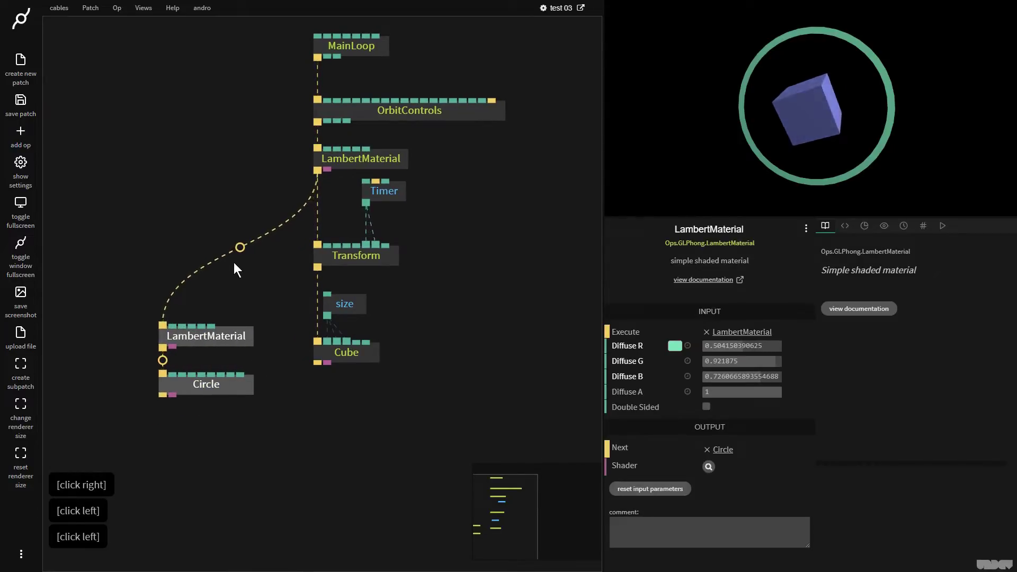
pyautogui.click(245, 252)
pyautogui.write('transf')
pyautogui.press('Return')
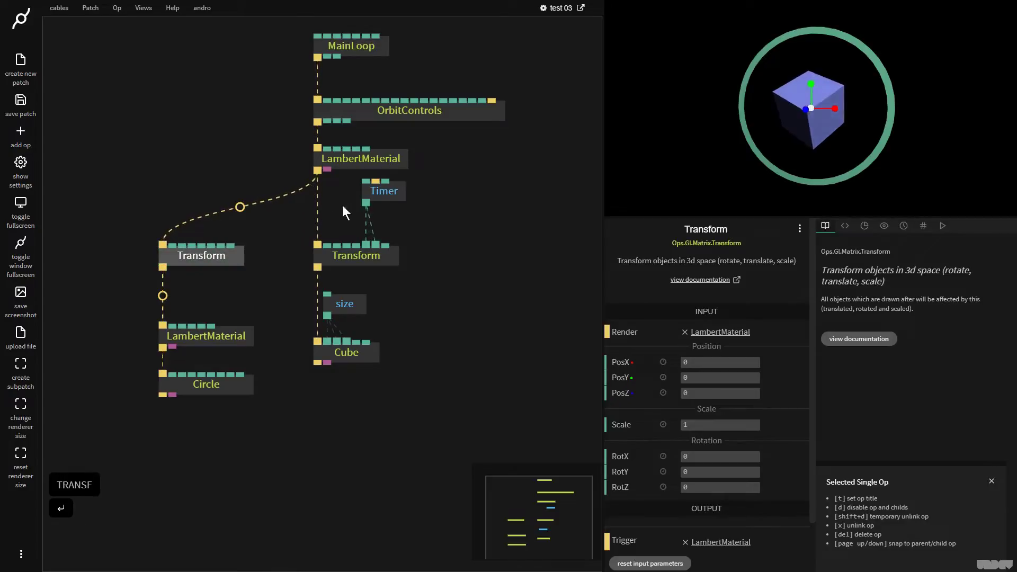
# Copy the cube's Timer and paste it above the ring's Transform.
pyautogui.click(391, 200)
pyautogui.press('ctrl+c')
pyautogui.press('ctrl+v')
pyautogui.click(394, 229)
pyautogui.write('cv')
pyautogui.click(215, 205)
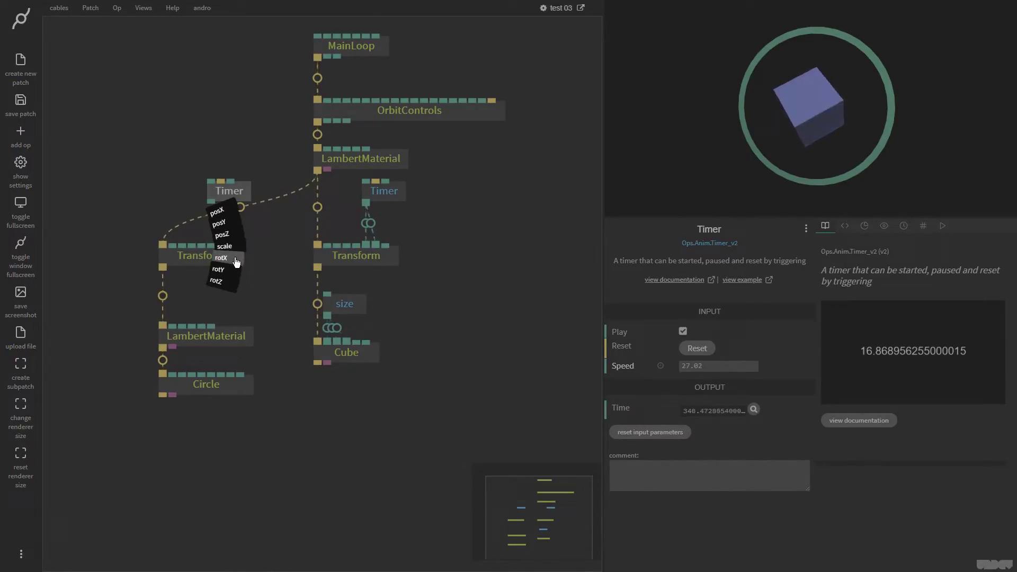
# Connect the copied Timer to the ring Transform's rotX and rotY and set Speed to -24.97.
pyautogui.click(240, 262)
pyautogui.click(220, 211)
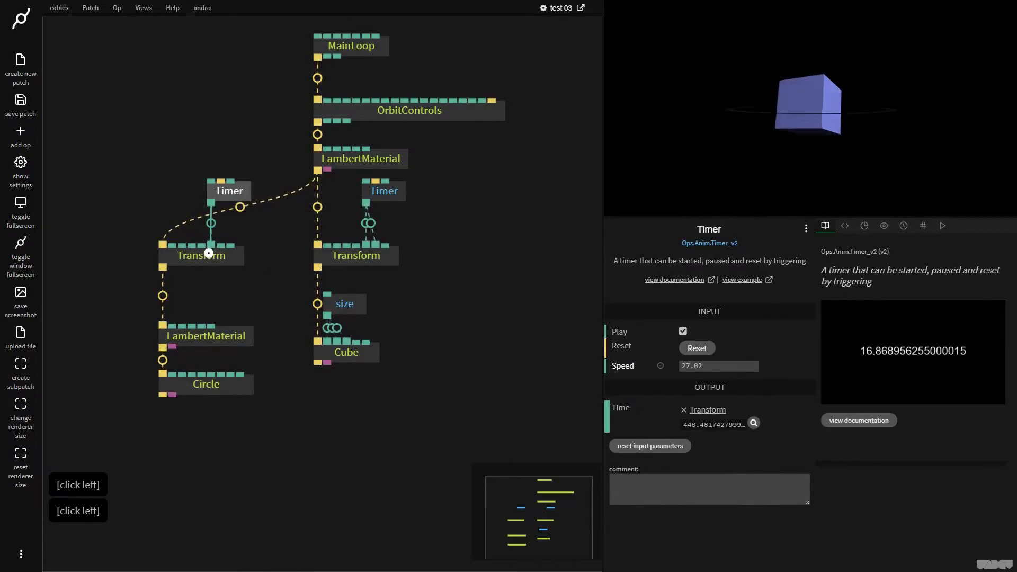
pyautogui.click(226, 281)
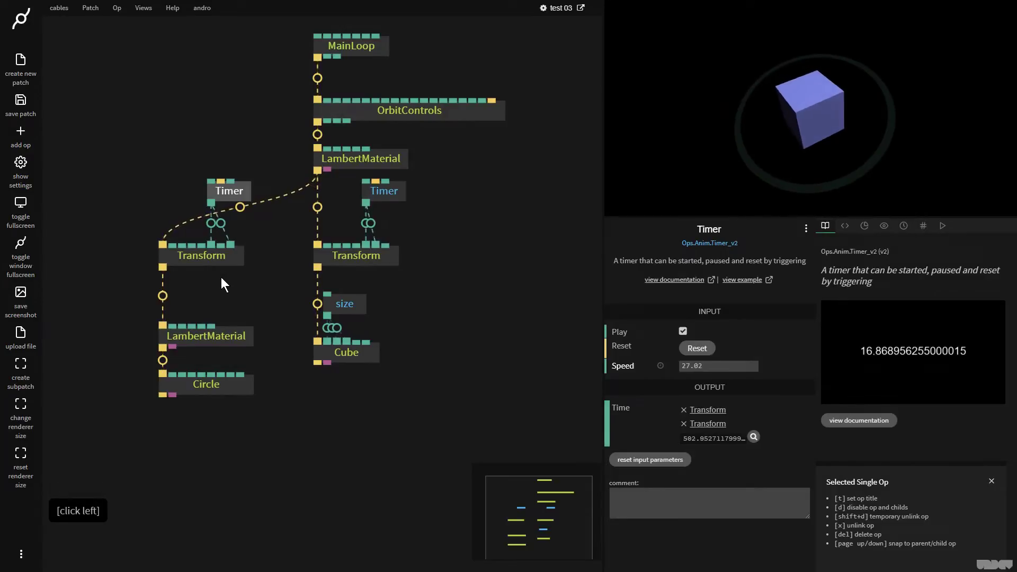
pyautogui.click(242, 198)
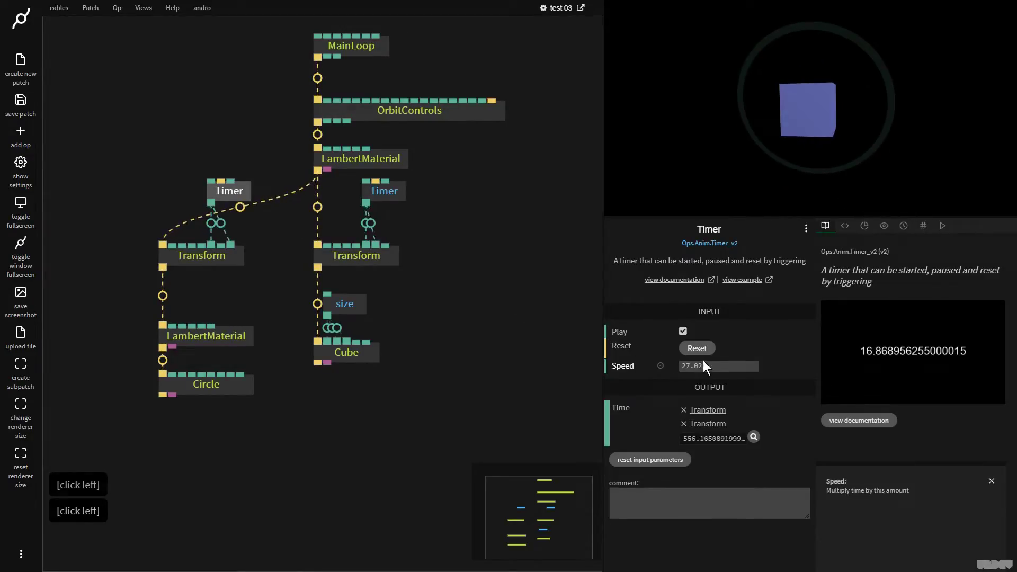
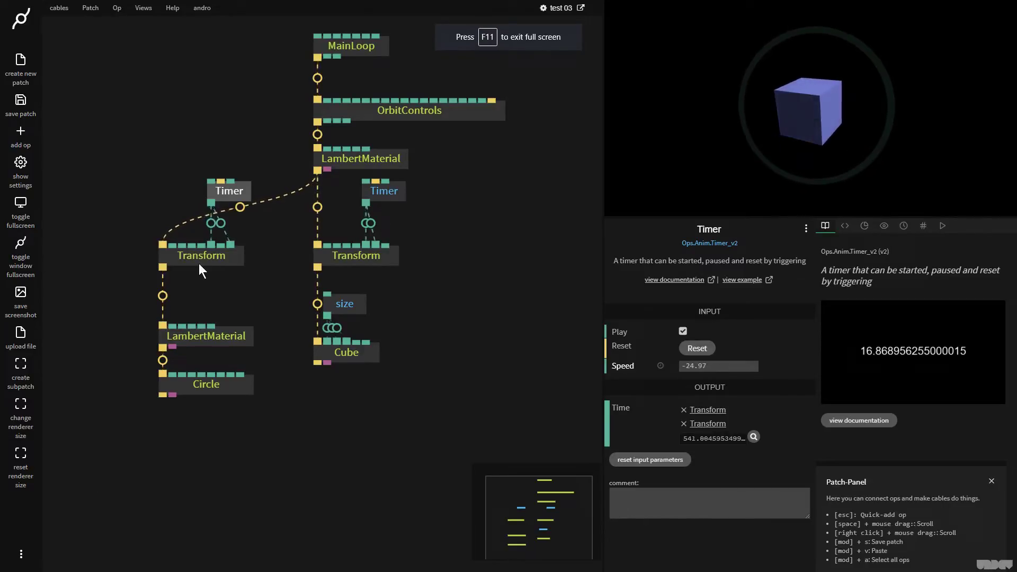
pyautogui.click(158, 125)
pyautogui.press('f')
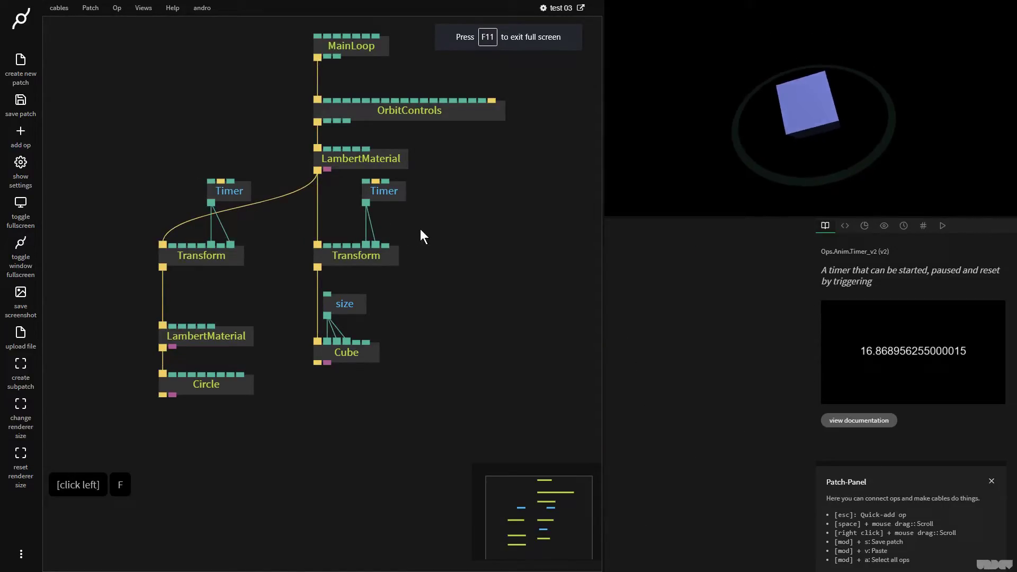
pyautogui.click(231, 338)
pyautogui.click(682, 351)
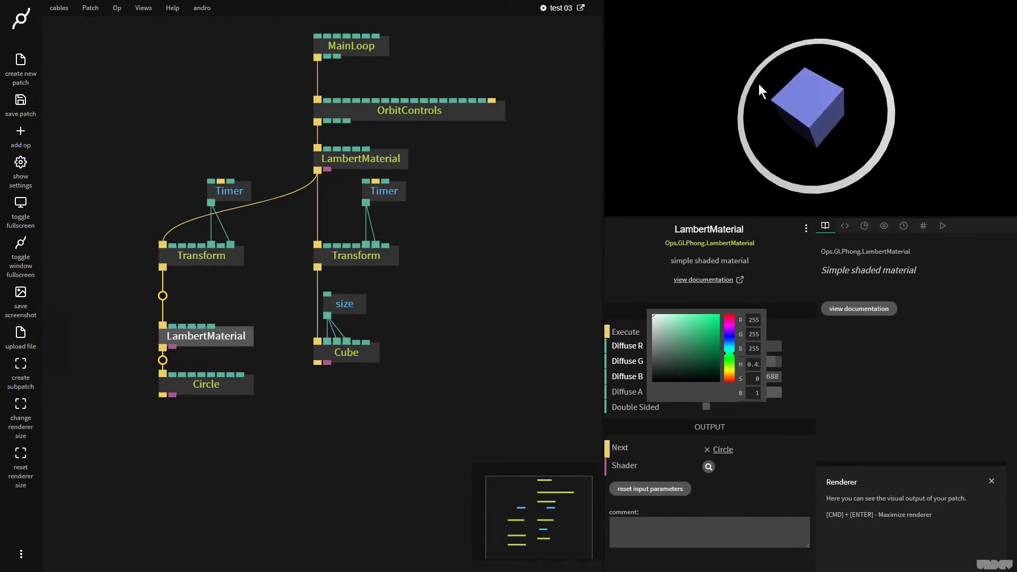
pyautogui.click(200, 260)
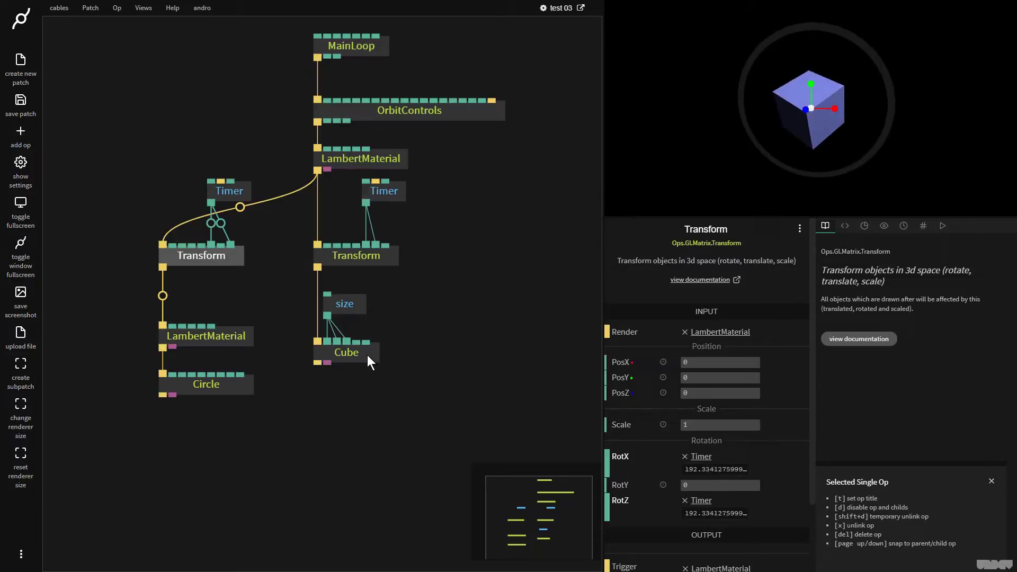
# Align the Circle with the Cube and the ring's LambertMaterial with the size op in rows.
pyautogui.click(352, 365)
pyautogui.click(414, 428)
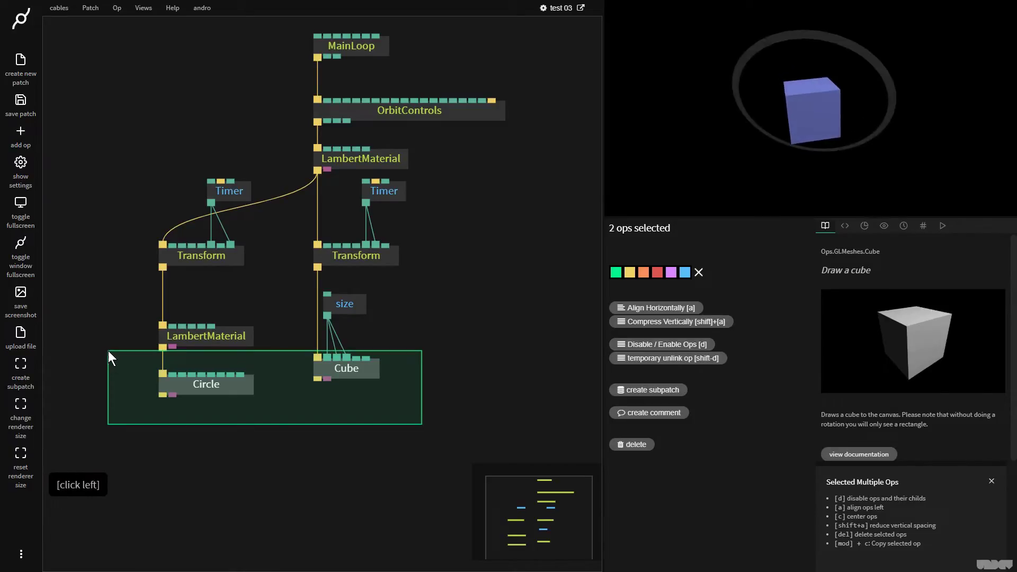
pyautogui.press('a')
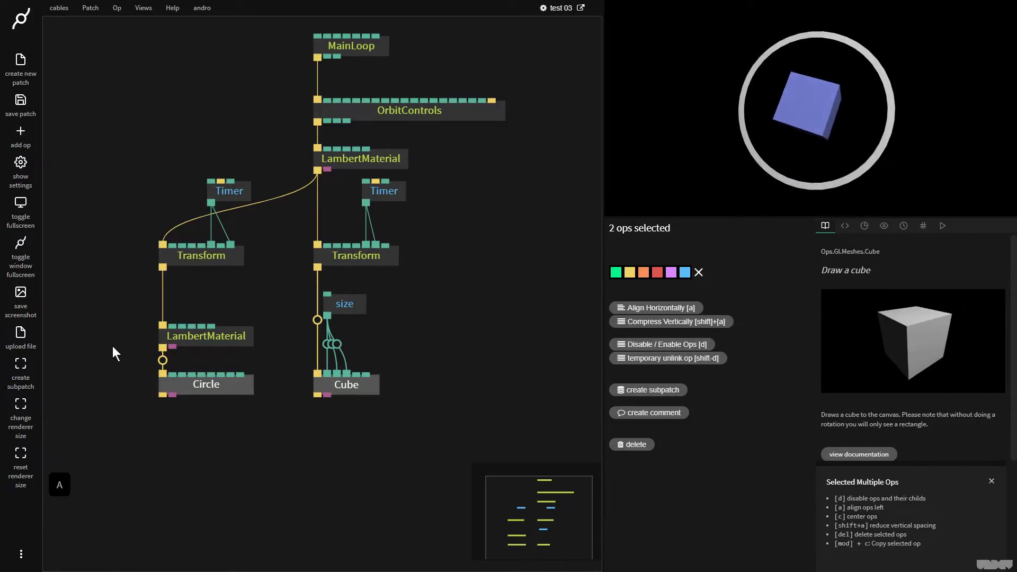
pyautogui.click(398, 358)
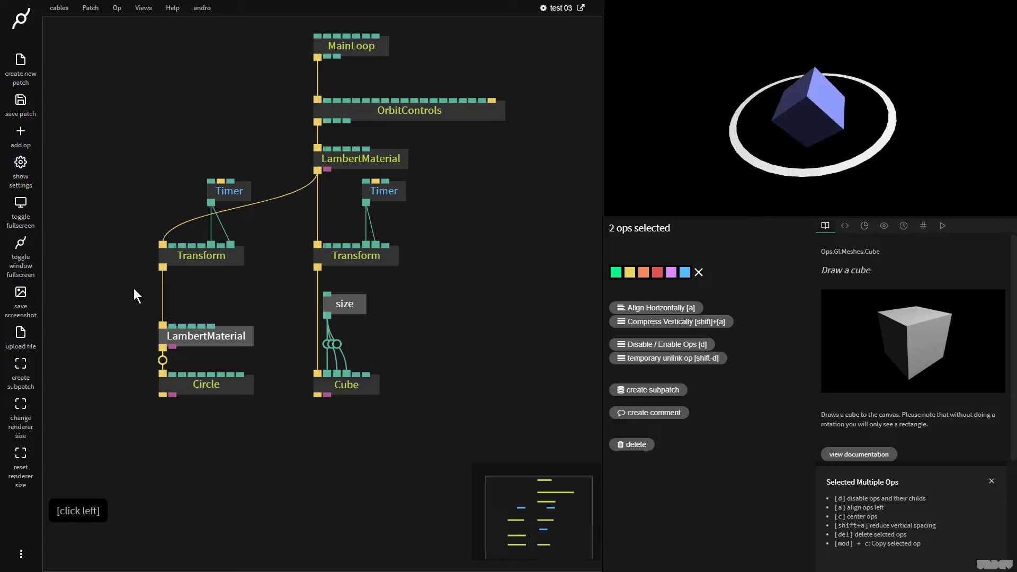
pyautogui.press('a')
pyautogui.click(439, 356)
pyautogui.click(426, 428)
pyautogui.press('shift+a')
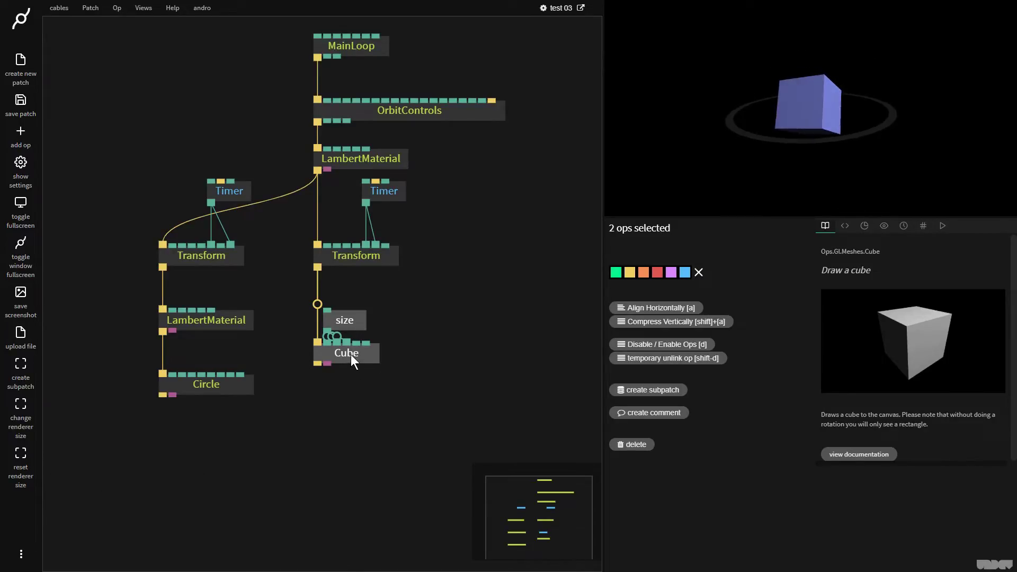
# Shift-select the cube's Timer, Transform, size and Cube ops and drag the group right.
pyautogui.click(362, 392)
pyautogui.click(345, 362)
pyautogui.click(432, 327)
pyautogui.click(320, 399)
pyautogui.click(233, 435)
pyautogui.click(475, 441)
pyautogui.click(360, 258)
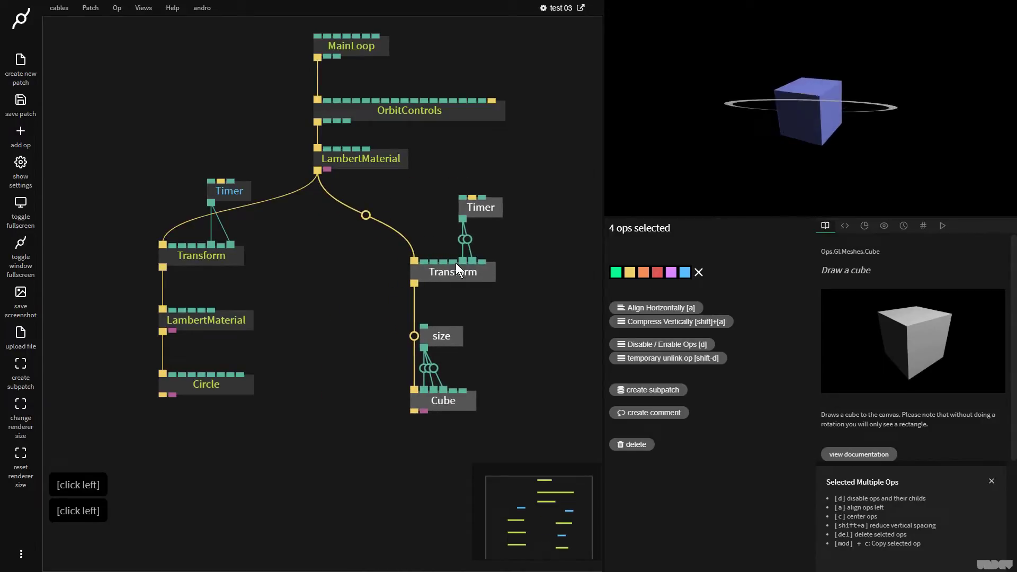
# Centre the patch in view, save it from the sidebar and dismiss the command list.
pyautogui.rightClick(532, 242)
pyautogui.rightClick(495, 246)
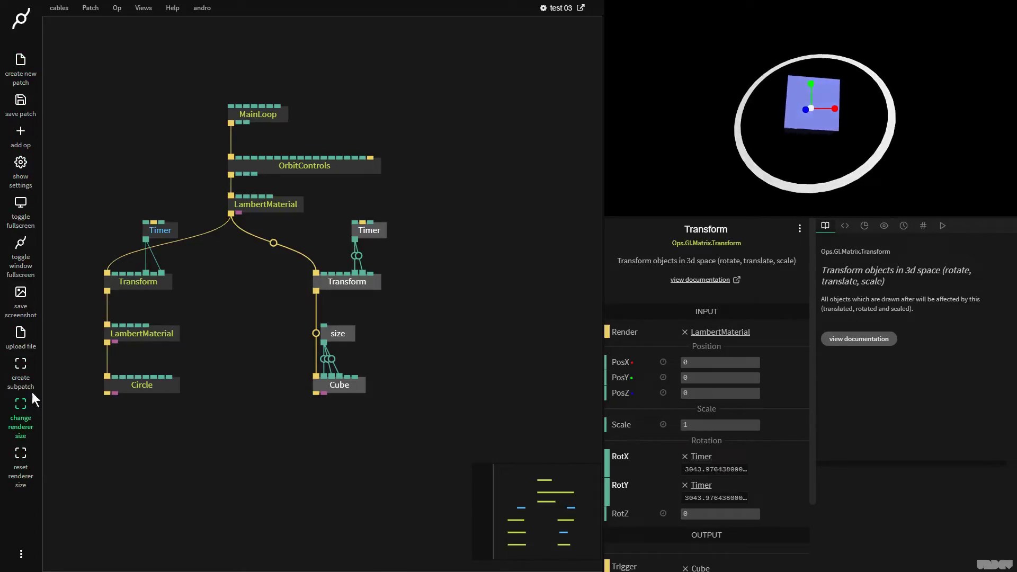
pyautogui.click(25, 108)
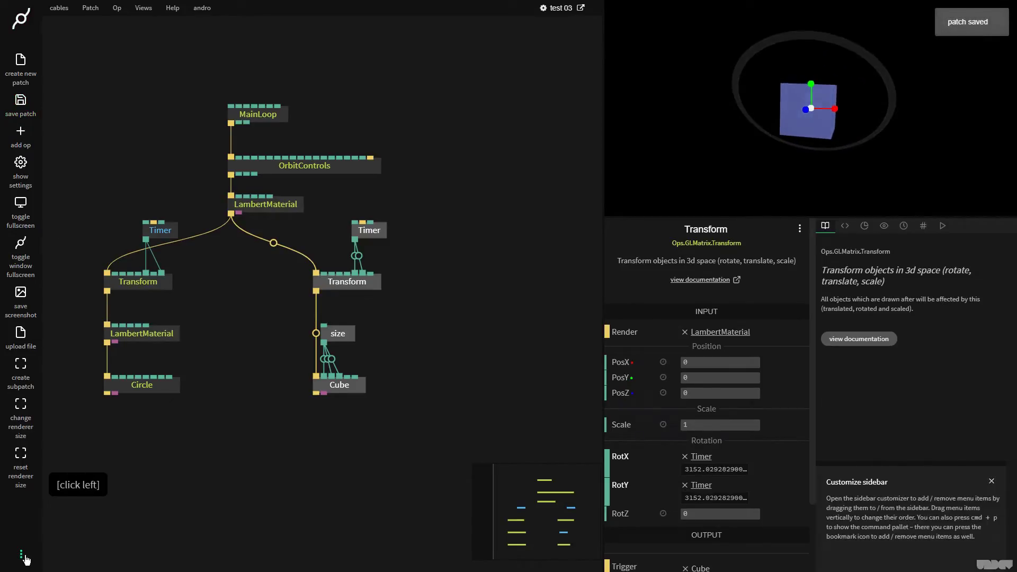
pyautogui.click(24, 561)
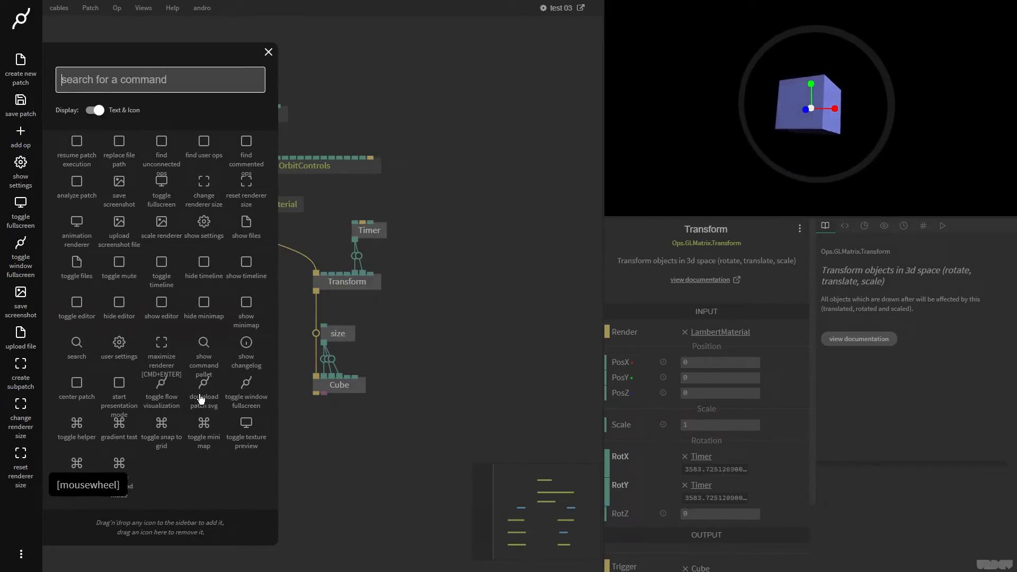
pyautogui.click(488, 161)
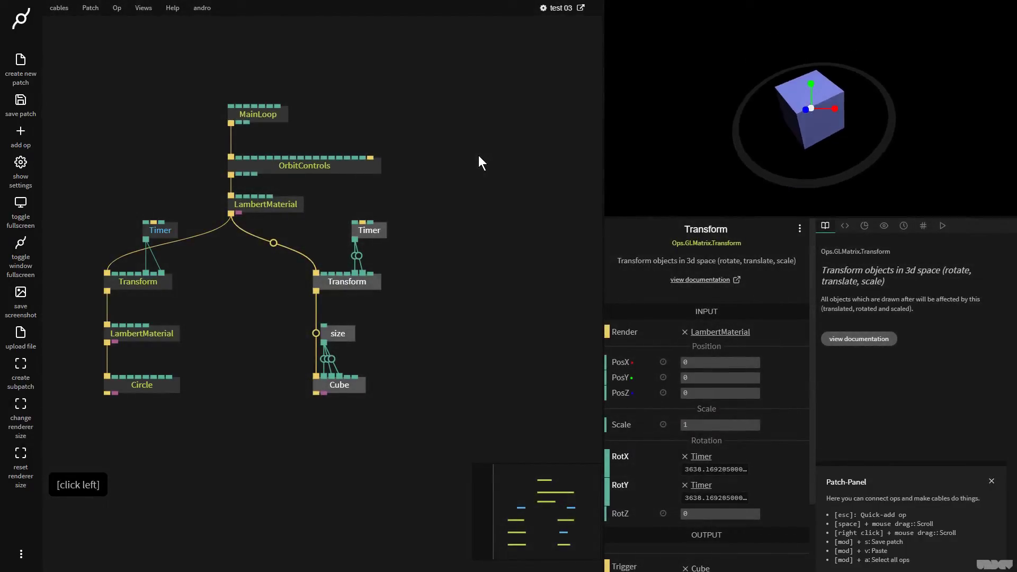
pyautogui.click(483, 167)
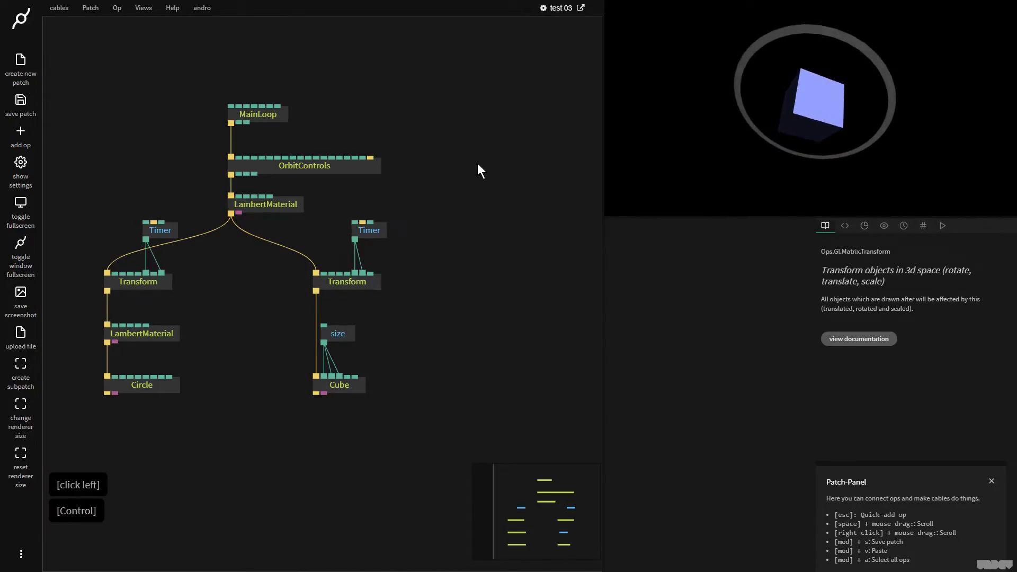
# Run change renderer size from command search and enter 1280 x 720.
pyautogui.press('ctrl+p')
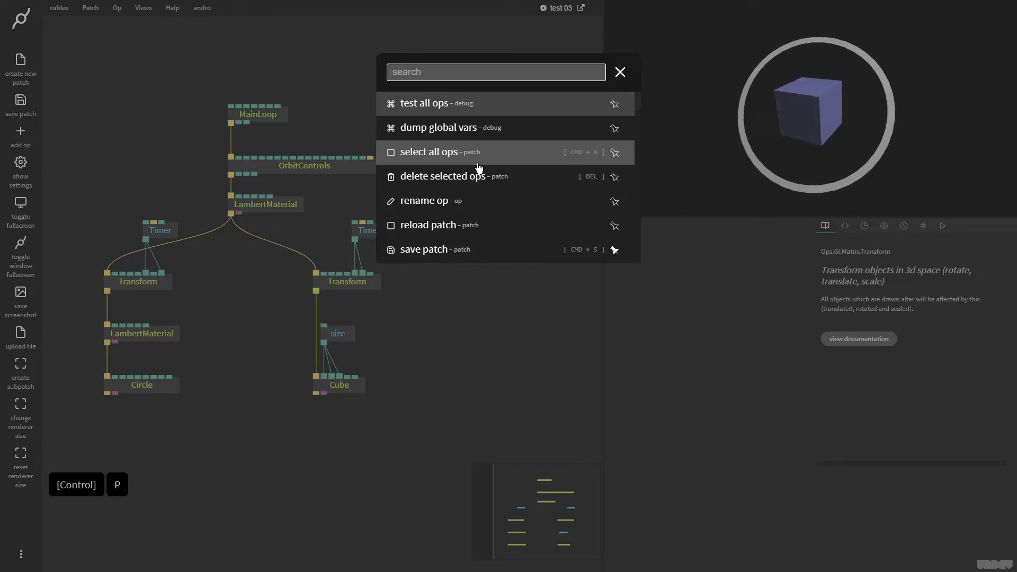
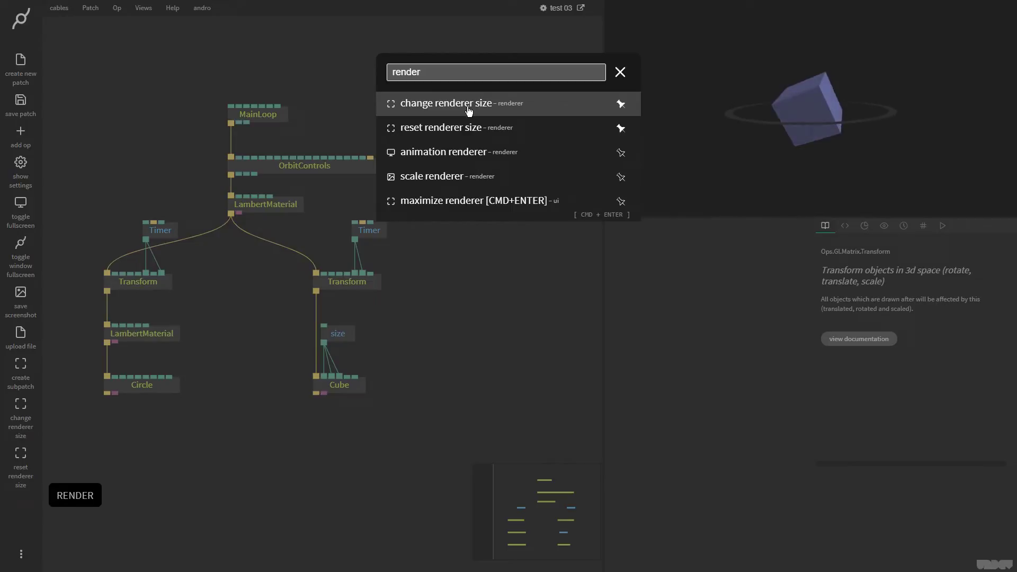
pyautogui.click(473, 111)
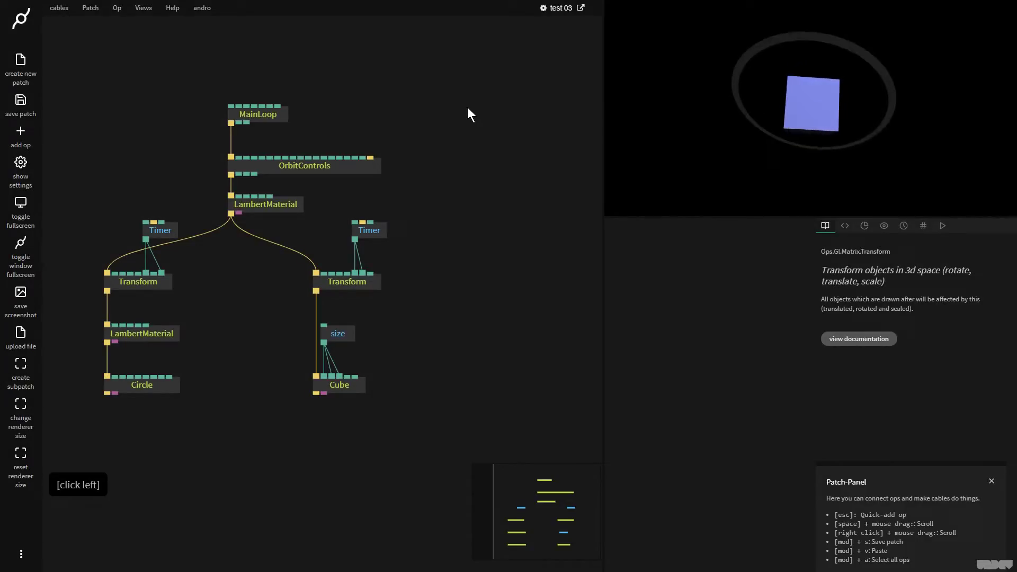
pyautogui.press('ctrl+p')
pyautogui.click(544, 106)
pyautogui.write('1280_x_720')
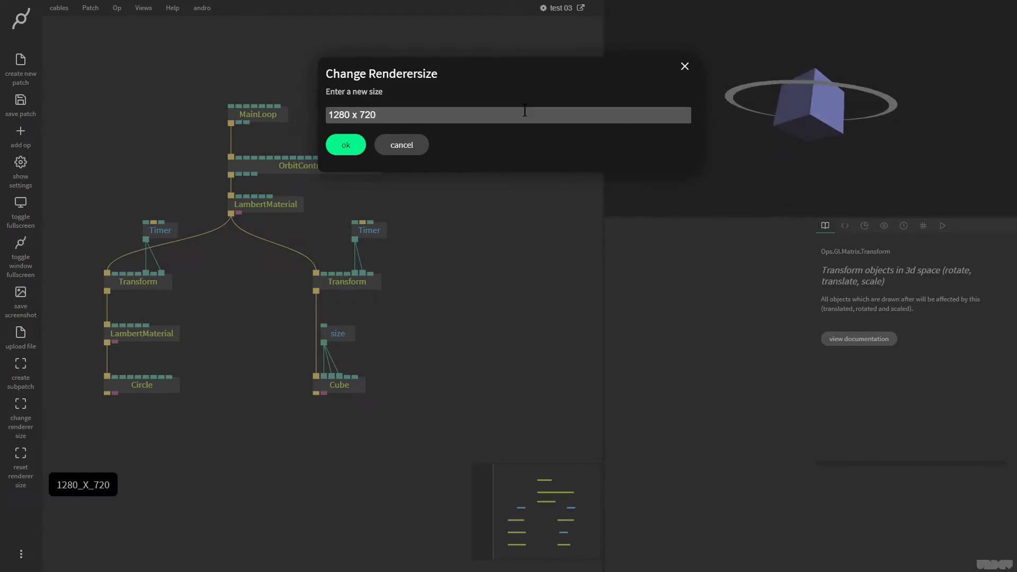
pyautogui.press('Return')
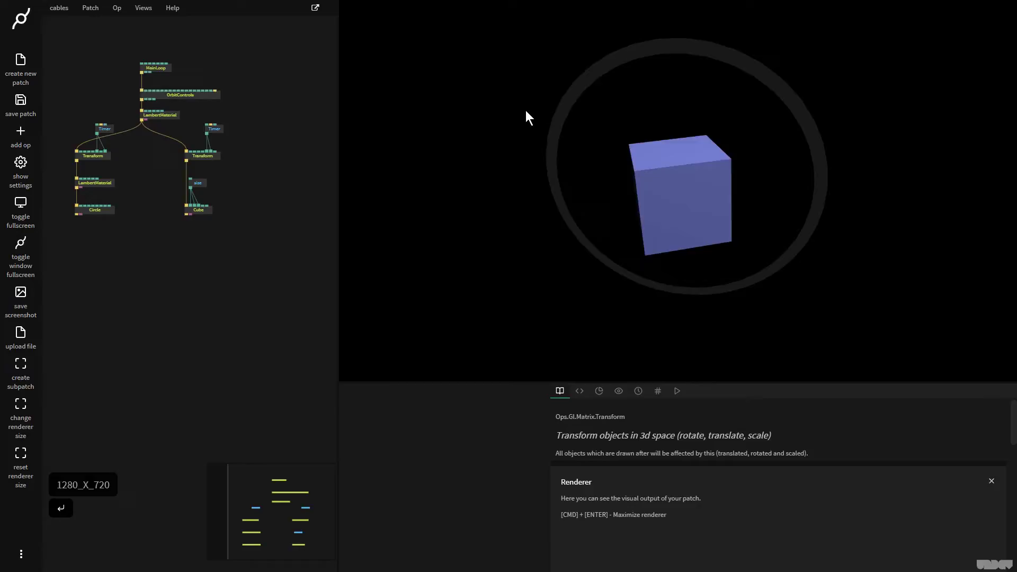
pyautogui.click(471, 239)
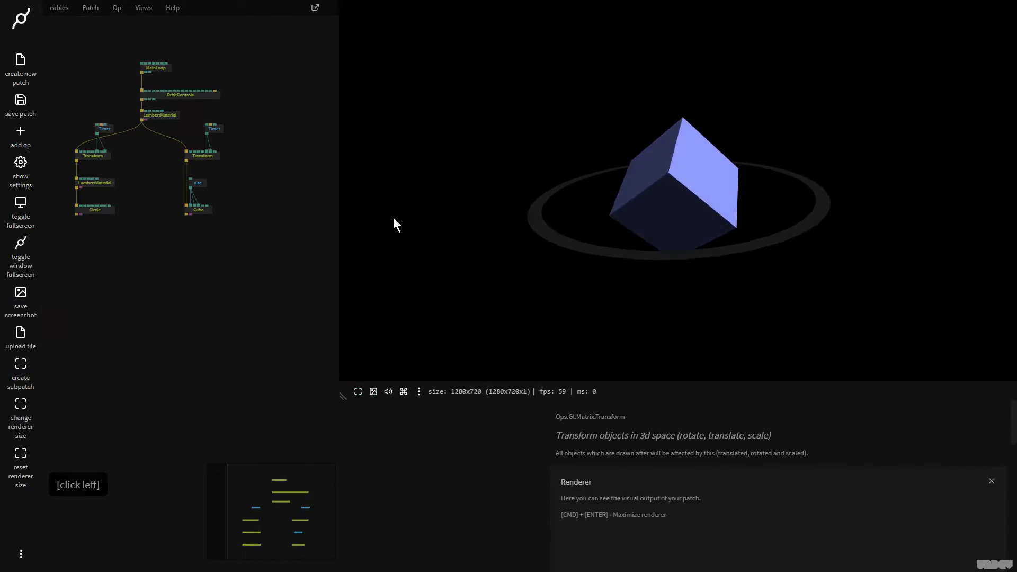
# Try the scale renderer command from command search, entering scale values and confirming.
pyautogui.press('ctrl+p')
pyautogui.write('scalew')
pyautogui.press('BackSpace')
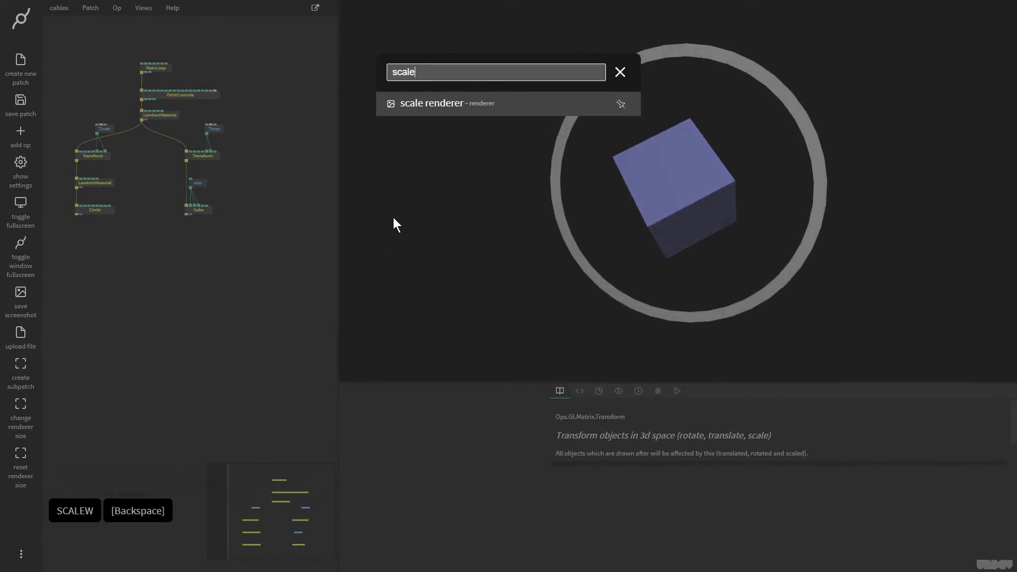
pyautogui.click(460, 110)
pyautogui.press('ctrl+p')
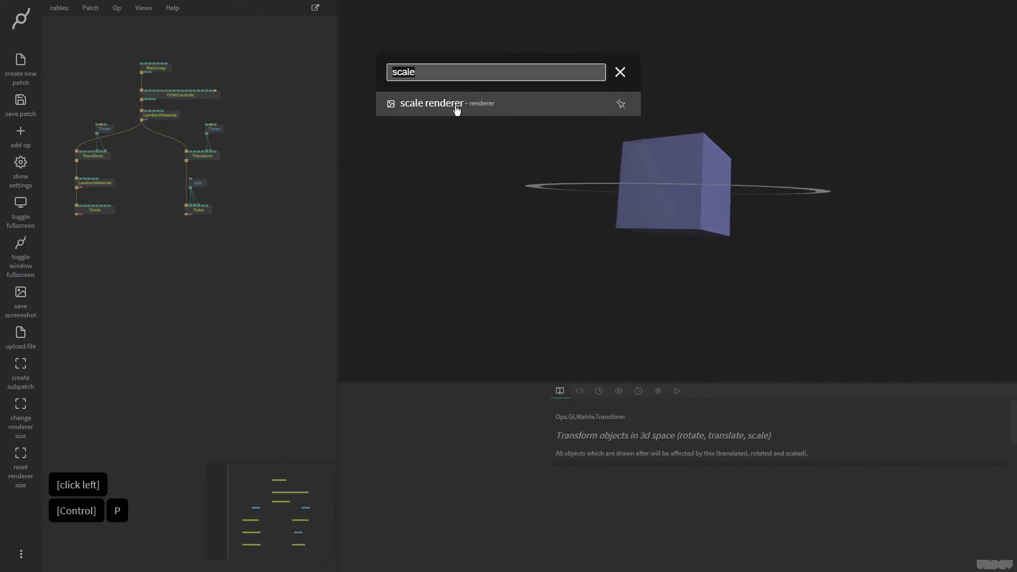
pyautogui.press('Return')
pyautogui.write('.')
pyautogui.press('Return')
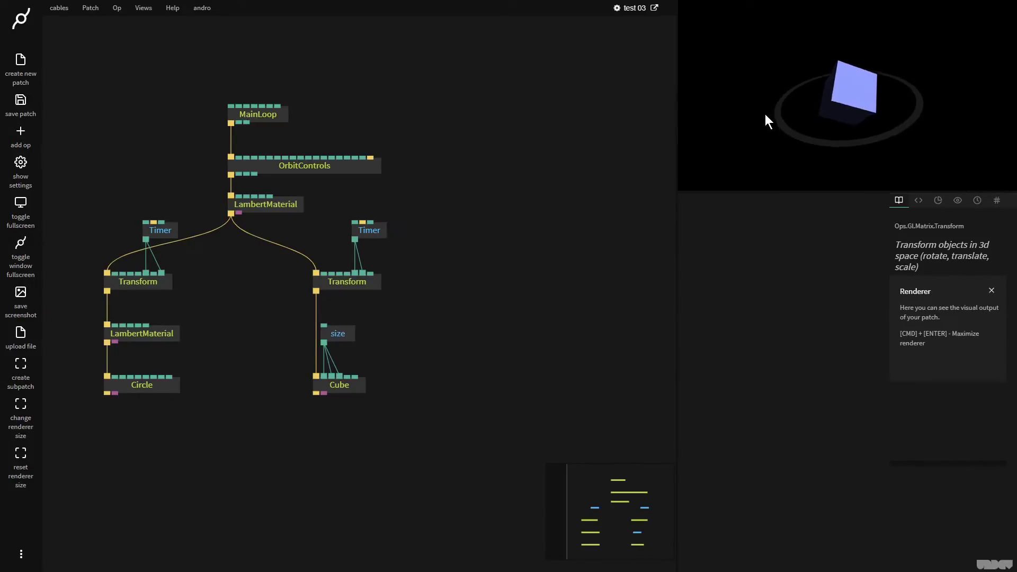
pyautogui.press('ctrl+p')
pyautogui.press('Return')
pyautogui.press('1')
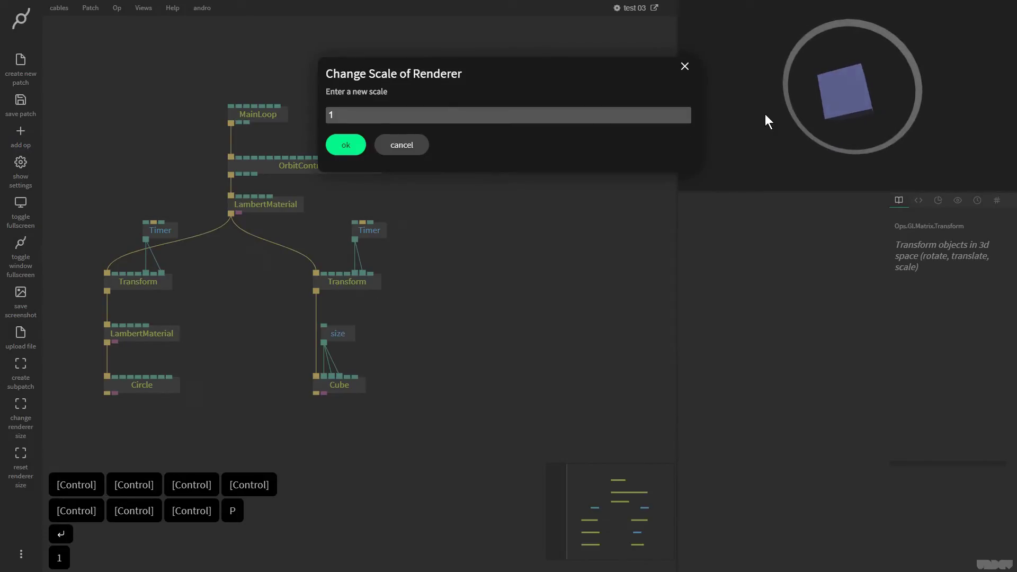
pyautogui.press('Return')
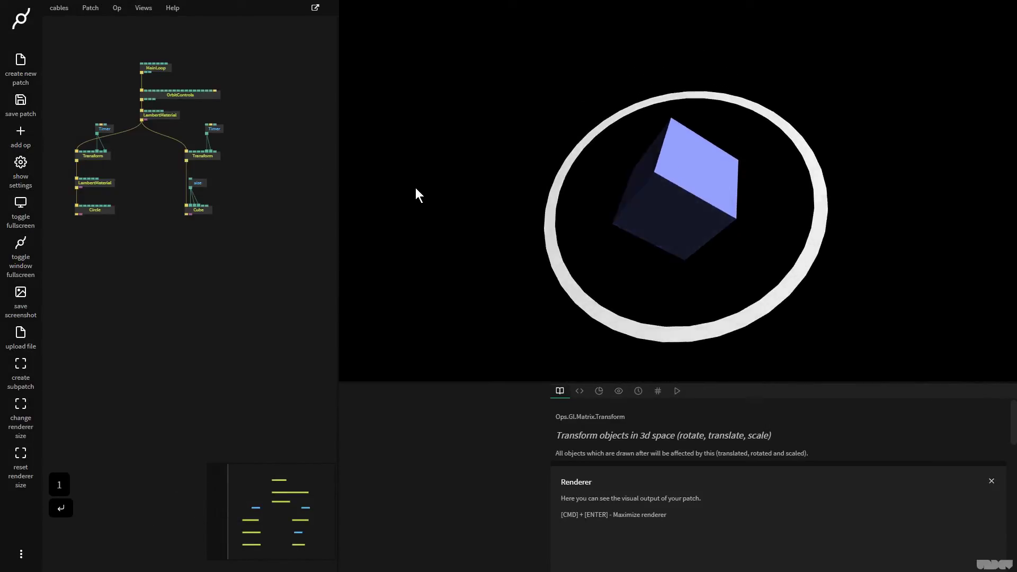
pyautogui.press('p')
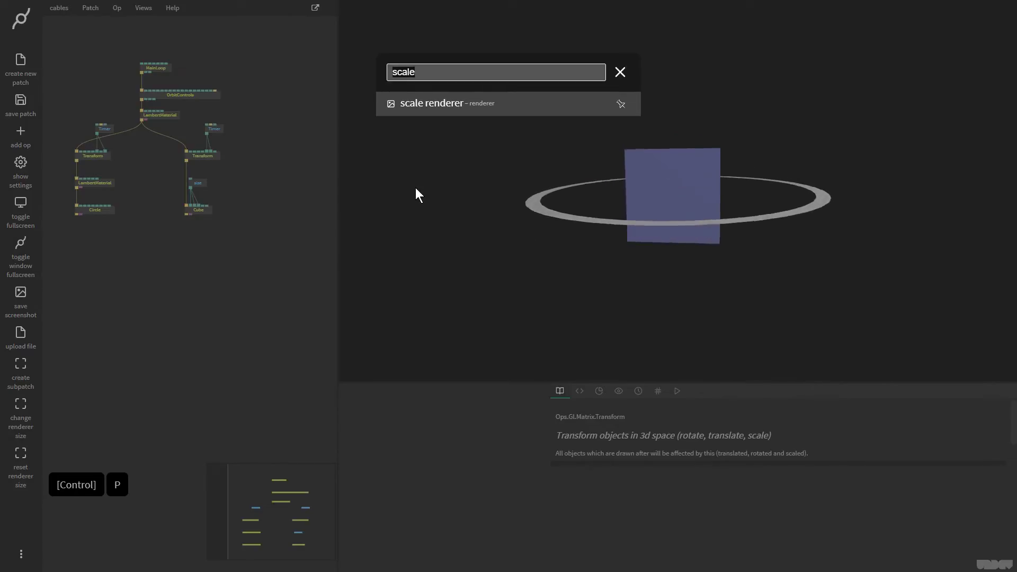
pyautogui.press('BackSpace')
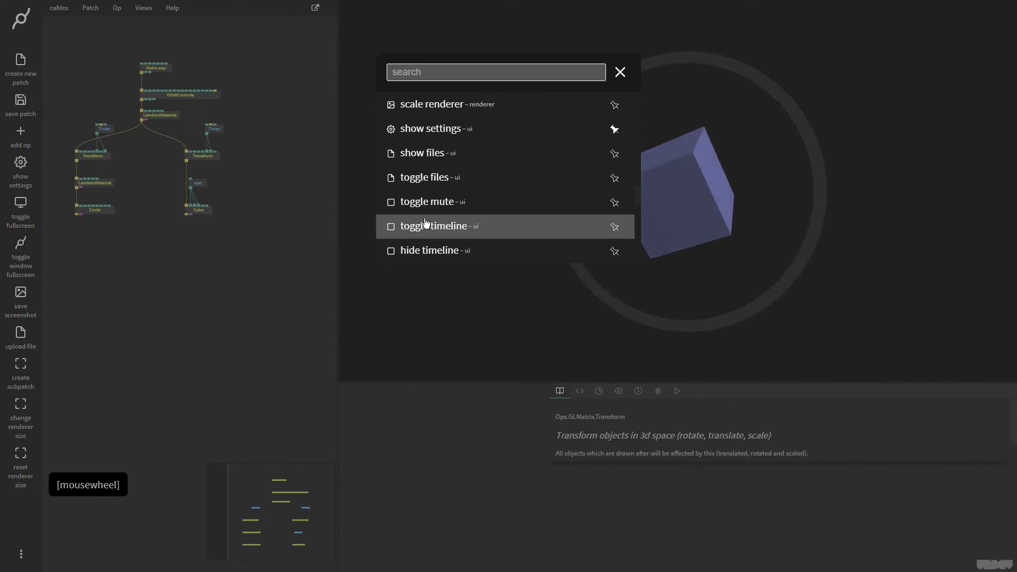
pyautogui.click(175, 282)
# Run change renderer size and set the renderer to 720 x 480.
pyautogui.press('ctrl+p')
pyautogui.write('render')
pyautogui.press('Return')
pyautogui.press('BackSpace')
pyautogui.write('720x_')
pyautogui.press('Return')
# Save via Patch > Save, check the Versions tab shows test 03 just saved, then select OrbitControls.
pyautogui.rightClick(468, 164)
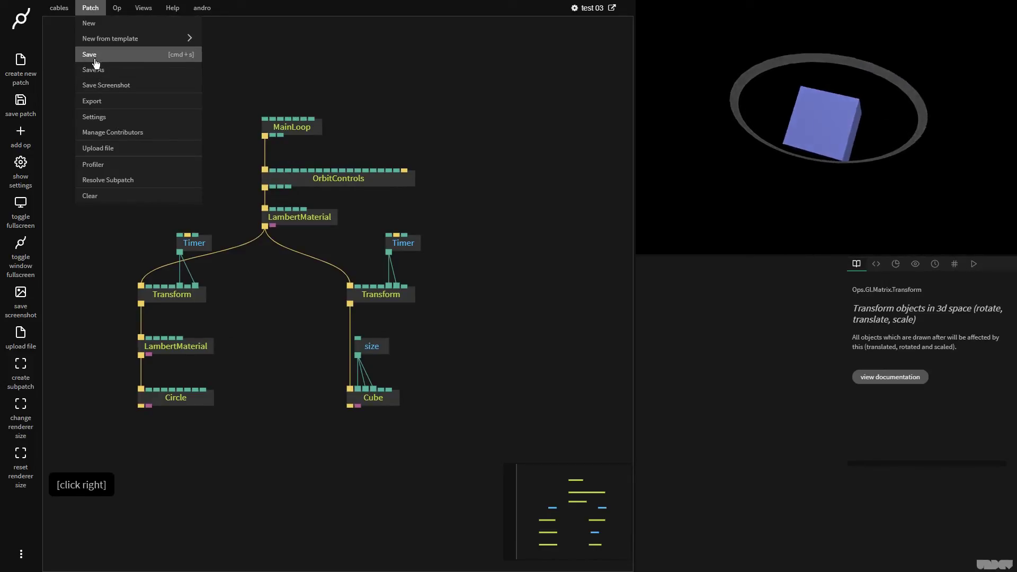
pyautogui.click(99, 62)
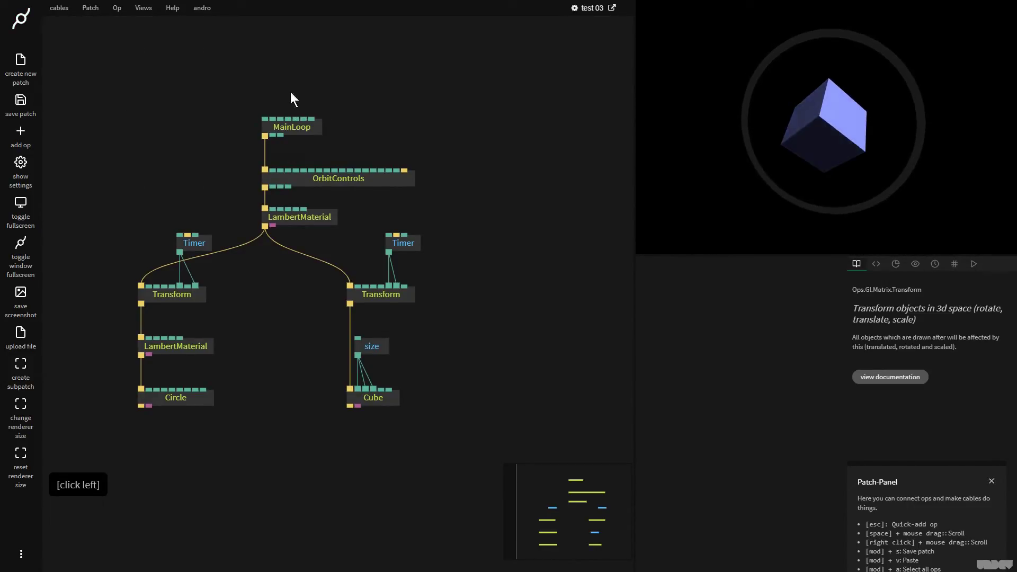
pyautogui.click(583, 12)
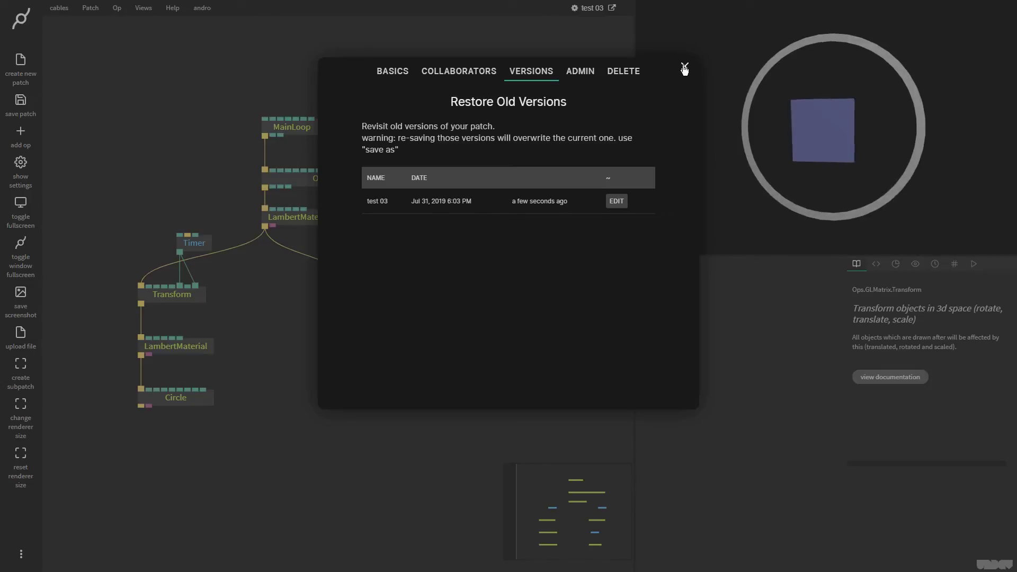
pyautogui.click(688, 69)
pyautogui.click(485, 101)
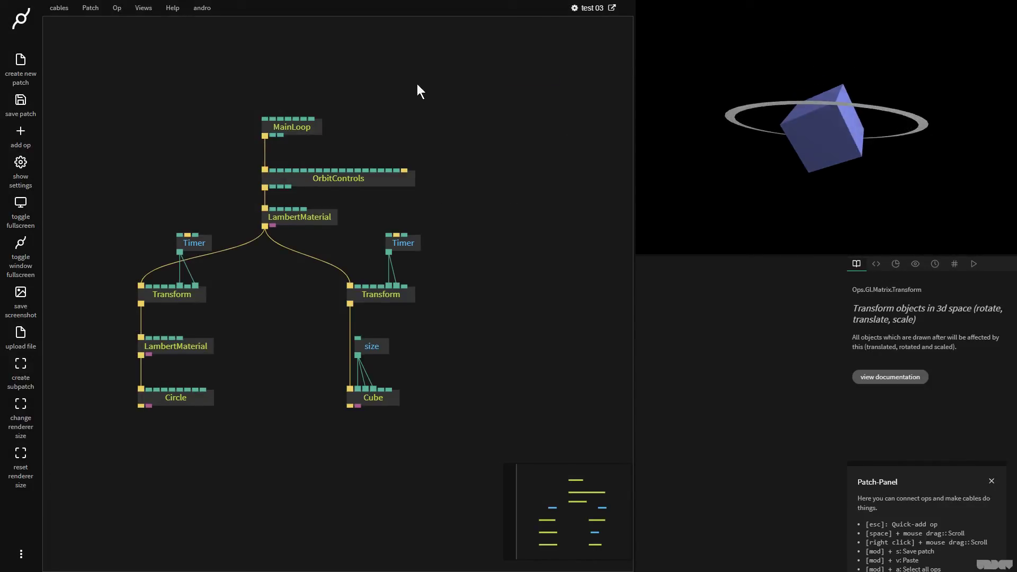
pyautogui.click(371, 184)
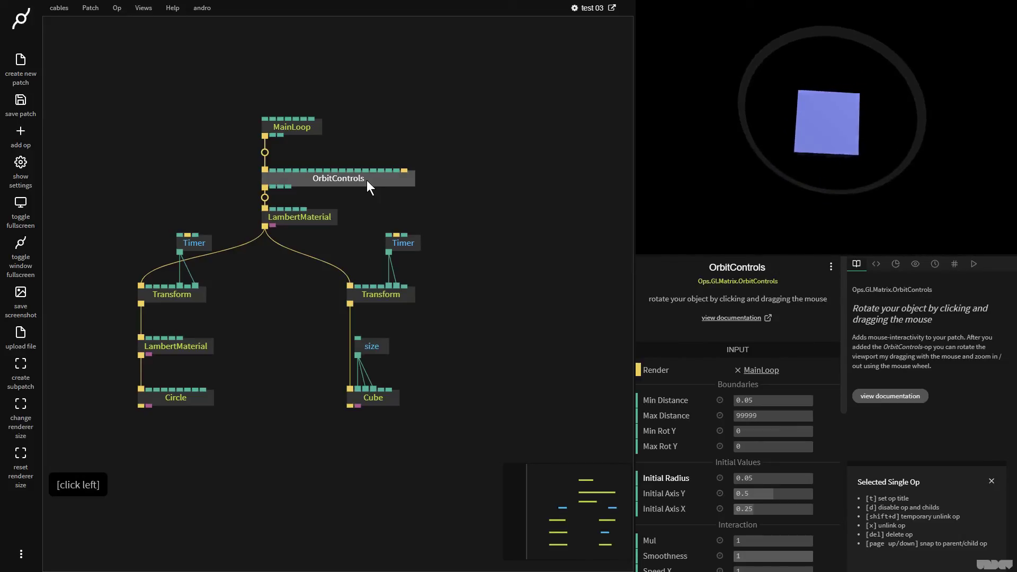